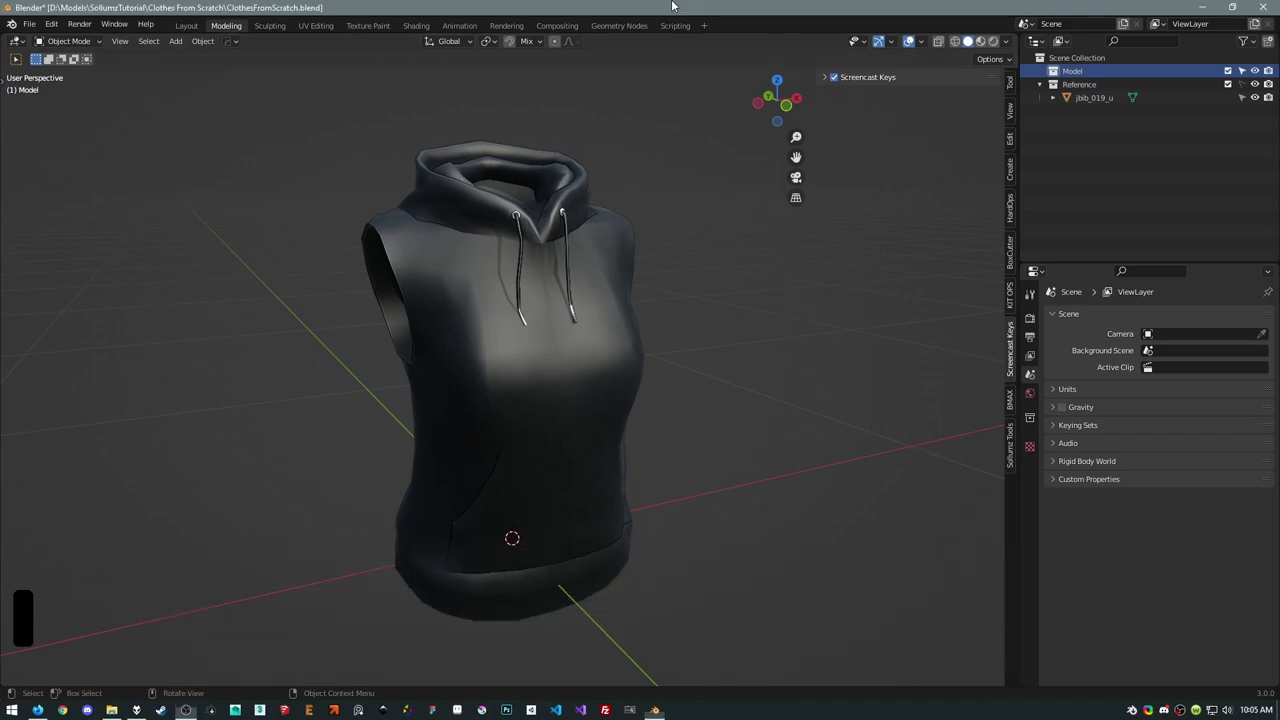
# Select the reference hoodie jbib_019_u and adjust the Outliner's restriction toggles in its filter options.
pyautogui.press('n')
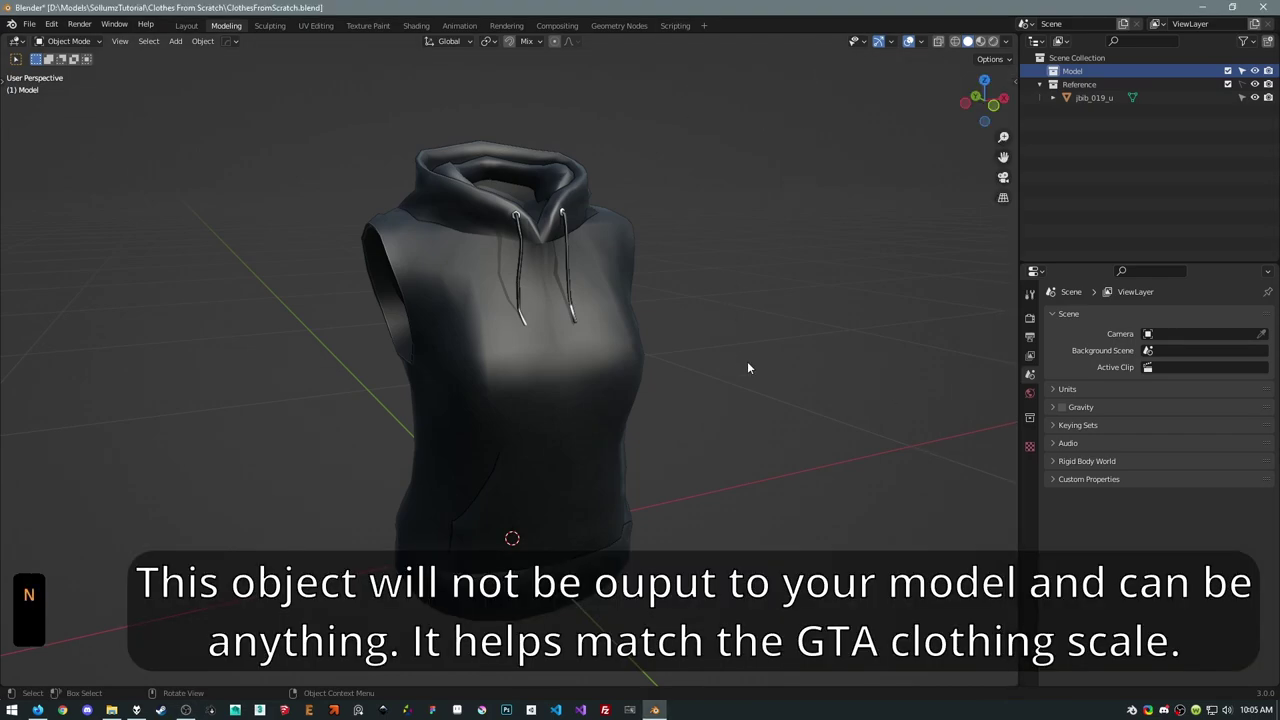
pyautogui.middleClick(699, 248)
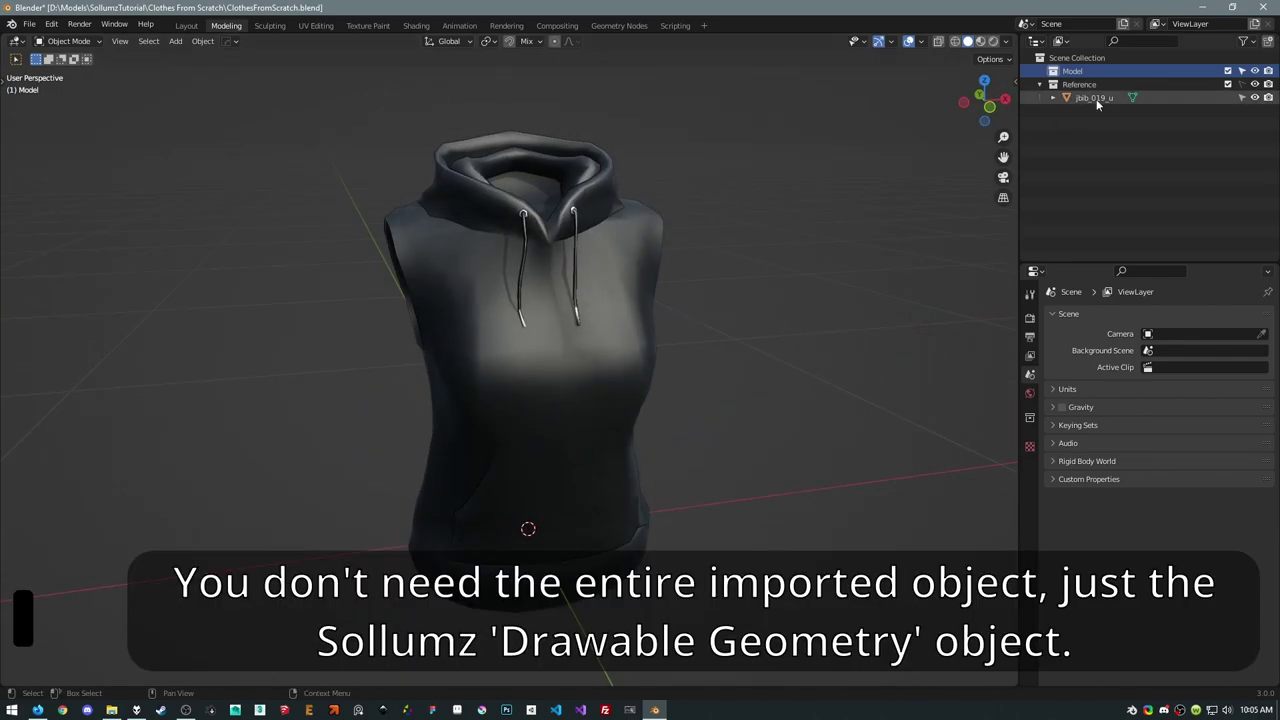
pyautogui.click(1100, 102)
pyautogui.click(1097, 88)
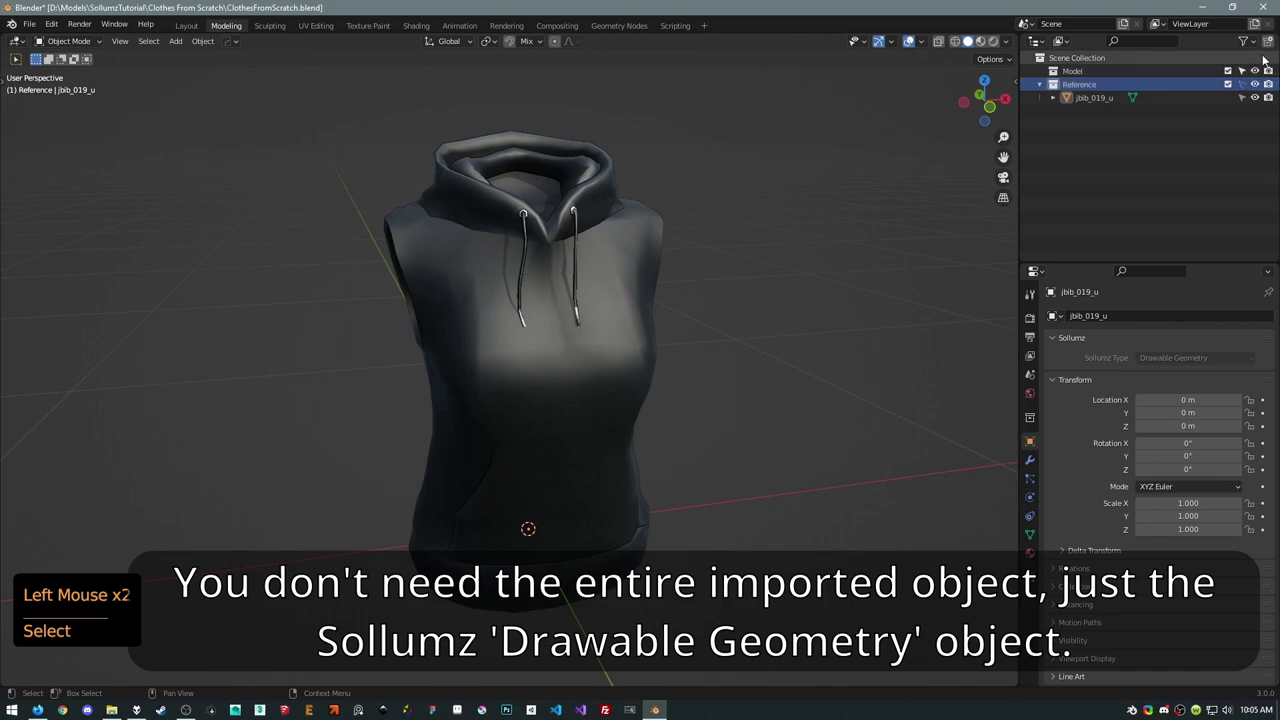
pyautogui.click(1255, 47)
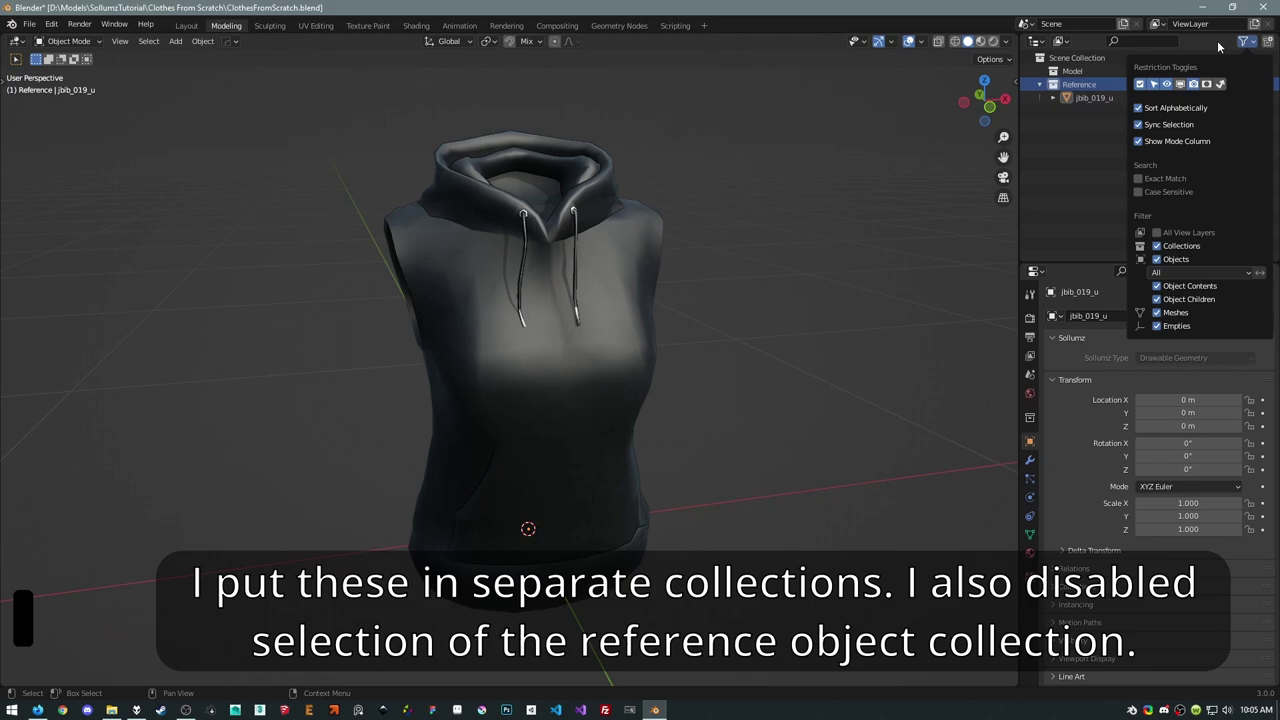
pyautogui.click(1247, 87)
pyautogui.click(644, 380)
pyautogui.click(815, 375)
pyautogui.click(1244, 87)
pyautogui.click(542, 377)
pyautogui.click(611, 371)
pyautogui.click(543, 374)
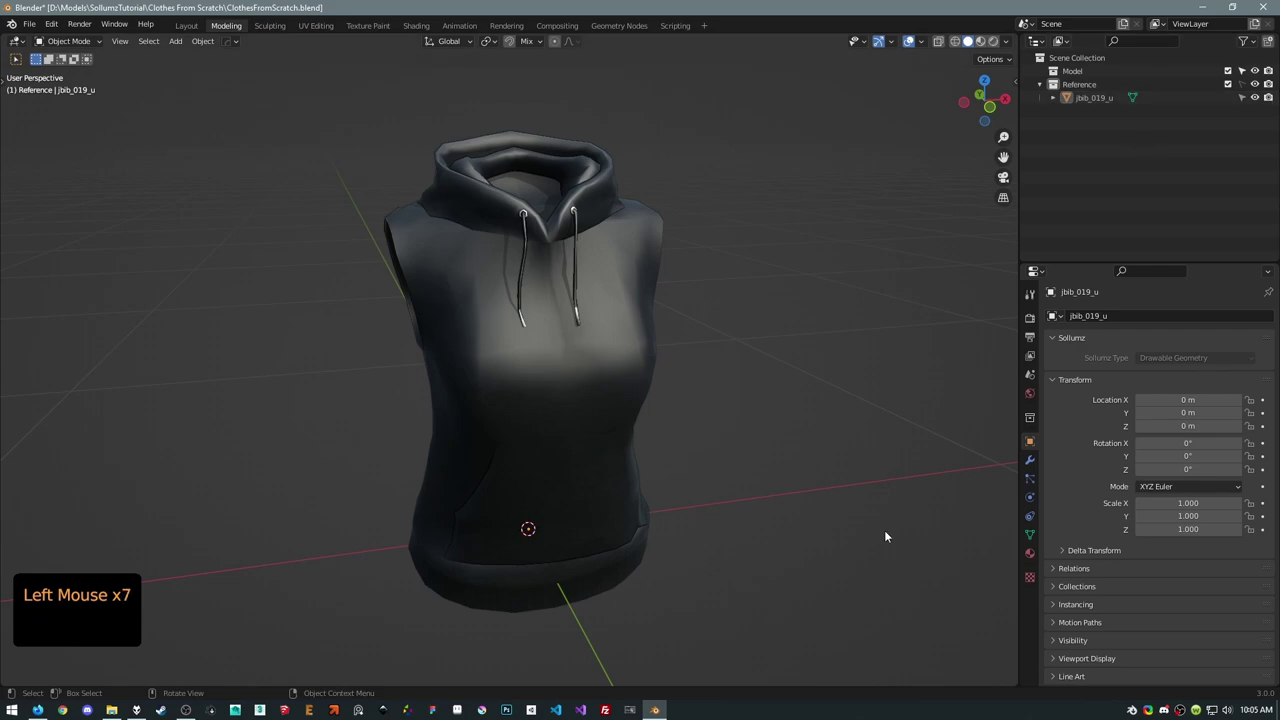
# Make the Model collection active and add a new cylinder mesh into it.
pyautogui.middleClick(804, 397)
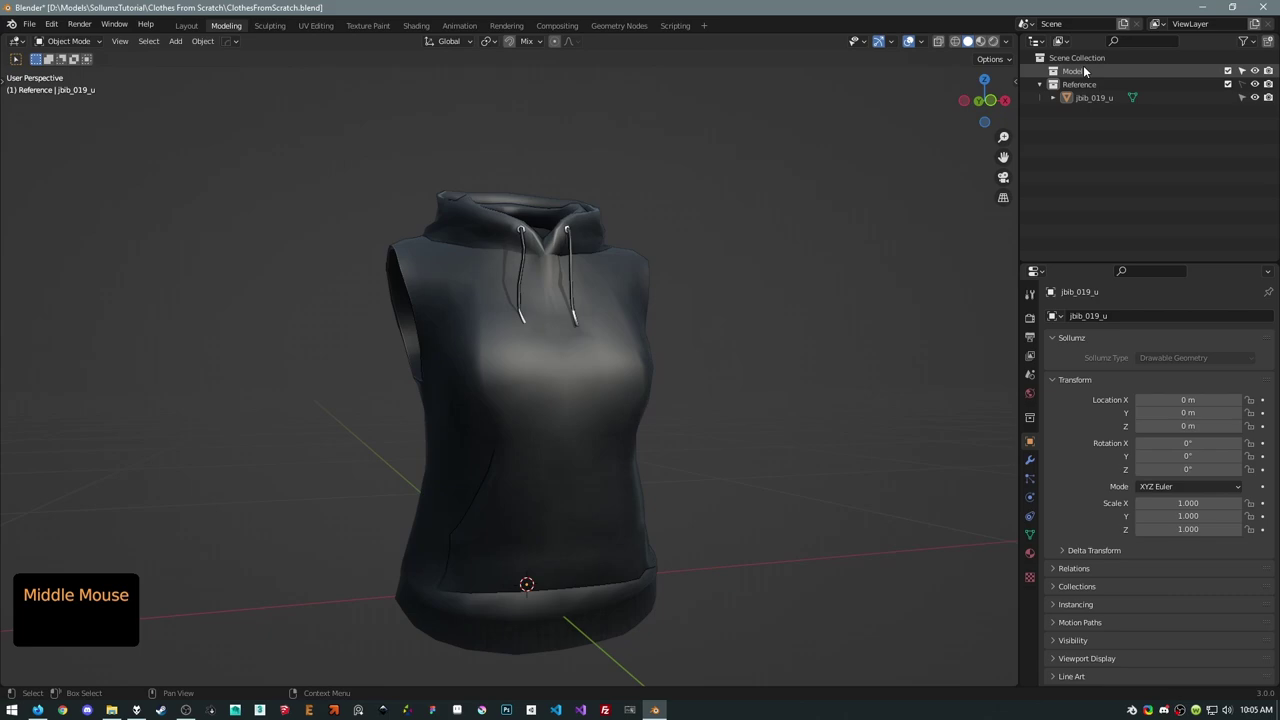
pyautogui.click(1085, 71)
pyautogui.scroll(-3)
pyautogui.middleClick(615, 465)
pyautogui.scroll(-3)
pyautogui.press('shift+a')
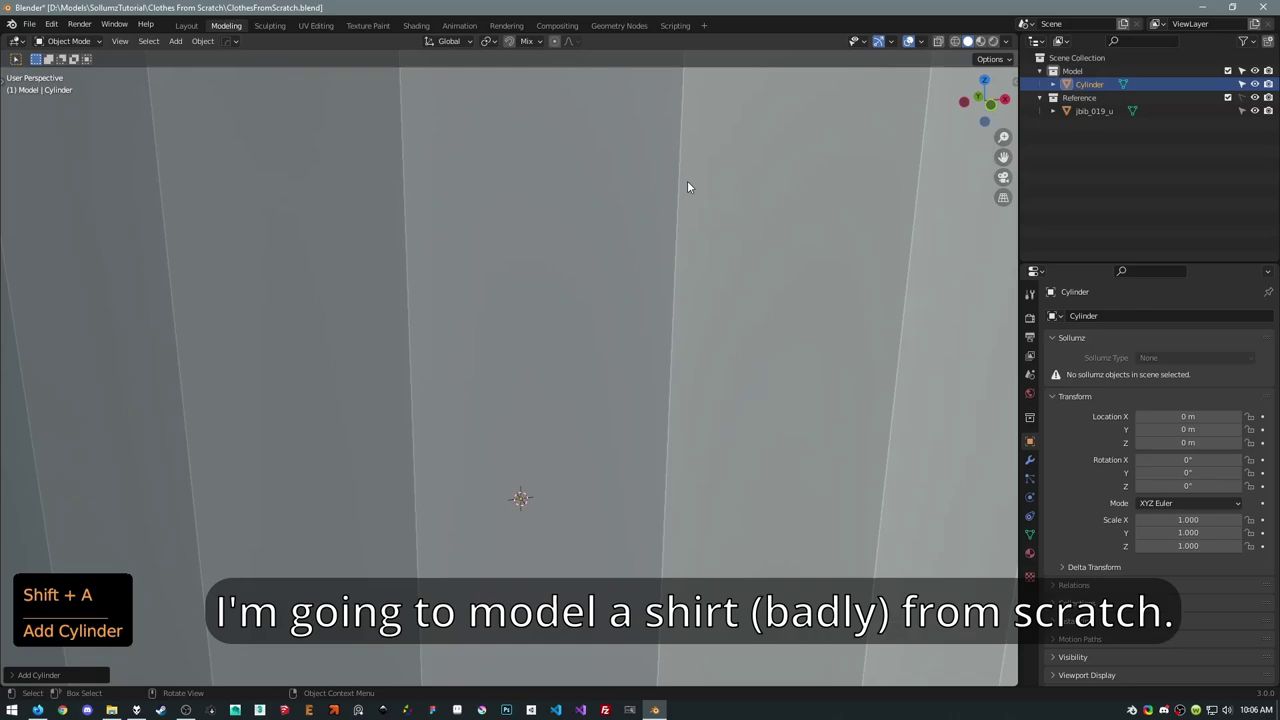
pyautogui.scroll(-3)
pyautogui.middleClick(444, 398)
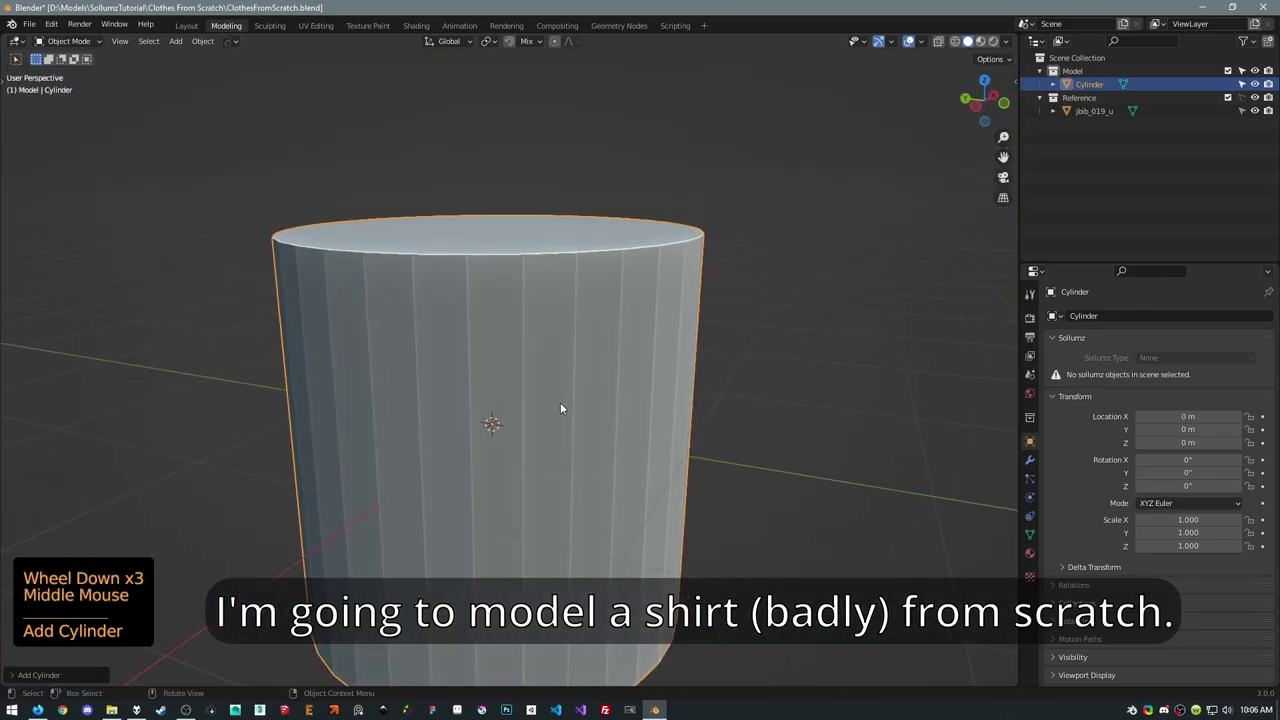
pyautogui.scroll(-3)
pyautogui.middleClick(647, 392)
# Shrink and flatten the cylinder into a thin ring and raise it to the hoodie's lower hem.
pyautogui.press('s')
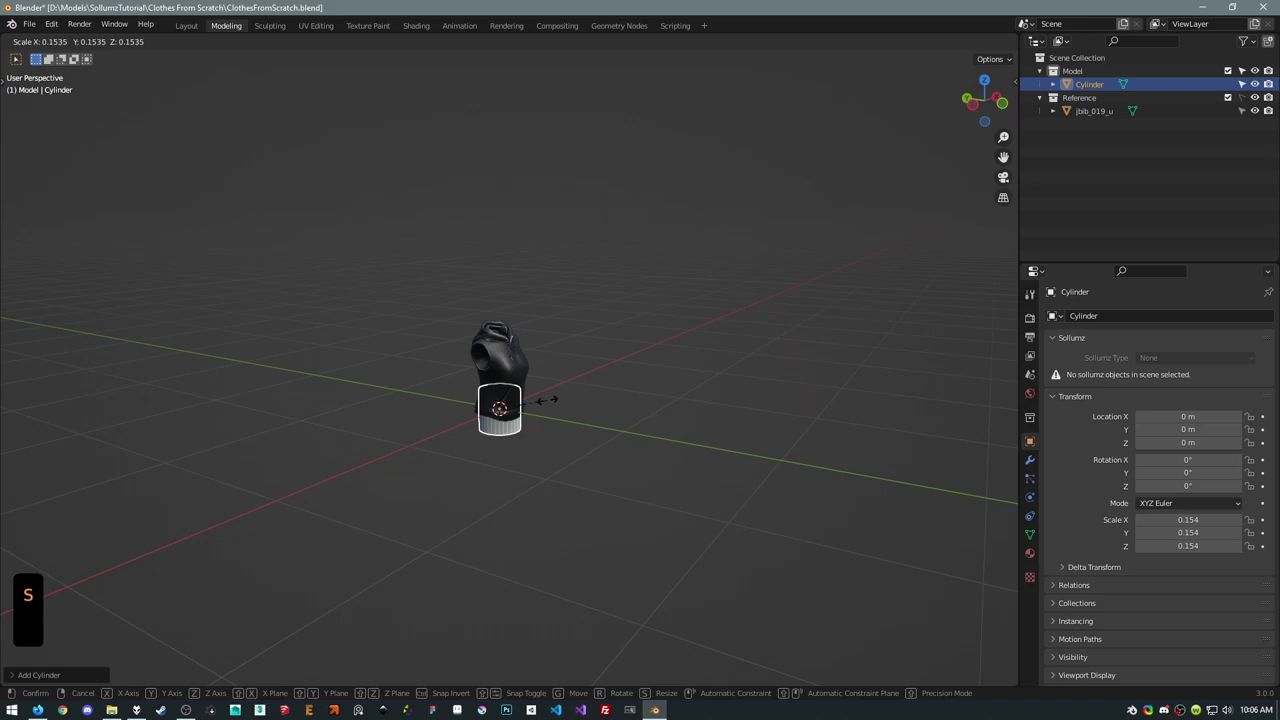
pyautogui.press('s')
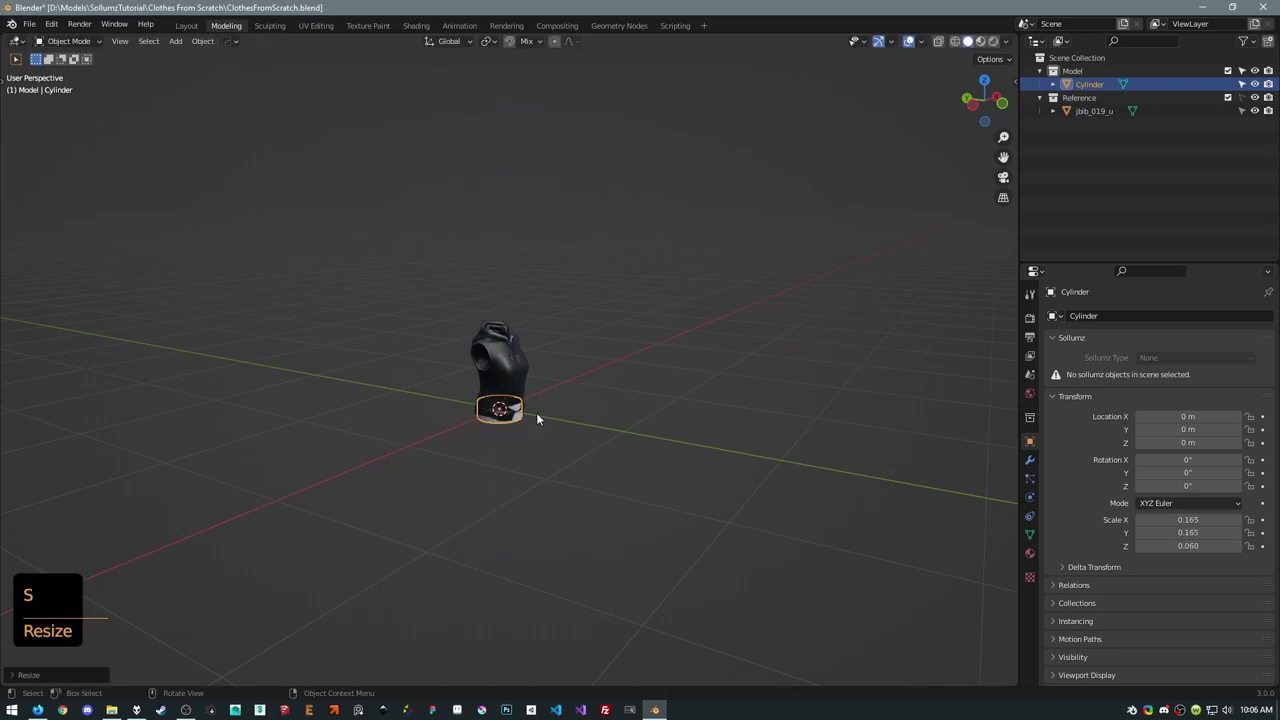
pyautogui.middleClick(558, 415)
pyautogui.press('g')
pyautogui.press('s')
pyautogui.press('g')
pyautogui.middleClick(561, 381)
pyautogui.press('KP_Decimal')
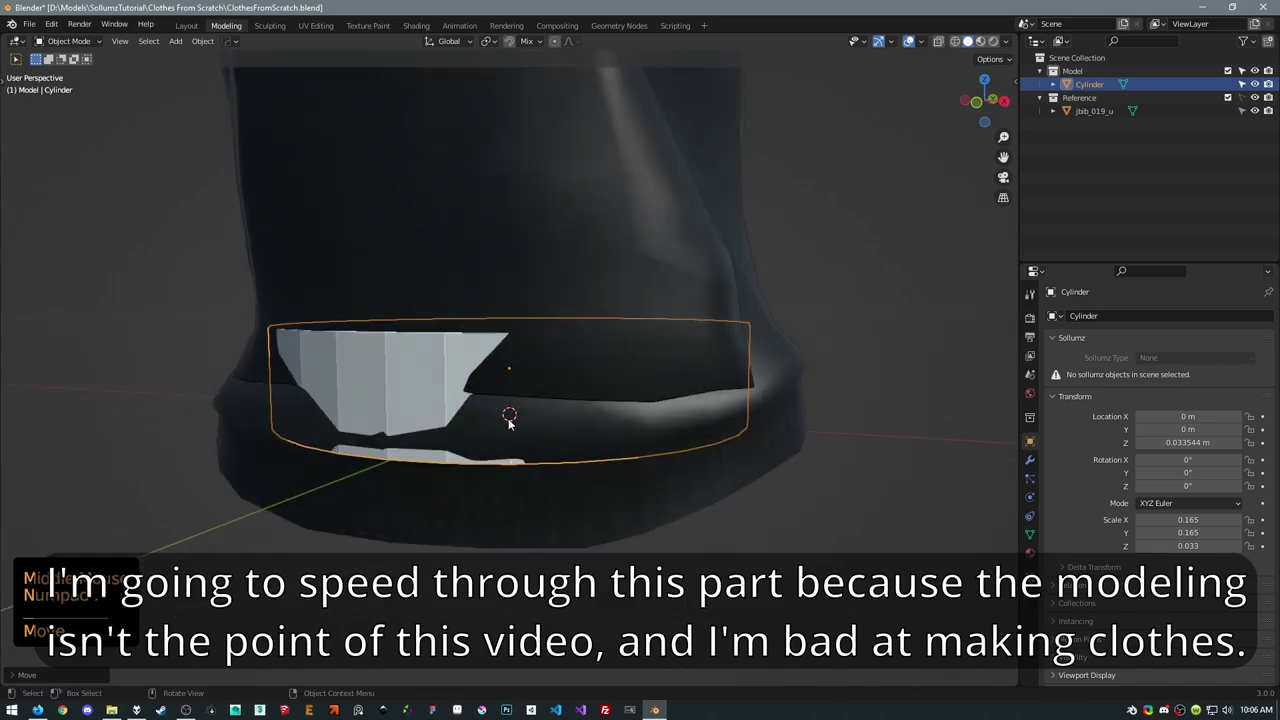
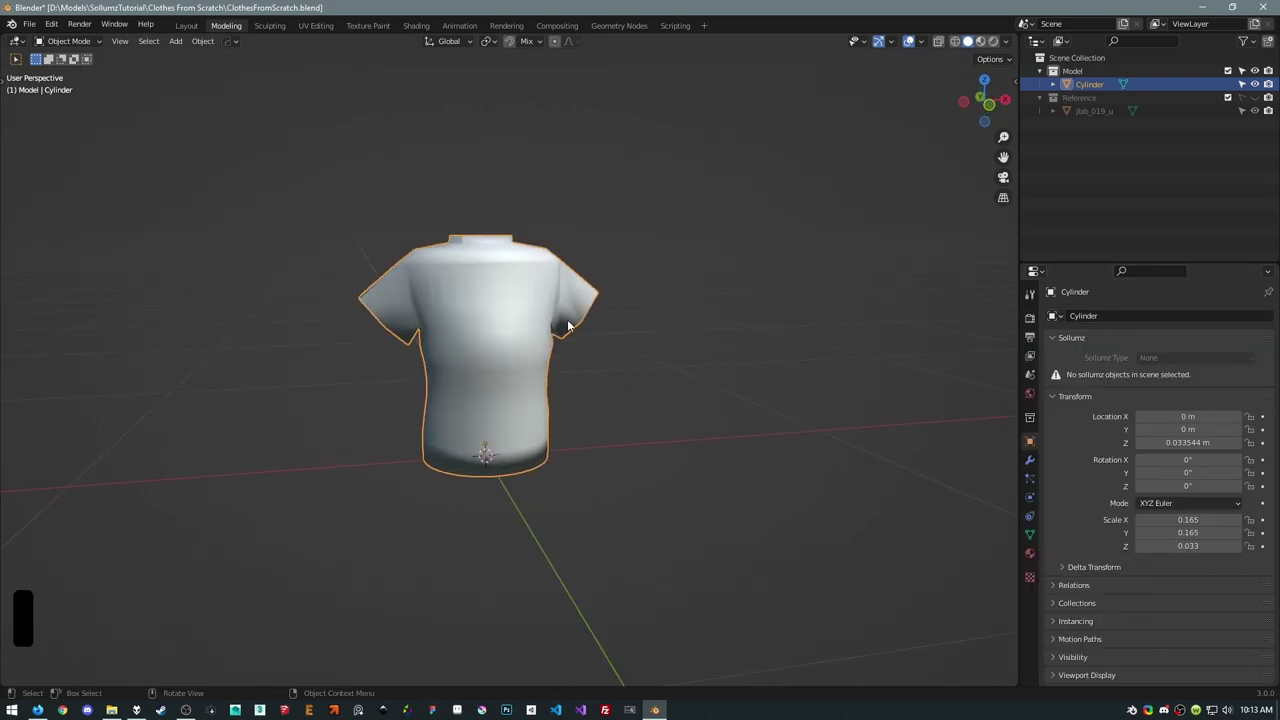
# Shape the cylinder in Edit Mode into a T-shirt with short sleeves and collar, then return to Object Mode.
pyautogui.press('Tab')
pyautogui.press('a')
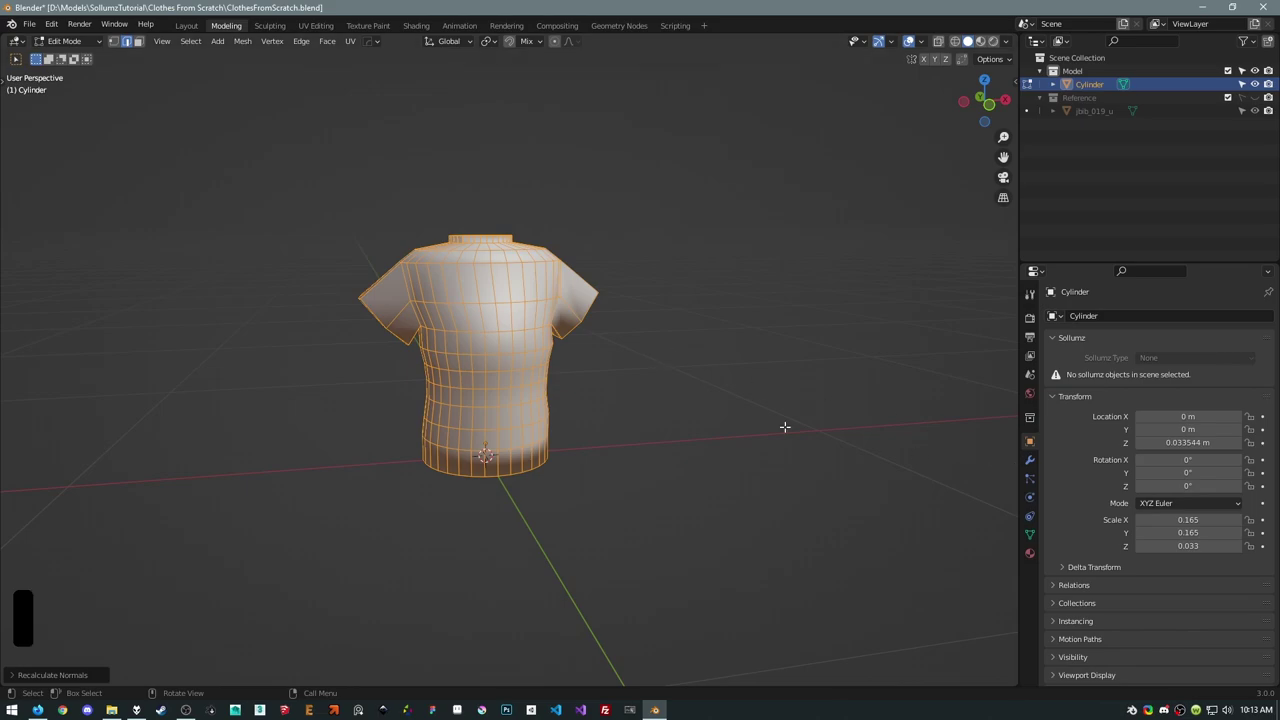
pyautogui.press('Tab')
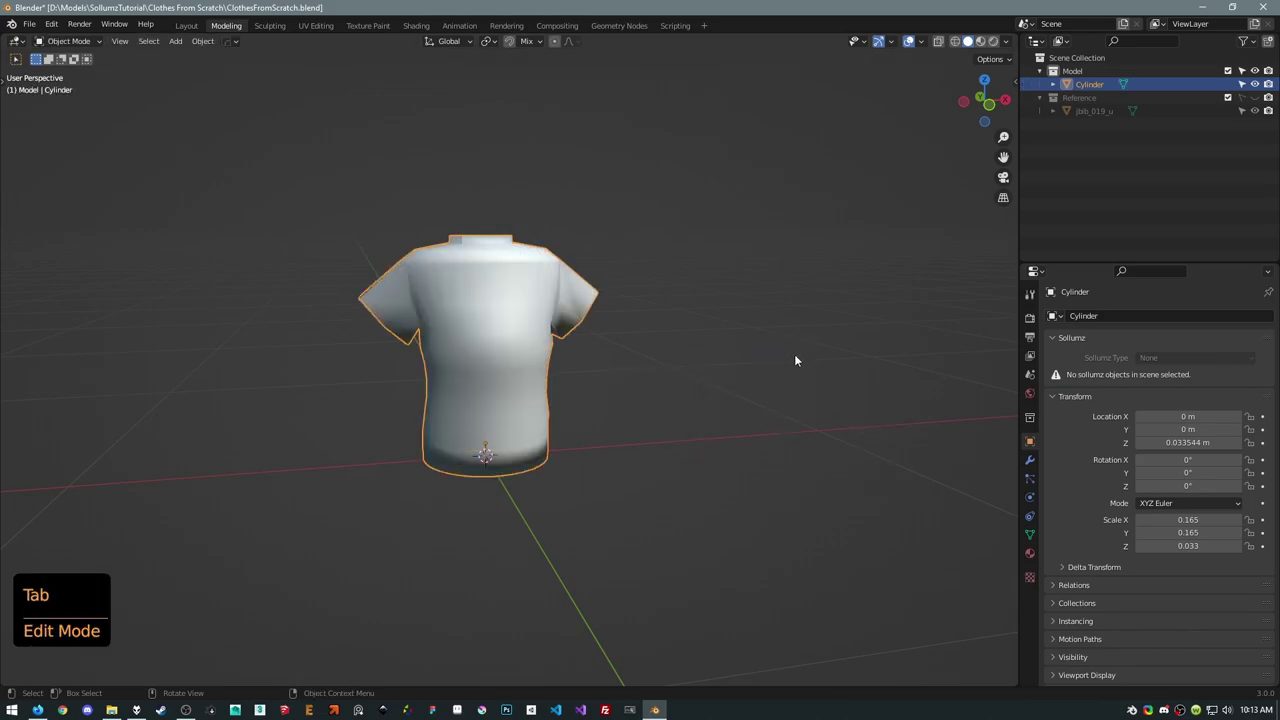
# Apply a Weighted Normal modifier to the T-shirt and review the smoothed mesh from several angles.
pyautogui.click(1037, 463)
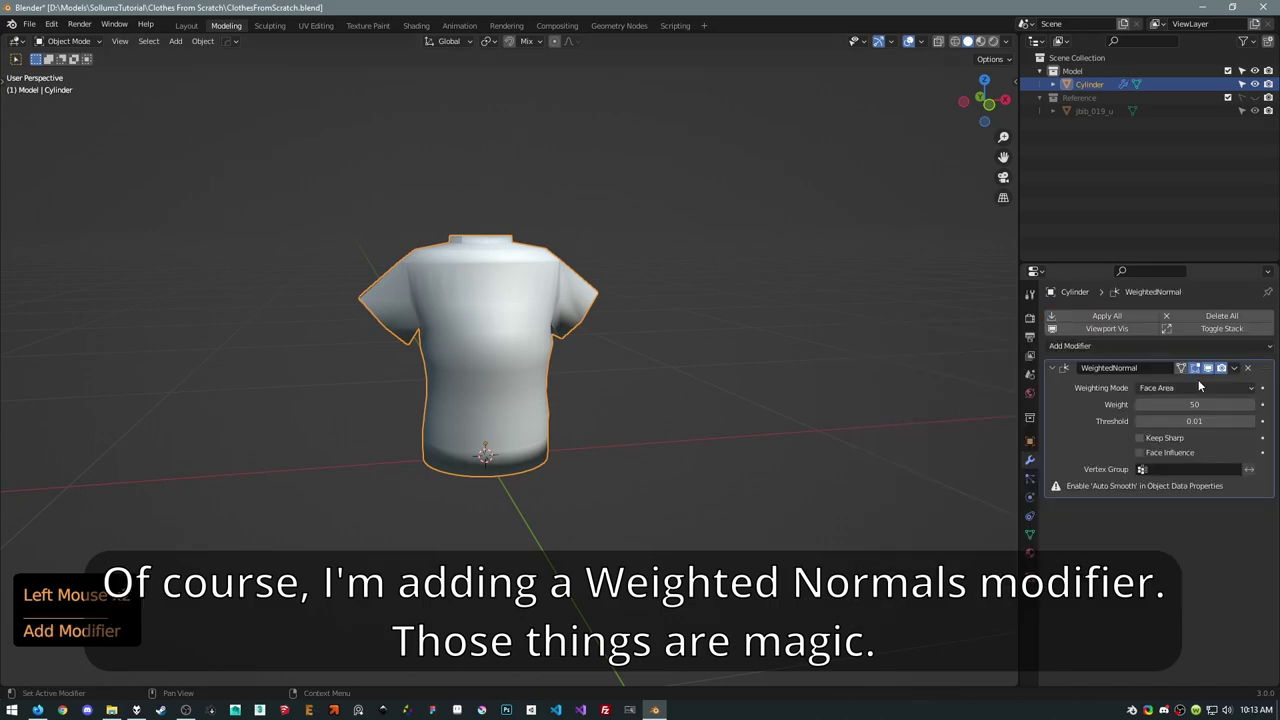
pyautogui.click(1212, 369)
pyautogui.click(1238, 371)
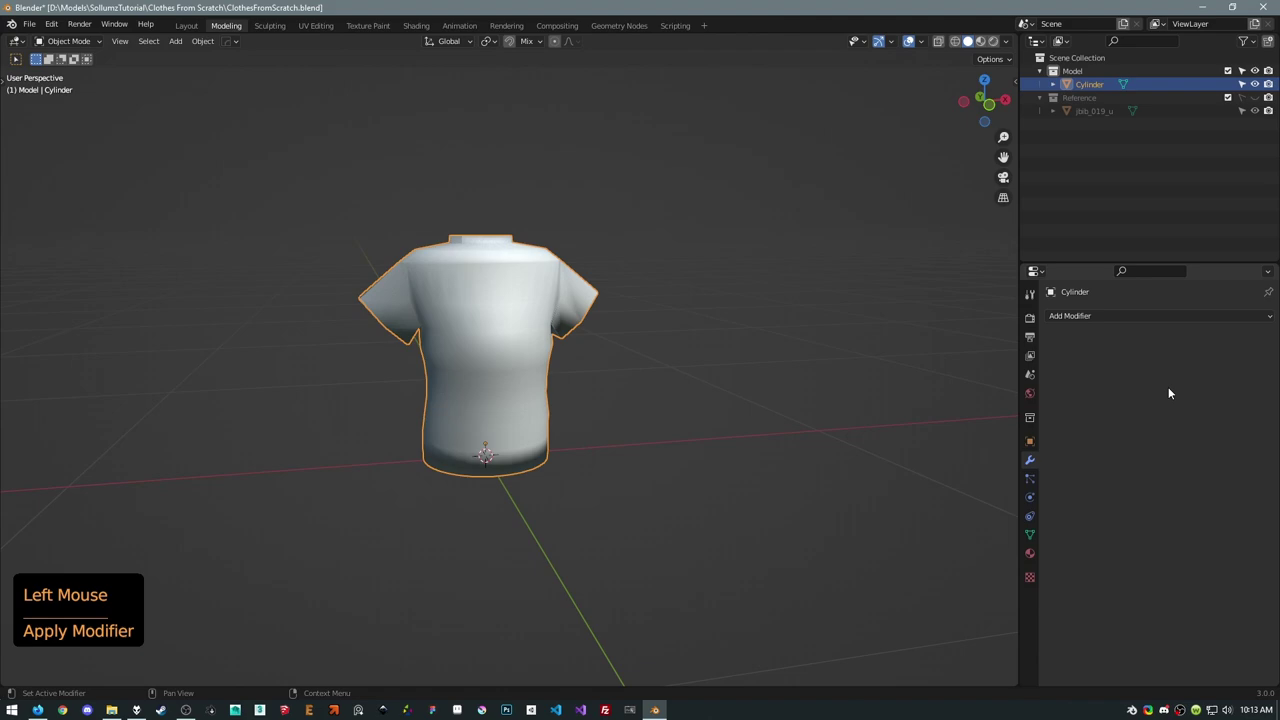
pyautogui.click(754, 355)
pyautogui.middleClick(671, 274)
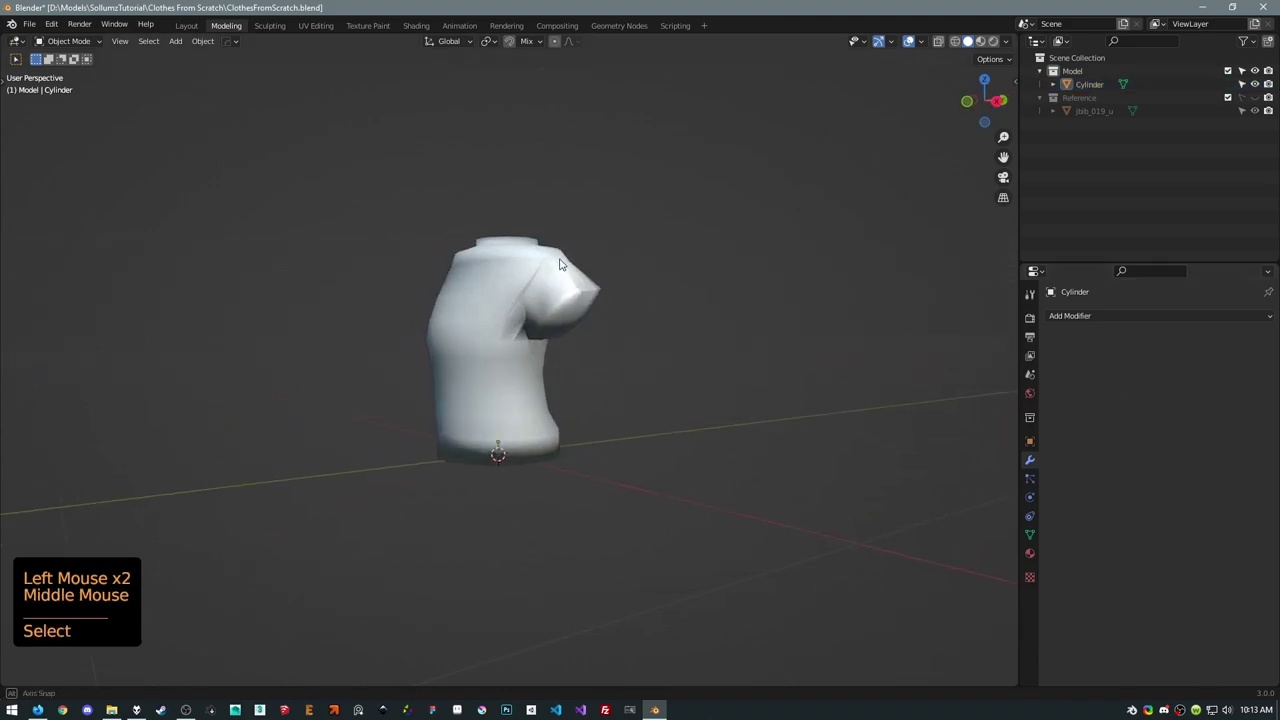
pyautogui.scroll(3)
pyautogui.middleClick(610, 278)
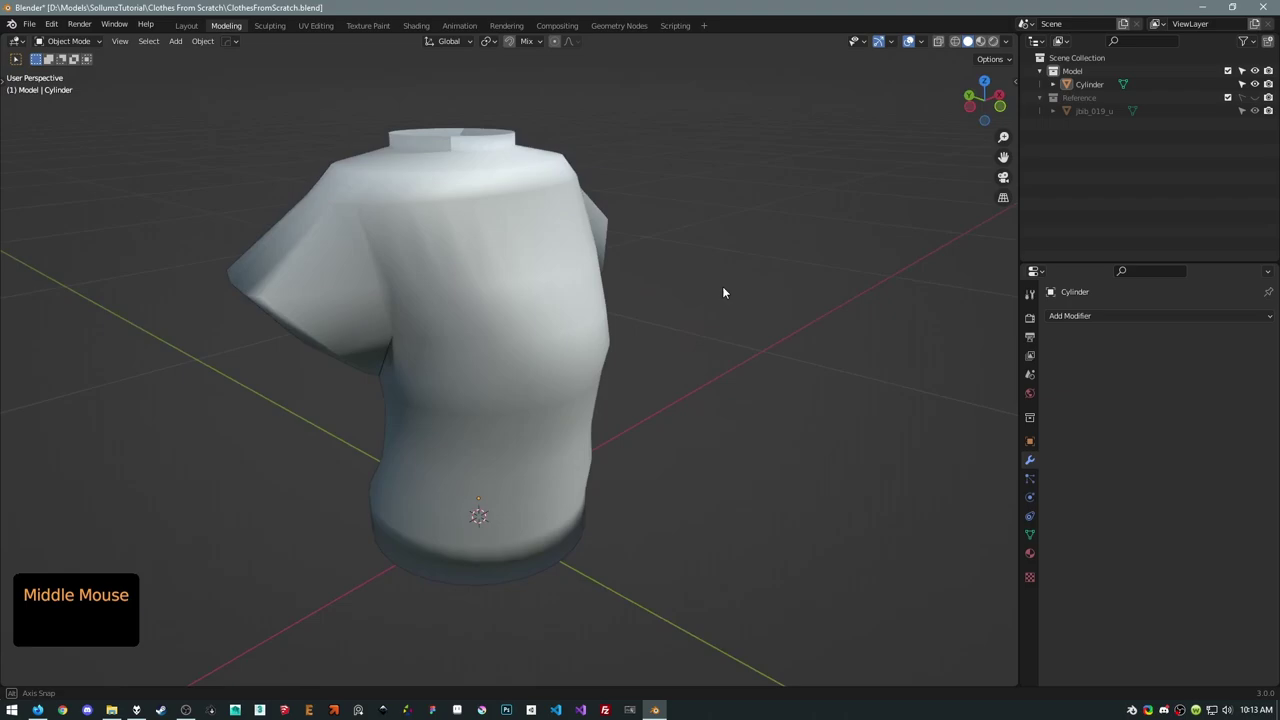
# Collapse the Reference collection and expand the T-shirt object in the Outliner.
pyautogui.click(1077, 105)
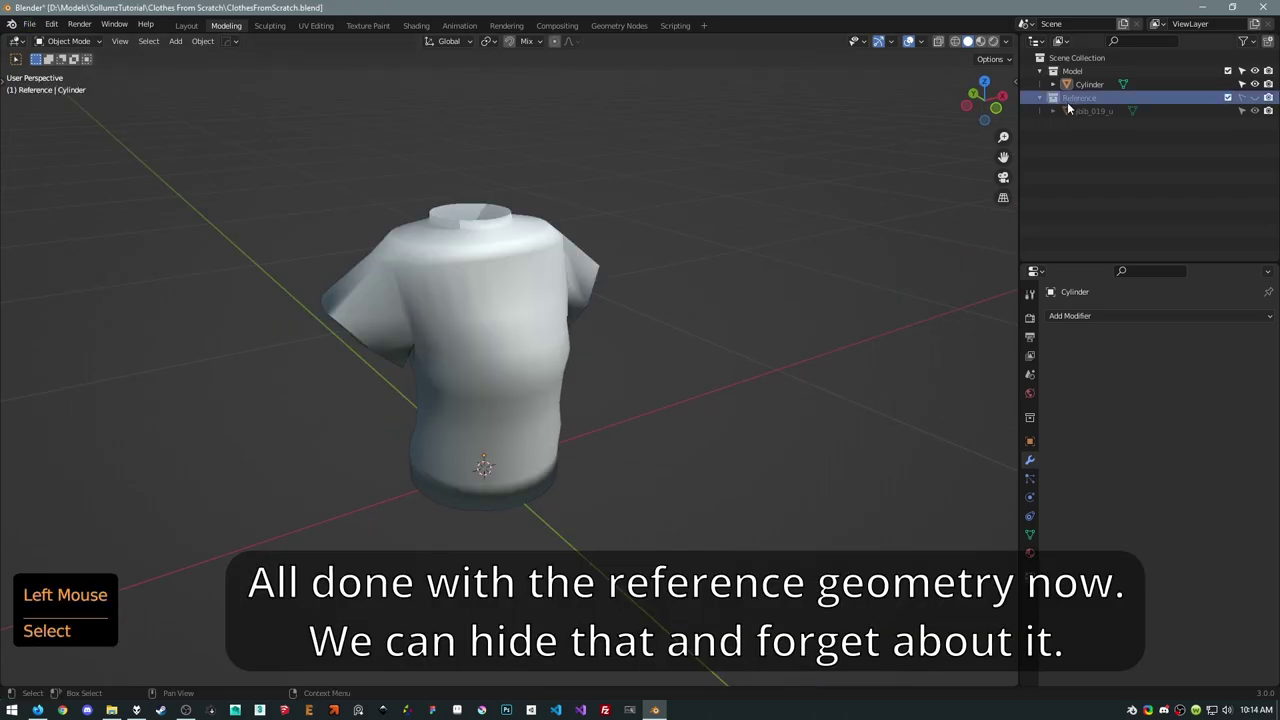
pyautogui.click(1040, 100)
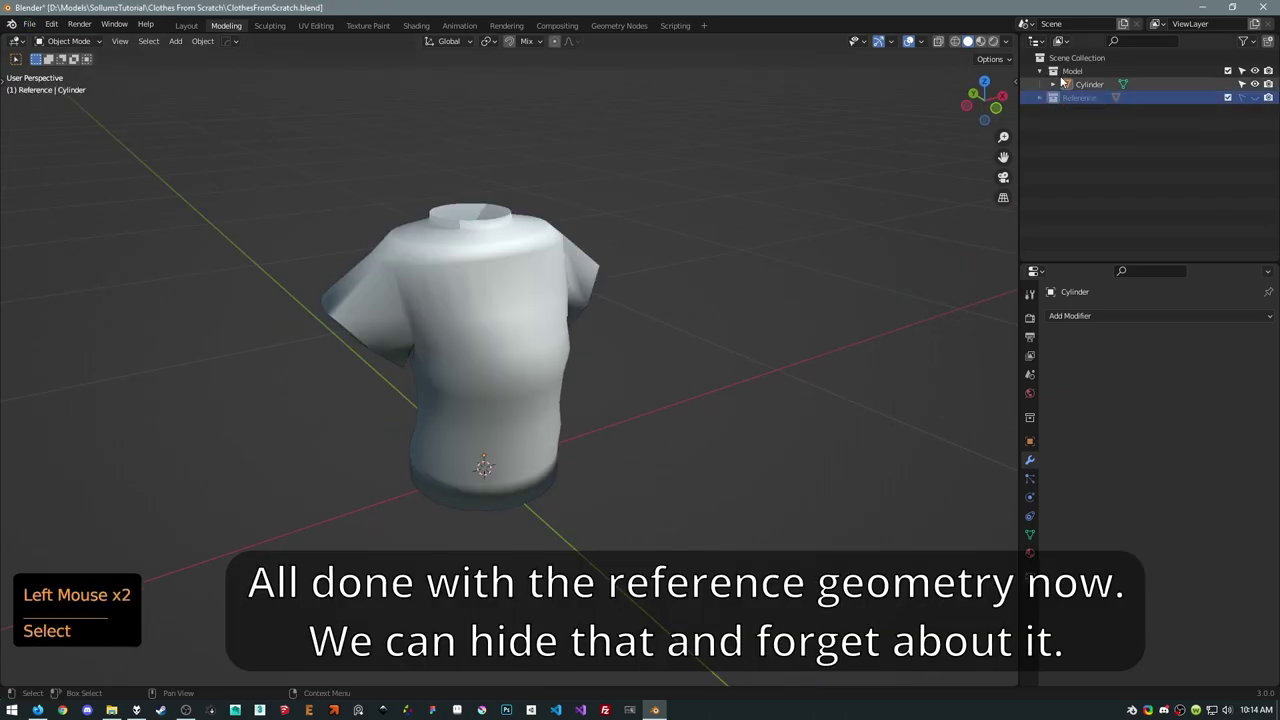
pyautogui.click(1074, 73)
pyautogui.click(1058, 88)
pyautogui.click(1094, 87)
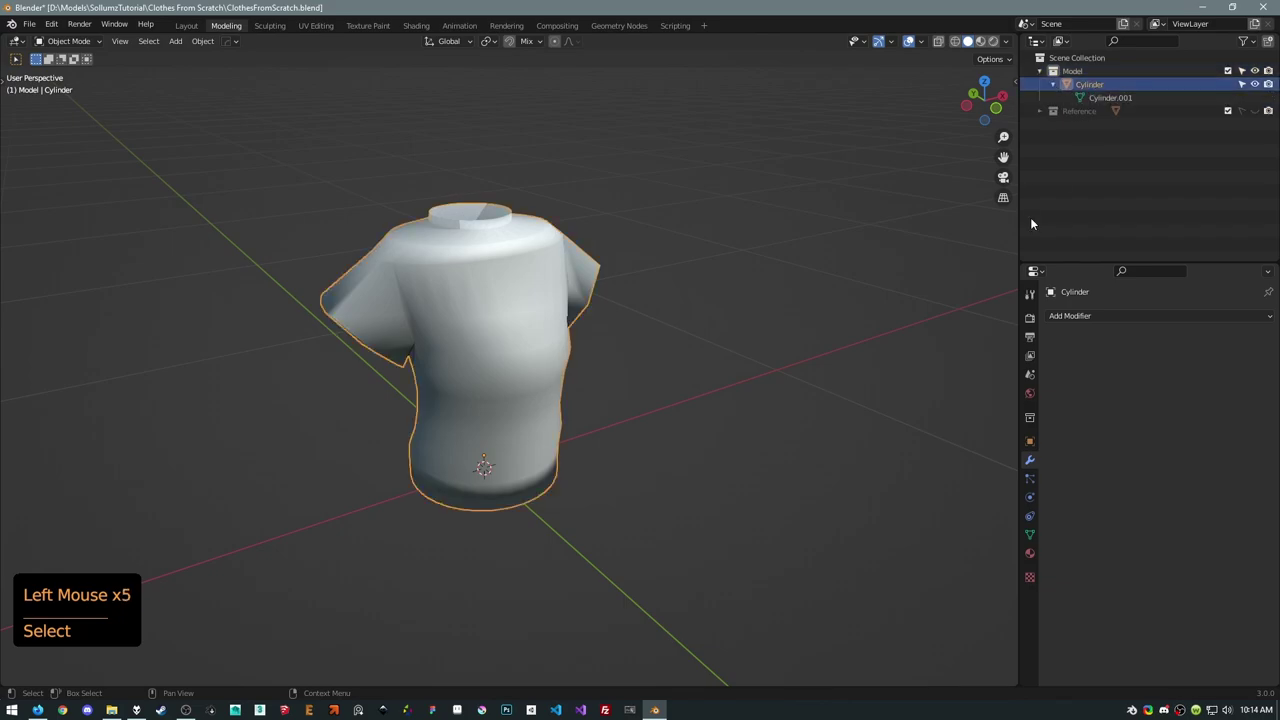
# Rename the shirt to jbib_069_a and convert it into a Sollumz Drawable.
pyautogui.press('F2')
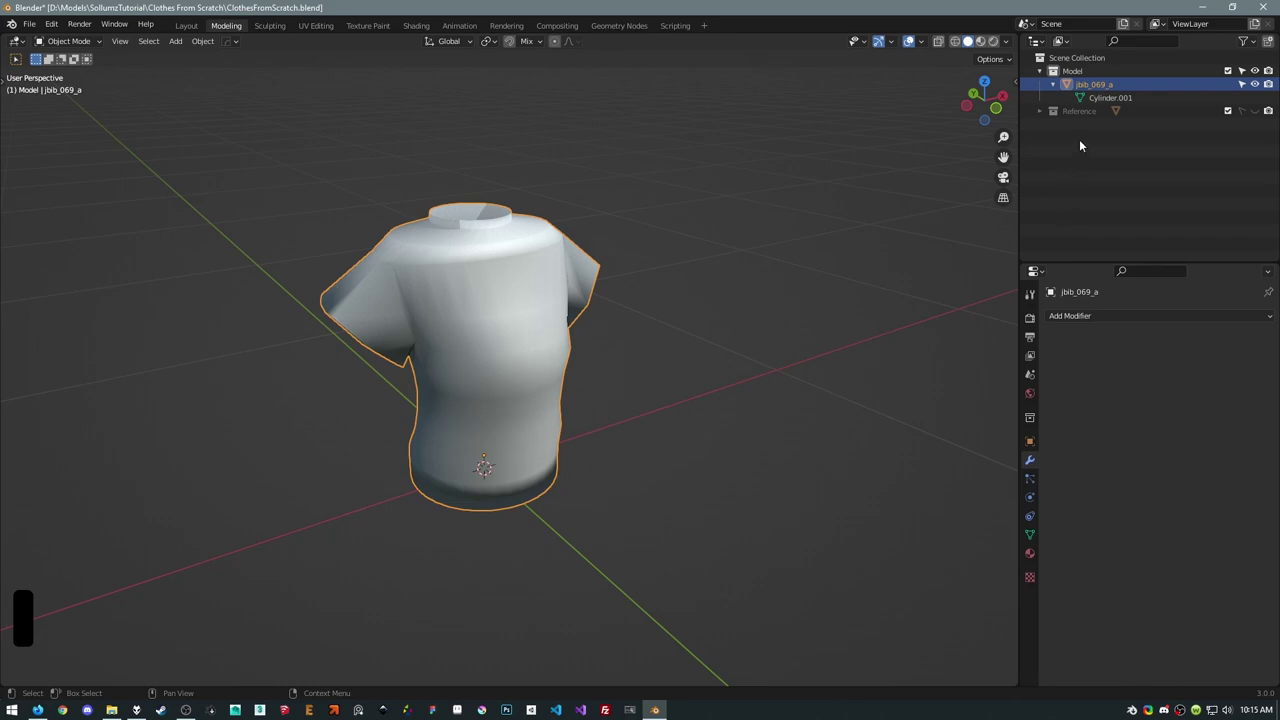
pyautogui.press('n')
pyautogui.click(1015, 477)
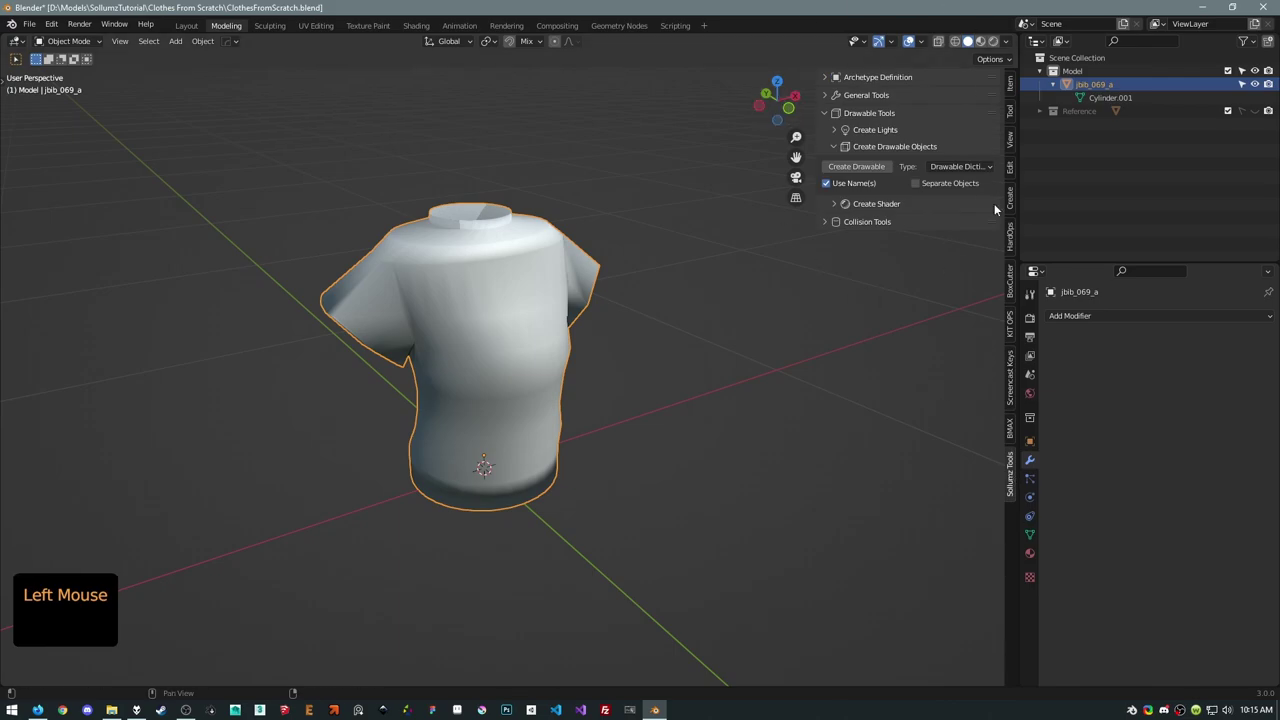
pyautogui.click(965, 167)
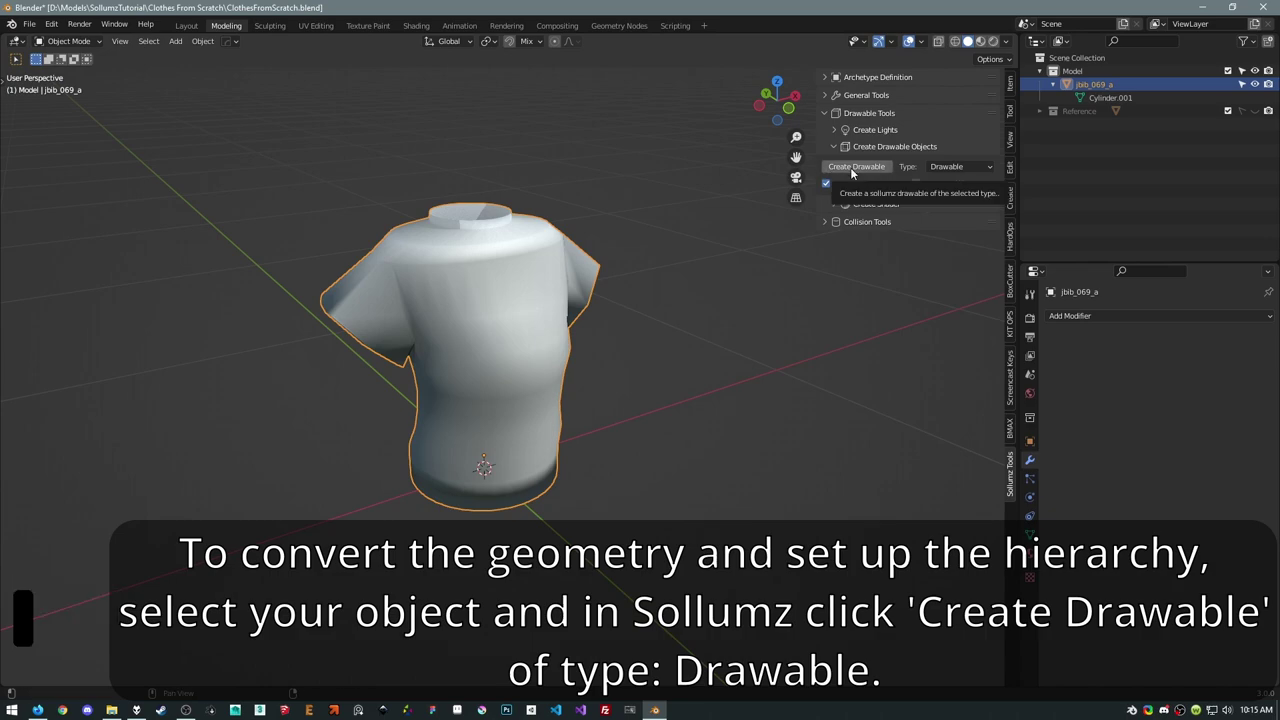
pyautogui.click(855, 171)
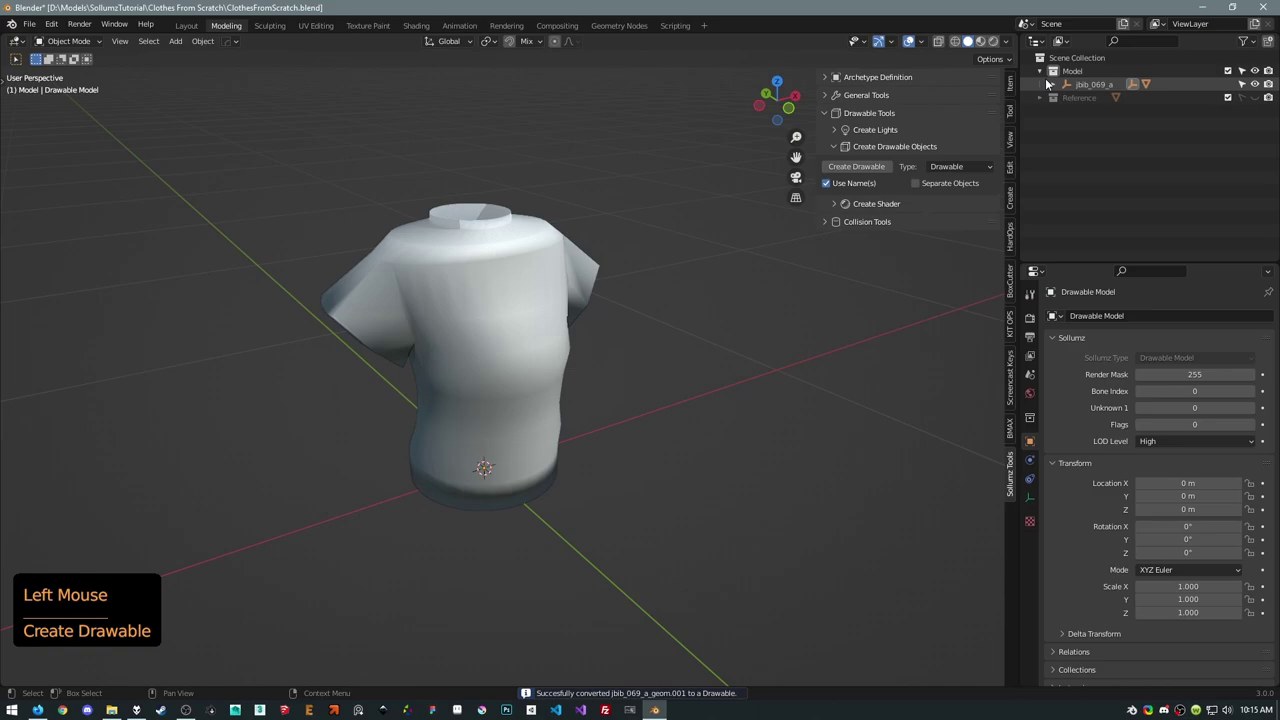
# Expand jbib_069_a and its Drawable Model and inspect the shirt geometry, which still has a 0.165 scale.
pyautogui.click(1055, 88)
pyautogui.click(1073, 89)
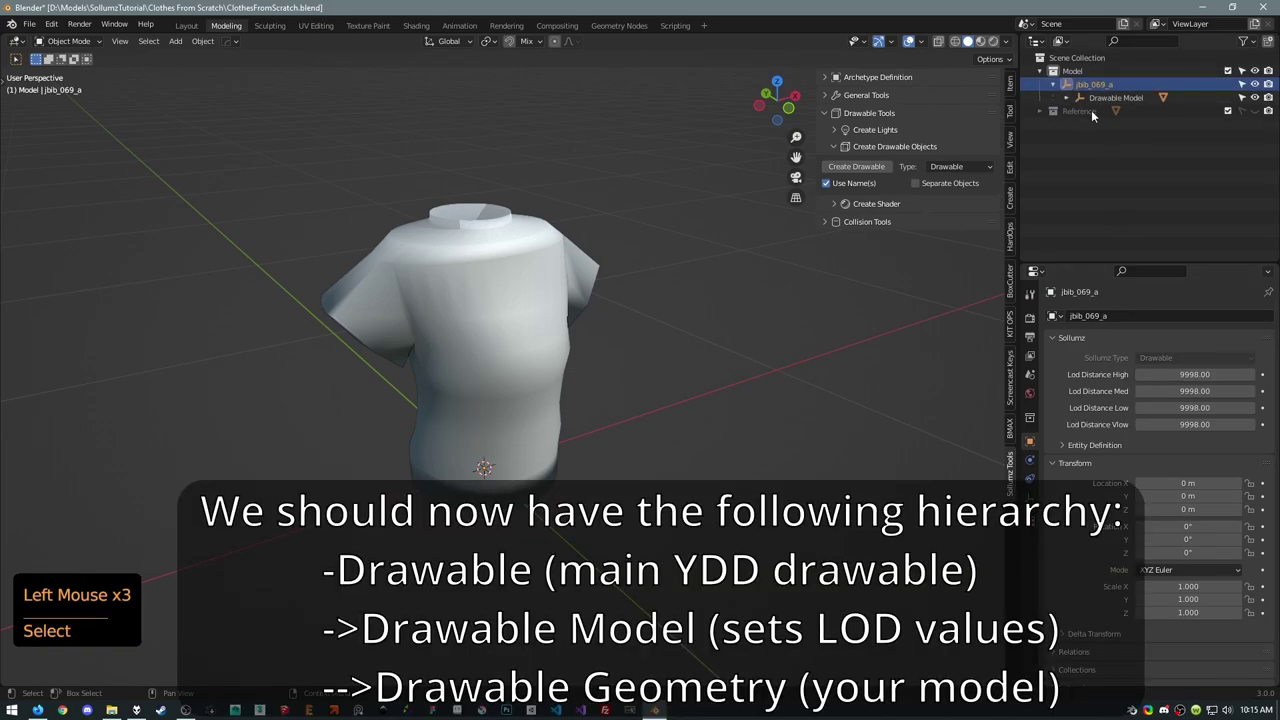
pyautogui.click(1066, 100)
pyautogui.click(1093, 98)
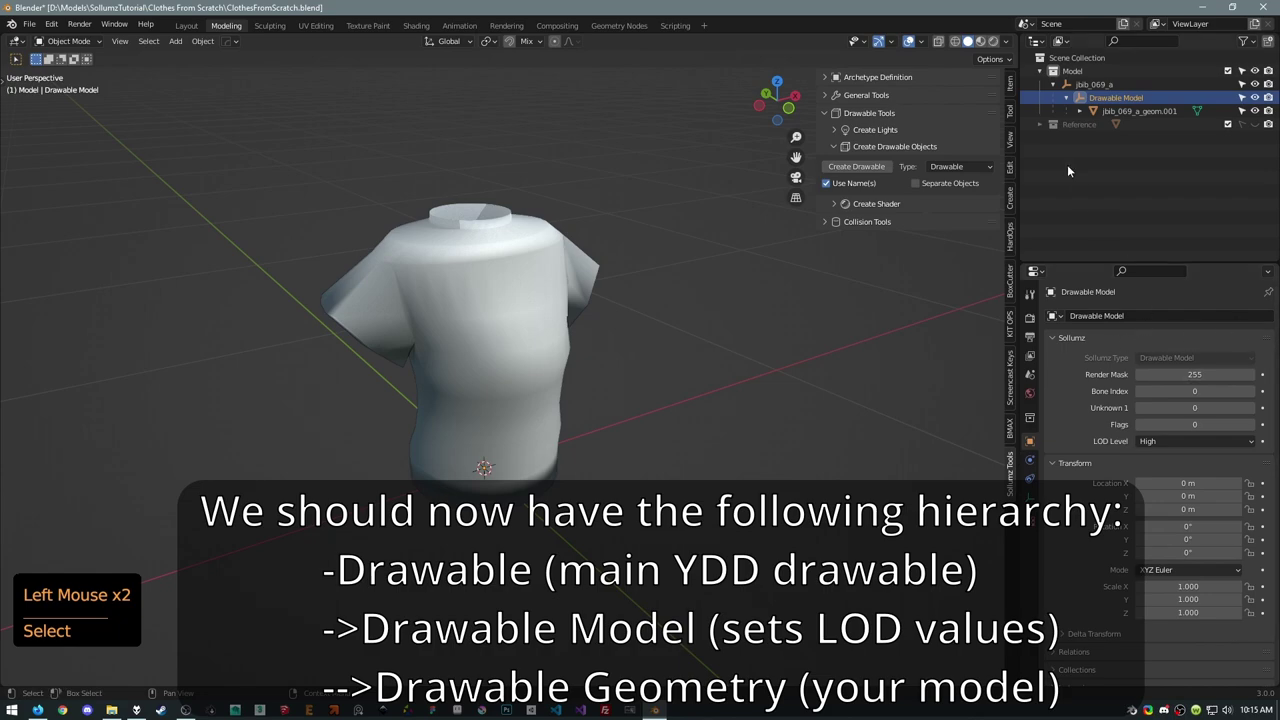
pyautogui.click(1099, 108)
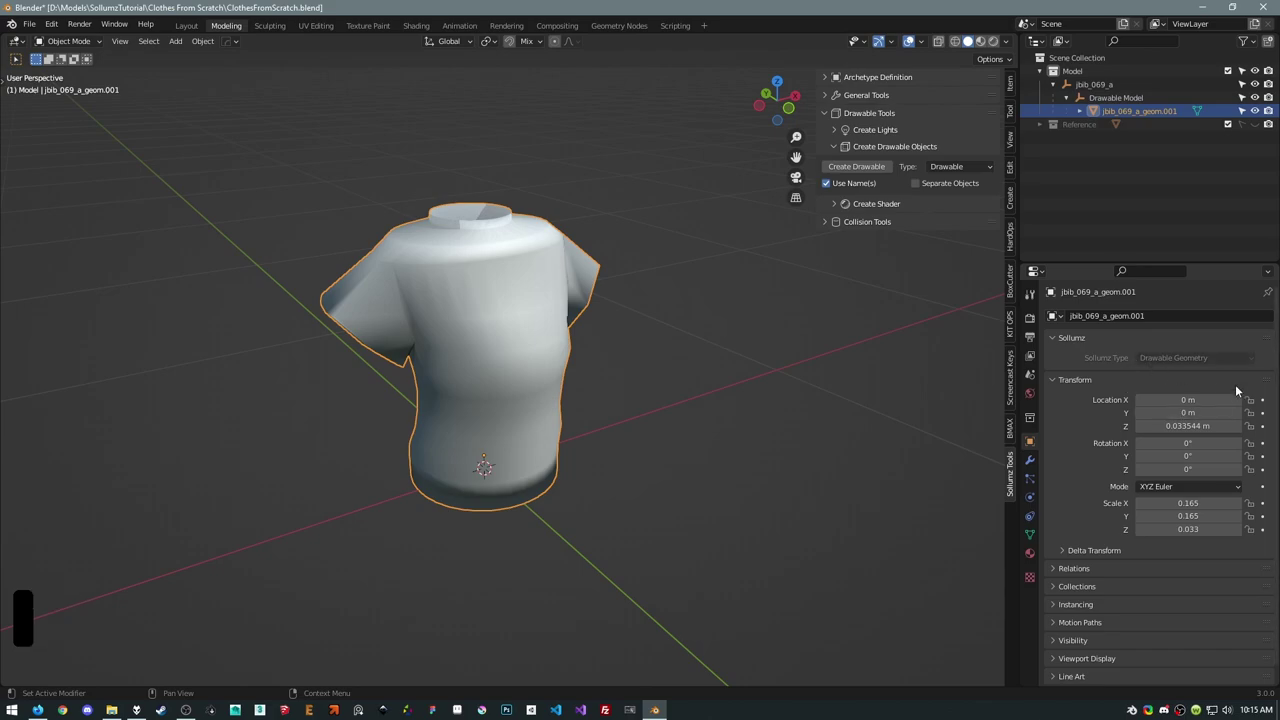
pyautogui.click(1099, 104)
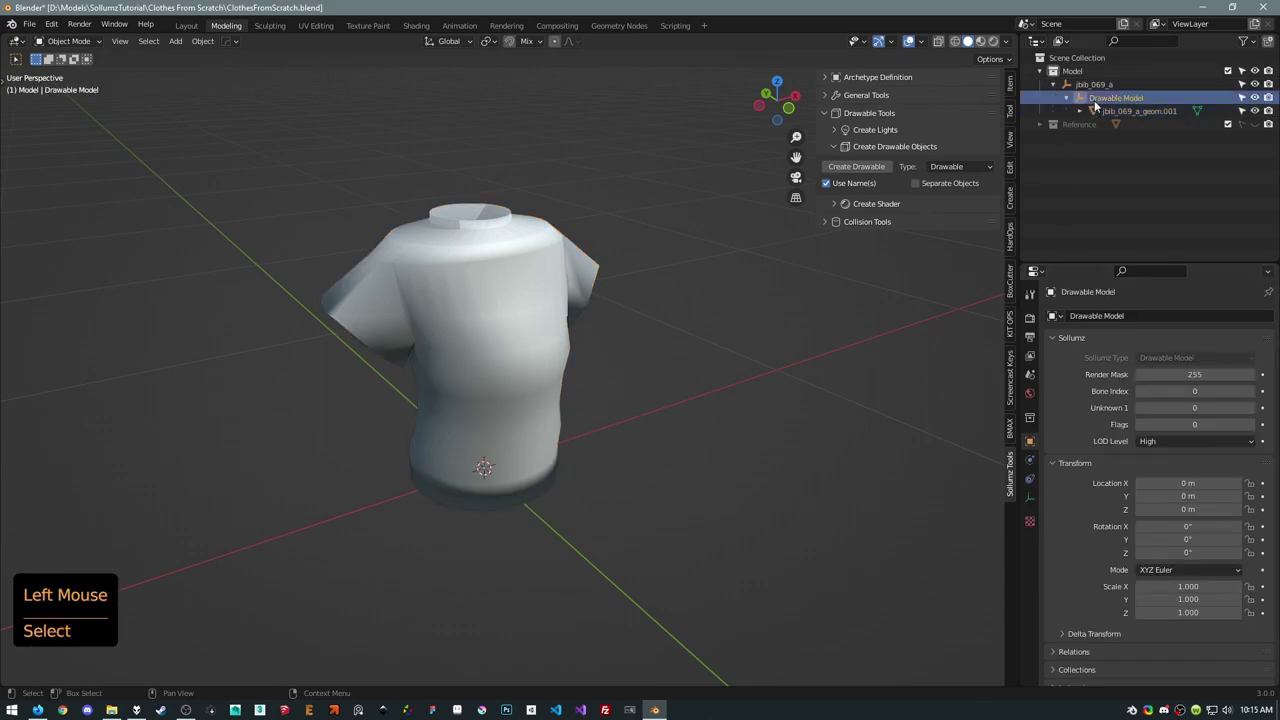
pyautogui.click(1100, 86)
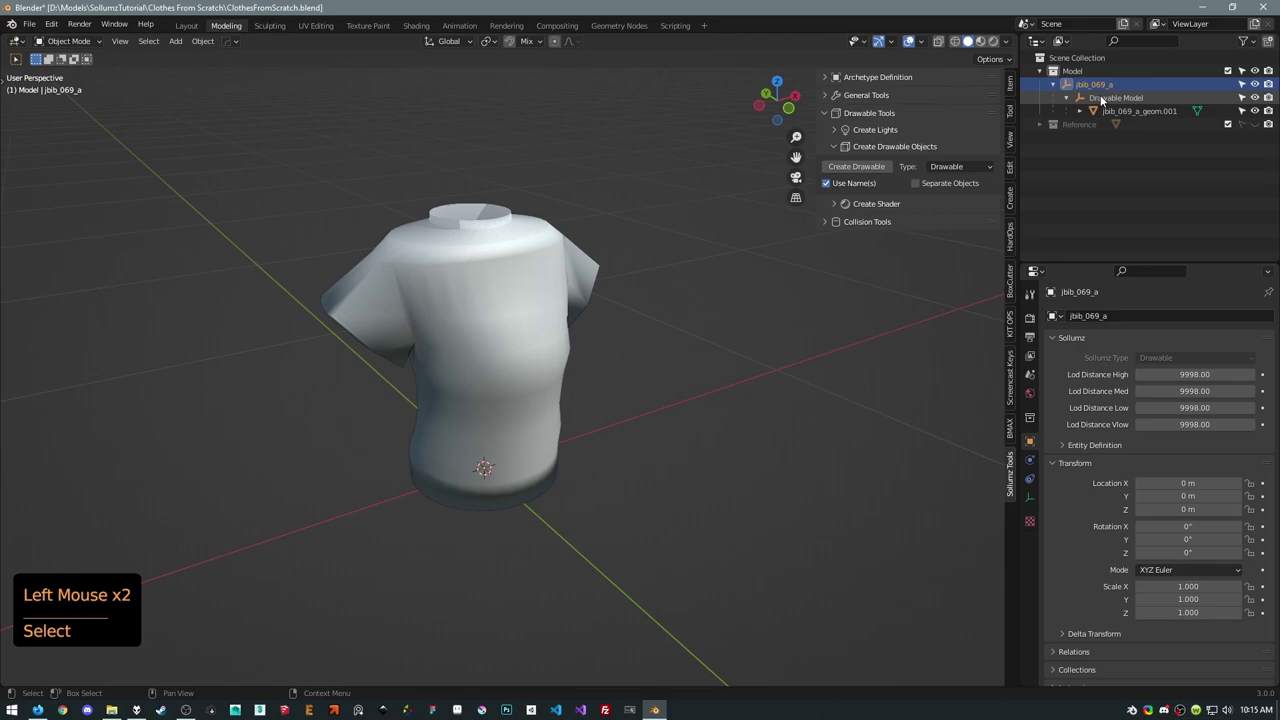
pyautogui.click(1105, 100)
pyautogui.click(1109, 114)
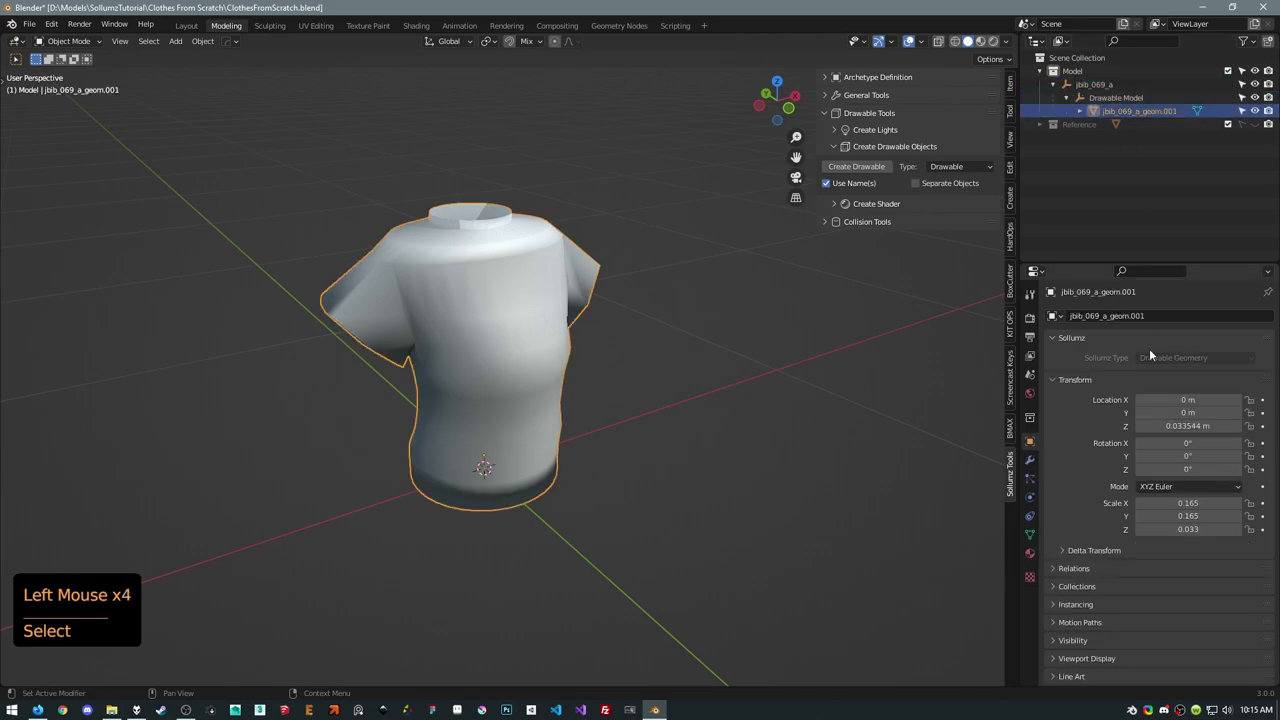
pyautogui.click(511, 375)
# Apply All Transforms to the shirt so it has zero location and unit scale.
pyautogui.press('ctrl+a')
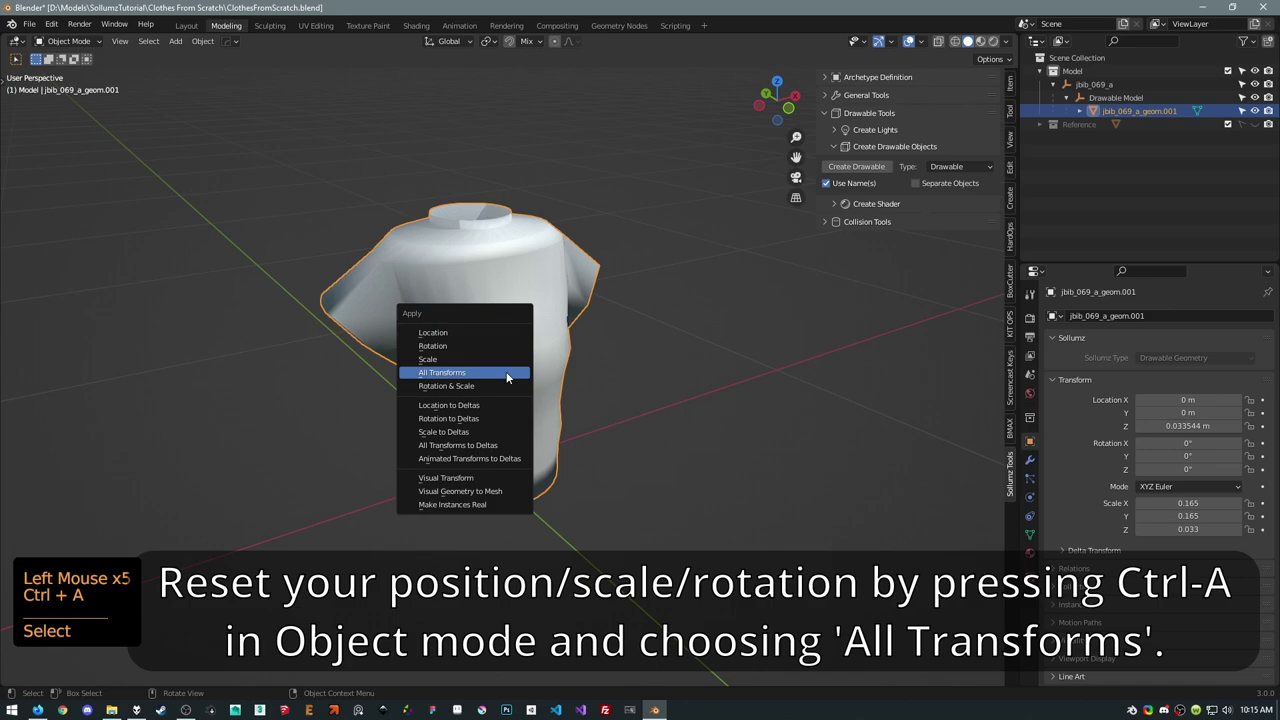
pyautogui.click(614, 375)
pyautogui.middleClick(711, 311)
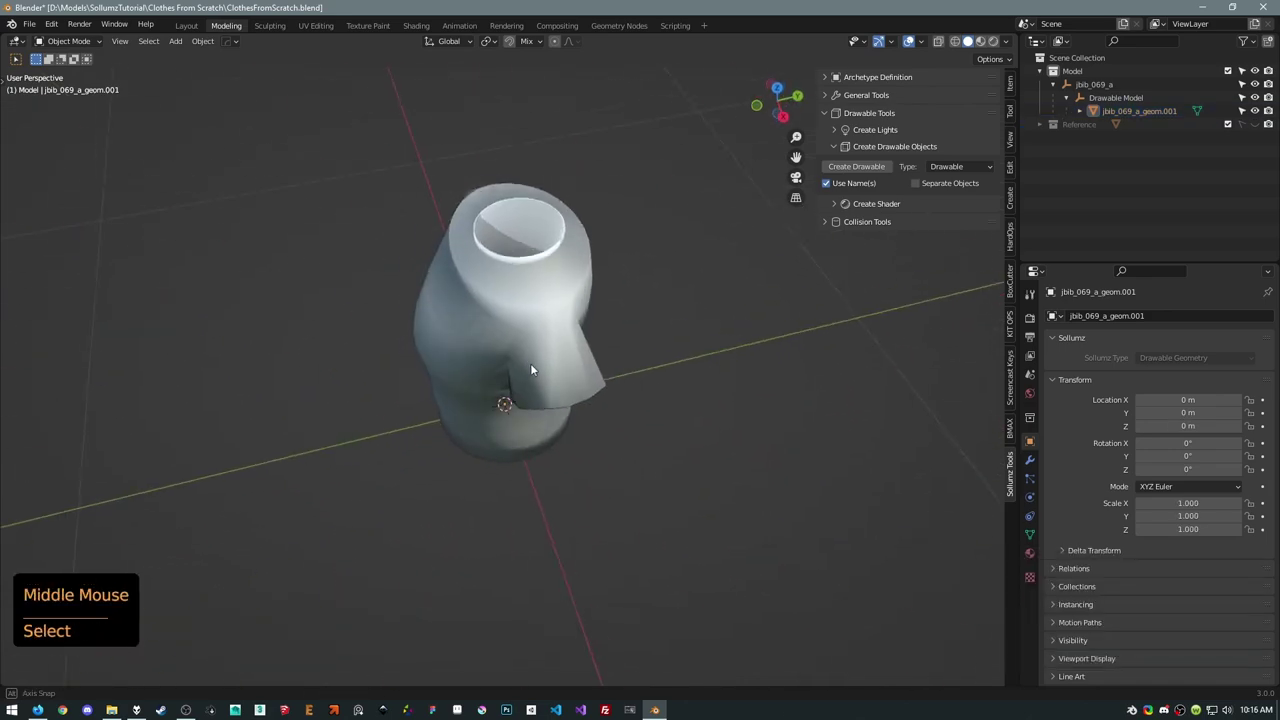
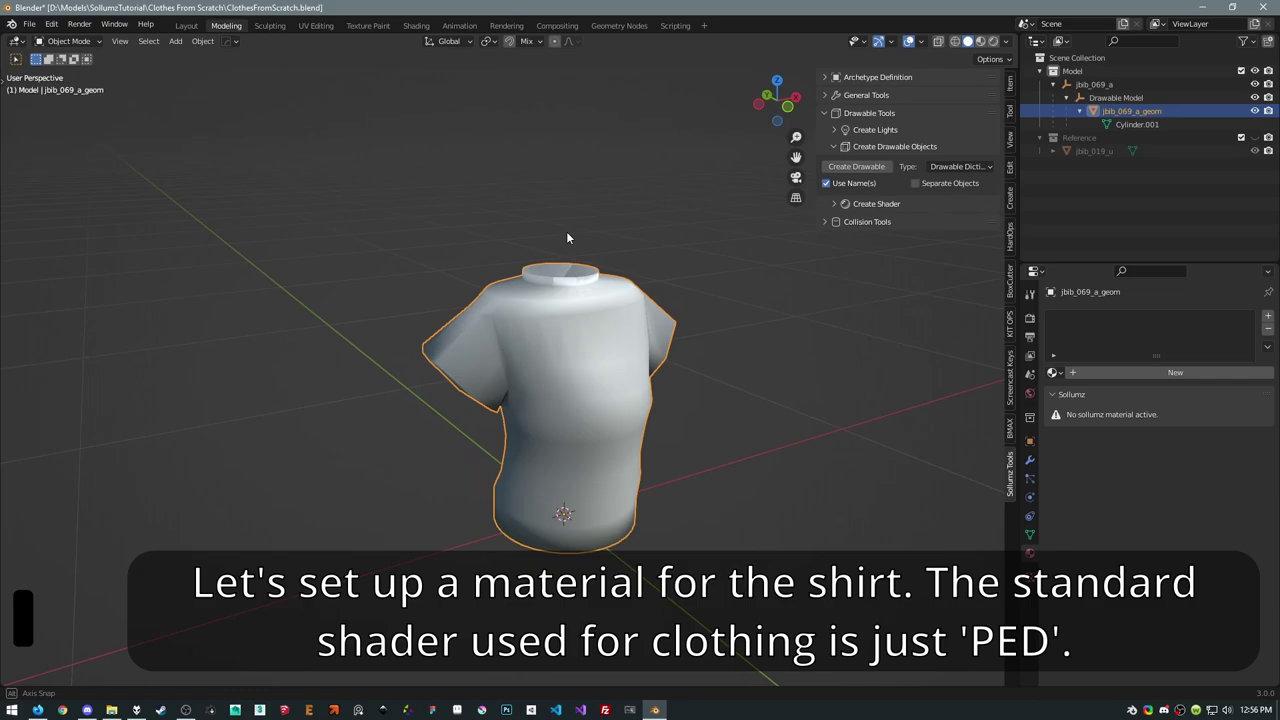
# Create a PED shader material on the shirt and browse for its base colour image.
pyautogui.click(866, 145)
pyautogui.click(853, 168)
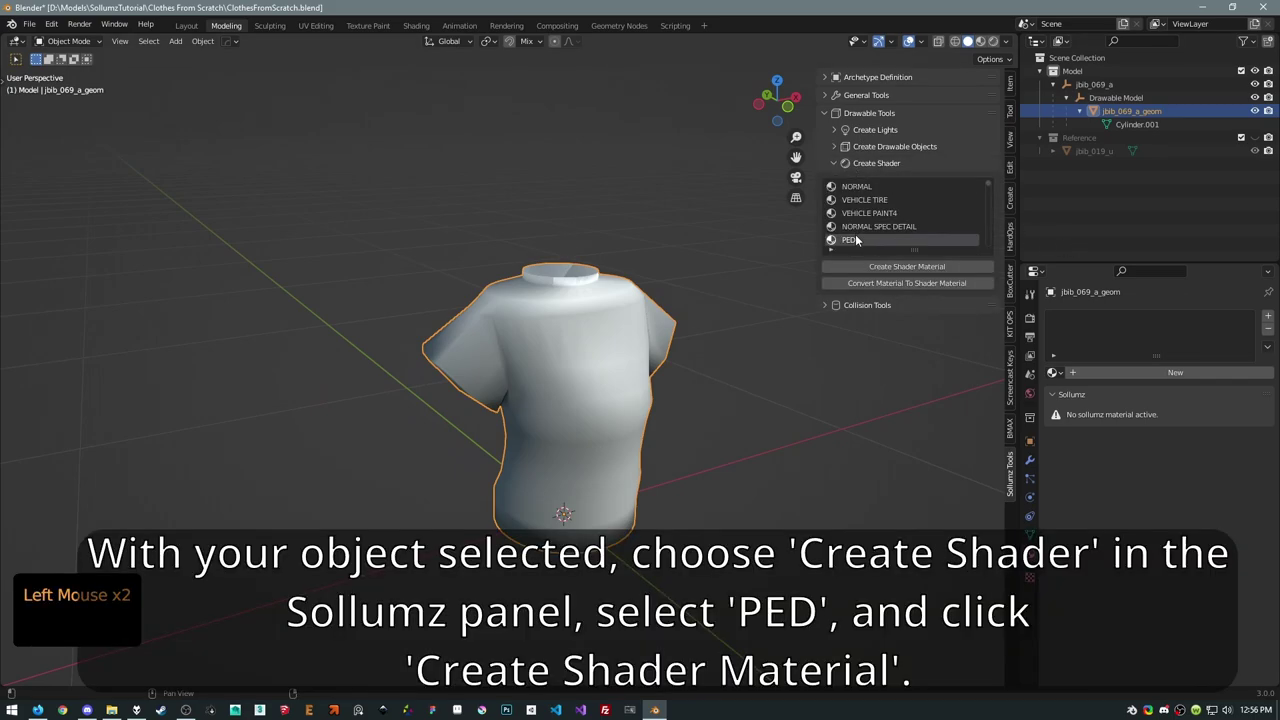
pyautogui.click(860, 241)
pyautogui.click(927, 272)
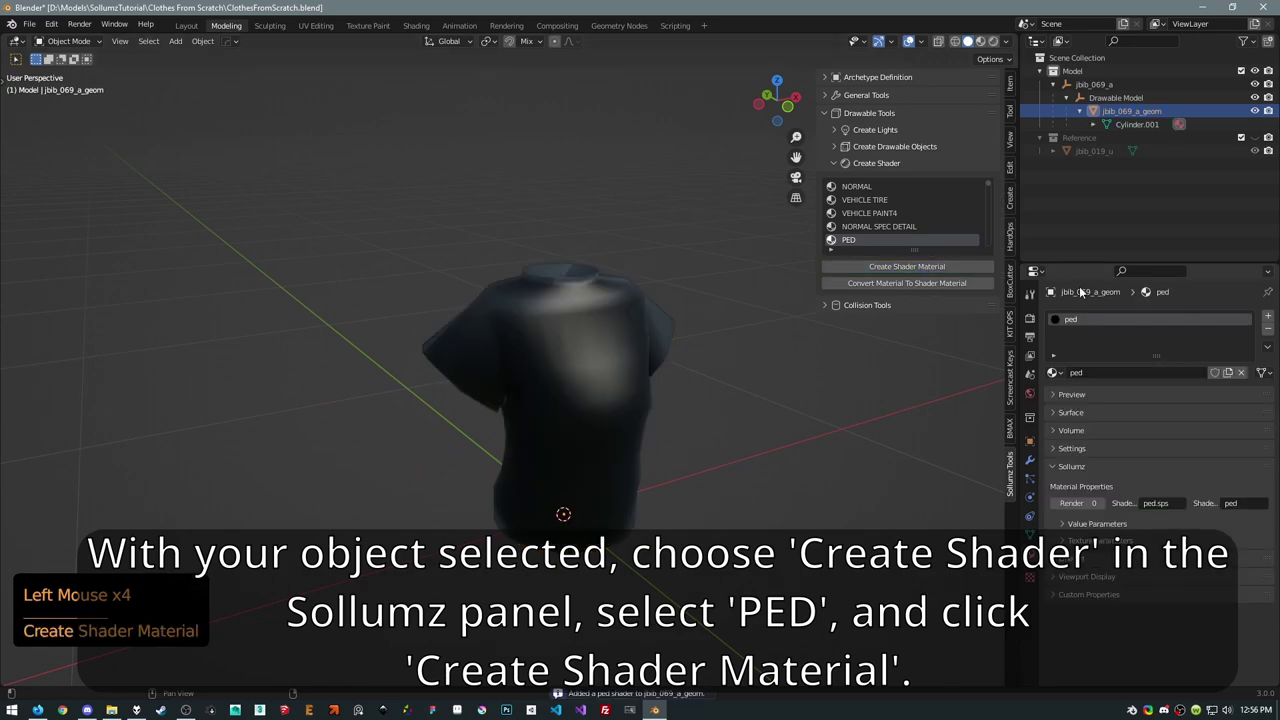
pyautogui.click(1057, 414)
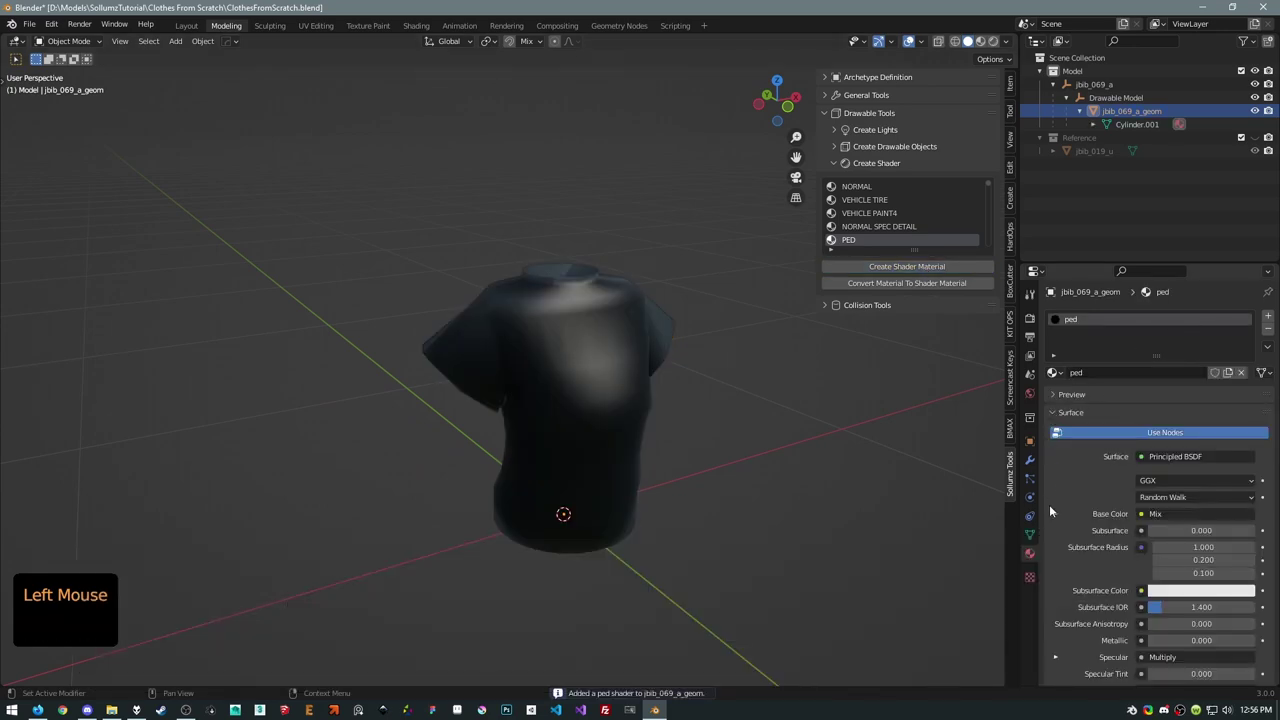
pyautogui.click(1058, 519)
pyautogui.scroll(-3)
# Load Fabric029_2K_Color.dds from the Textures folder as the base colour texture.
pyautogui.click(1061, 533)
pyautogui.click(1250, 547)
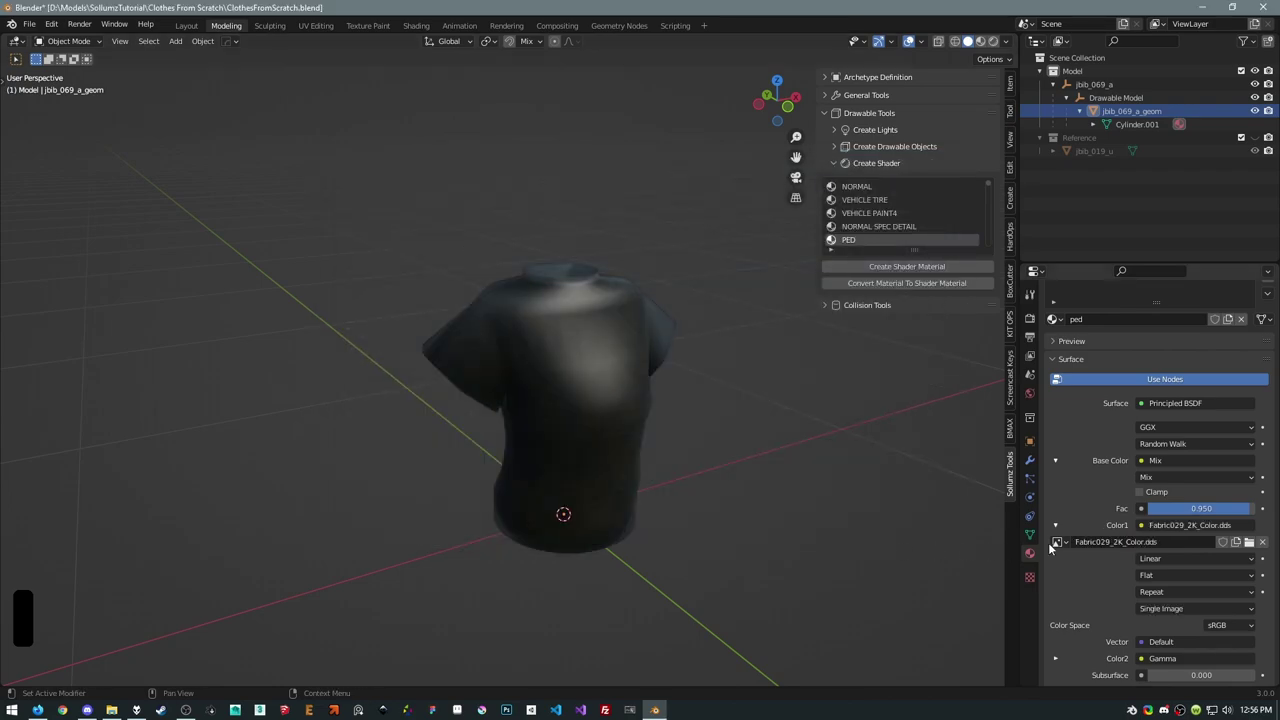
pyautogui.click(1062, 530)
pyautogui.scroll(-3)
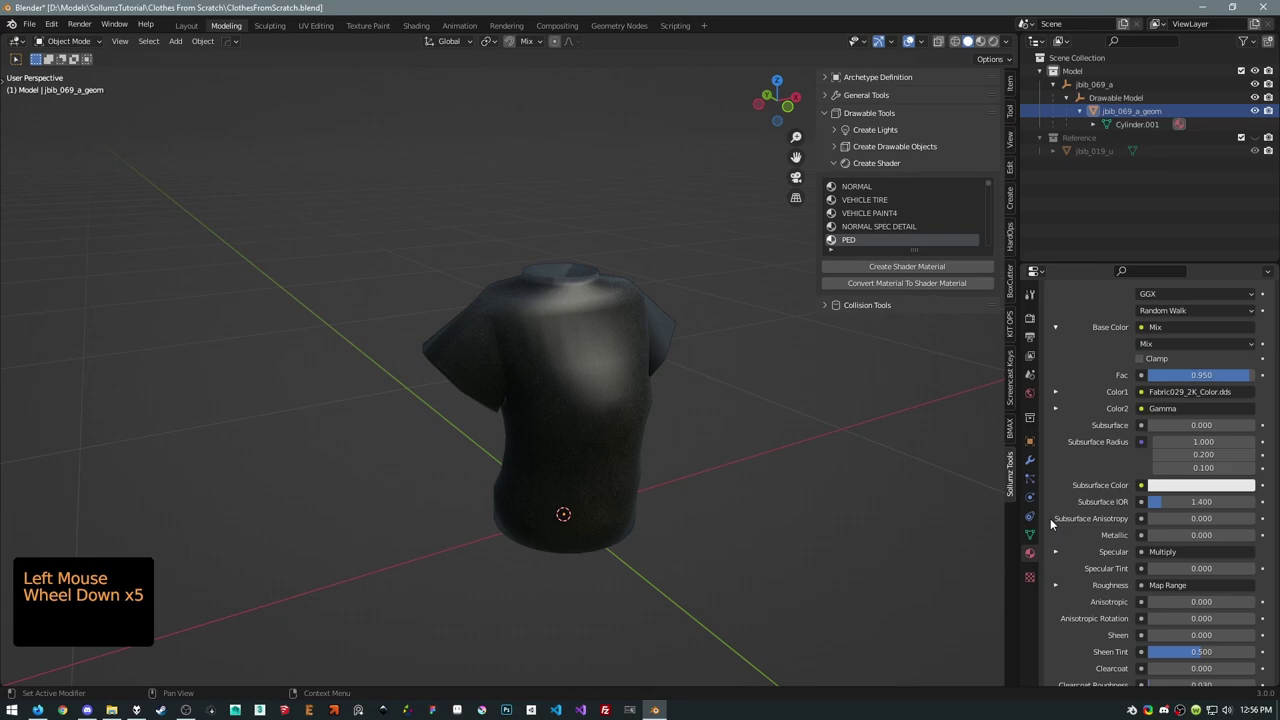
pyautogui.scroll(-3)
# Load Fabric029_2K_Spec.dds as the specular texture and reveal the normal map inputs.
pyautogui.click(1060, 502)
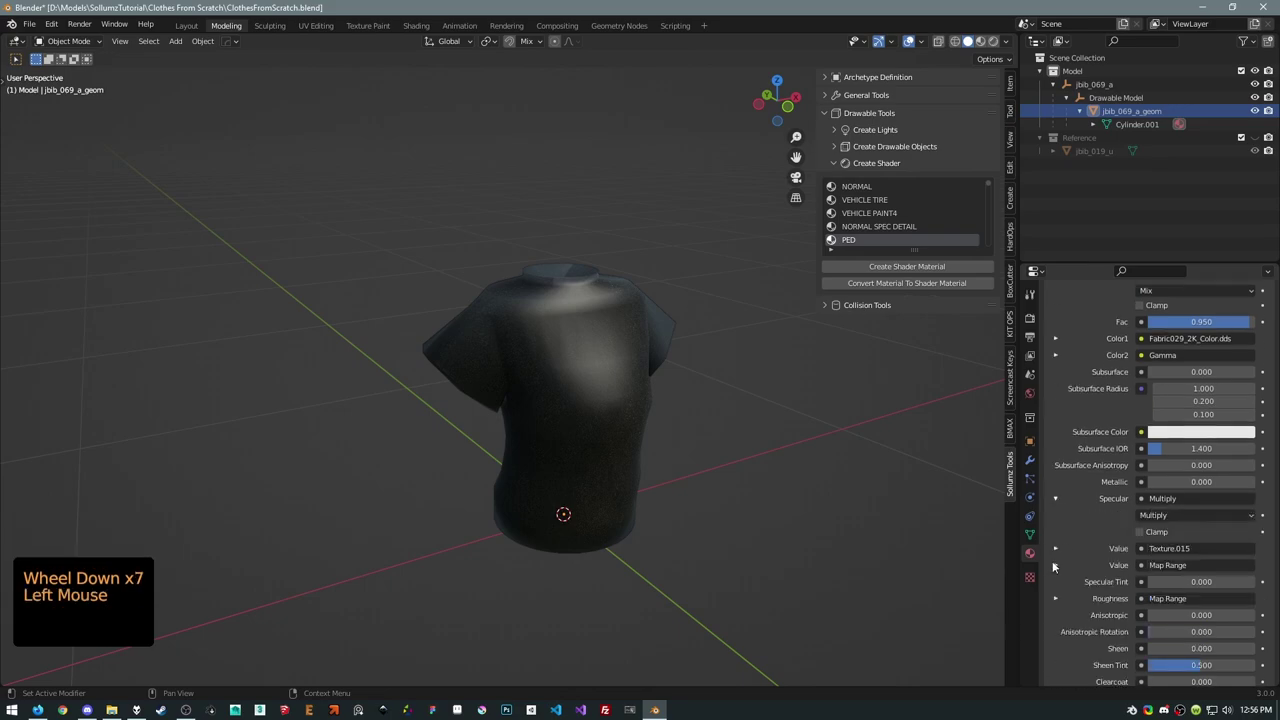
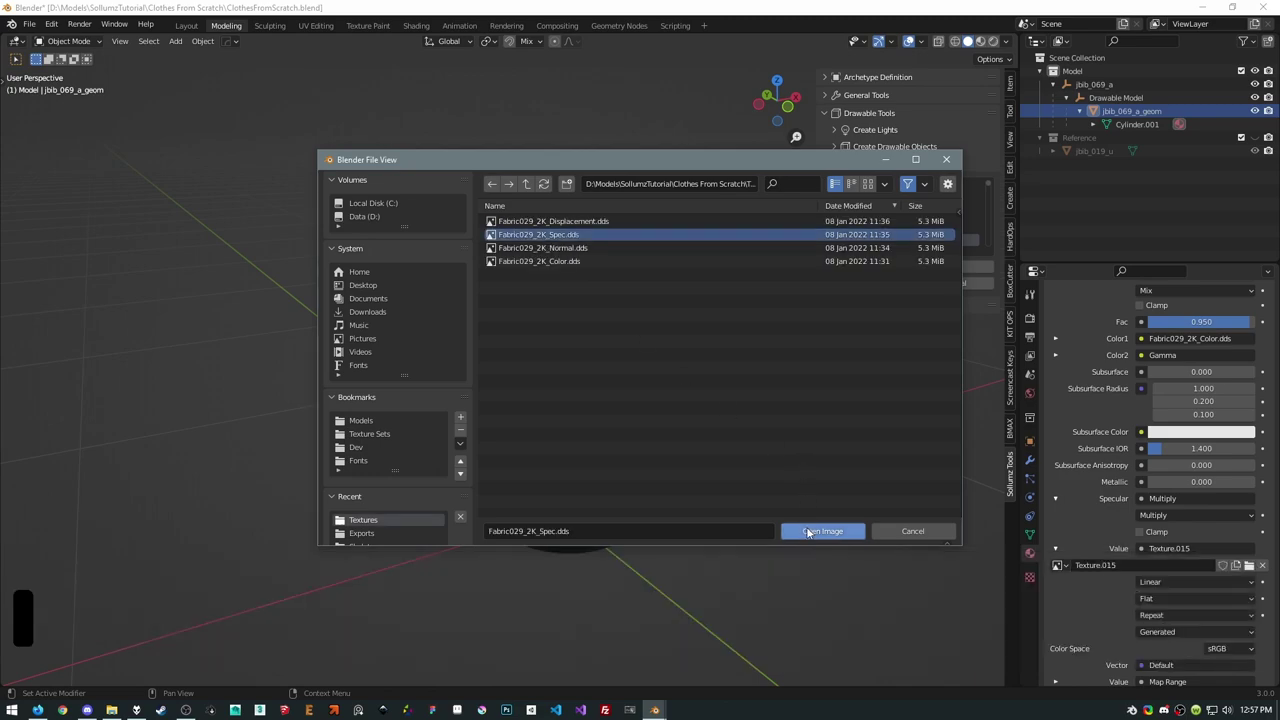
pyautogui.click(1059, 552)
pyautogui.scroll(-3)
pyautogui.click(1061, 397)
pyautogui.scroll(-3)
pyautogui.click(1059, 566)
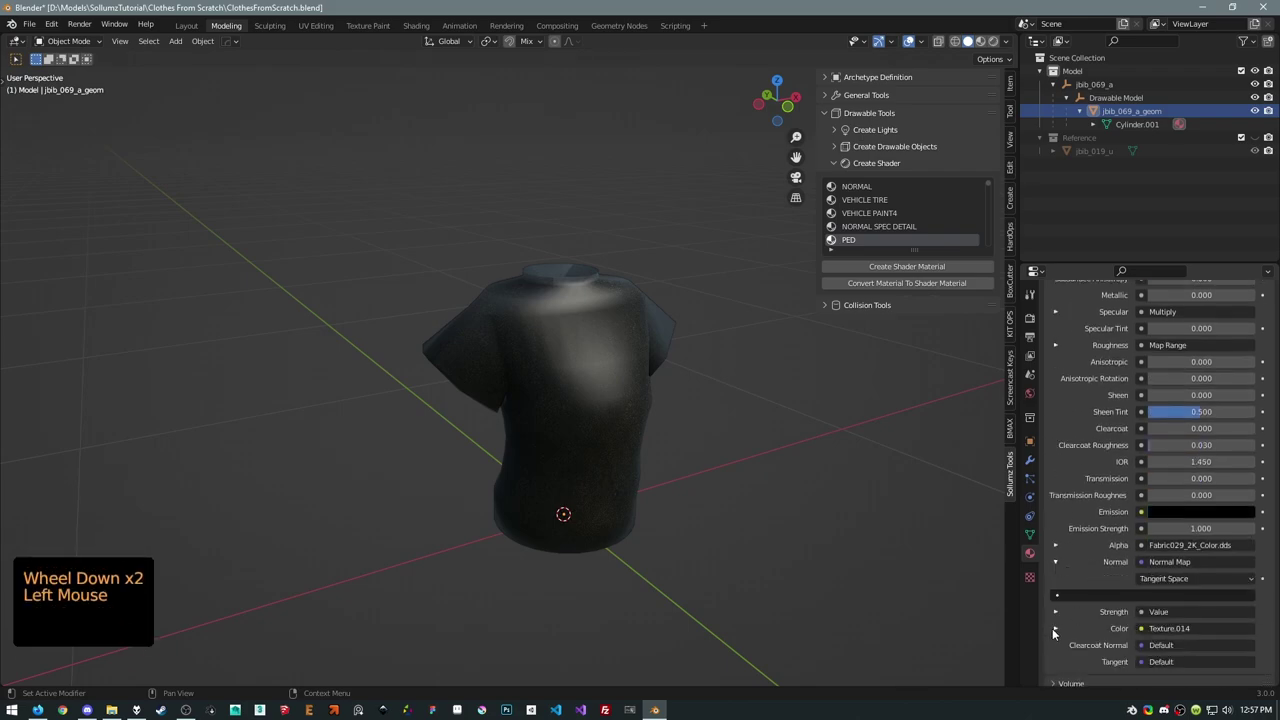
# Load Fabric029_2K_Normal.dds into the material's normal map.
pyautogui.click(1061, 628)
pyautogui.scroll(-3)
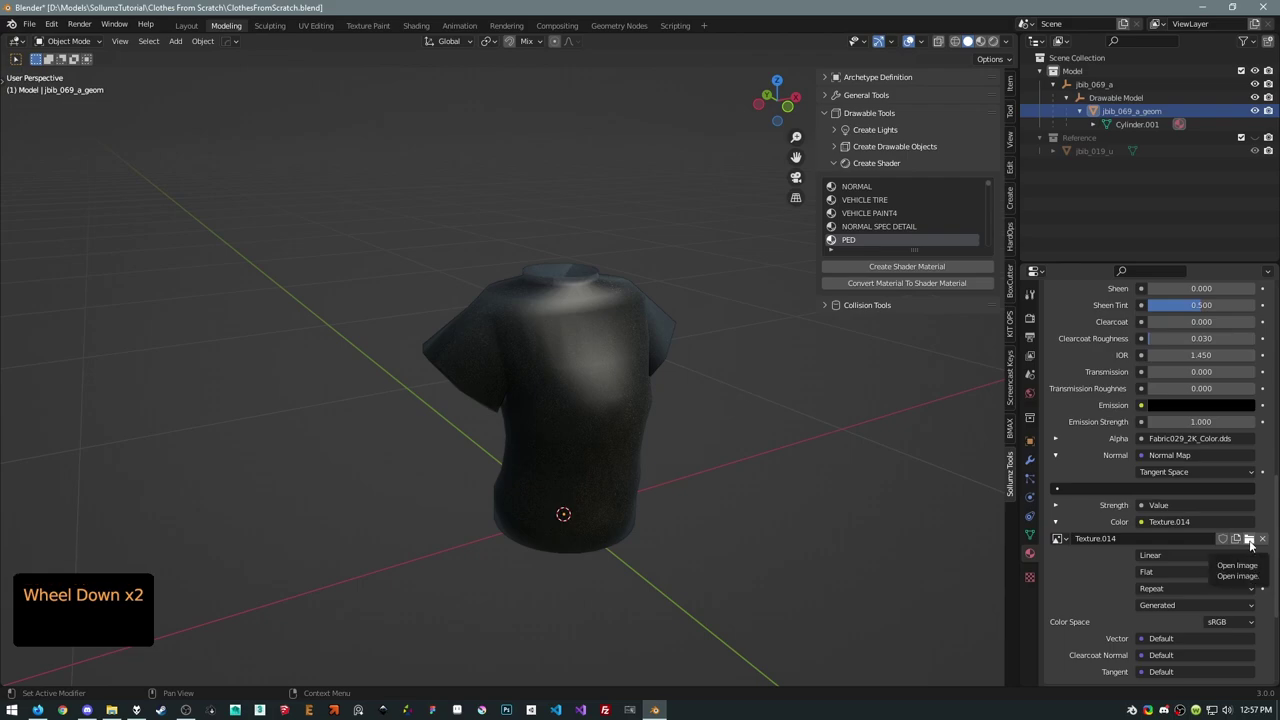
pyautogui.click(1254, 544)
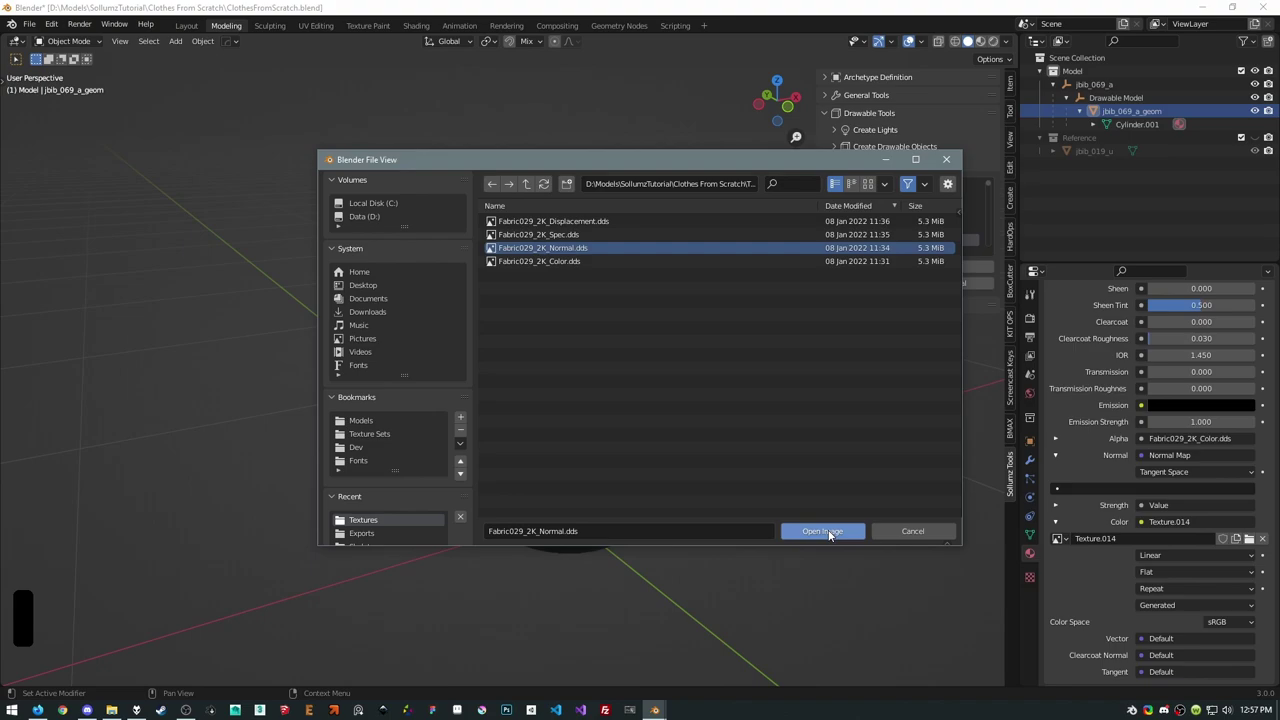
pyautogui.middleClick(532, 298)
pyautogui.click(1005, 52)
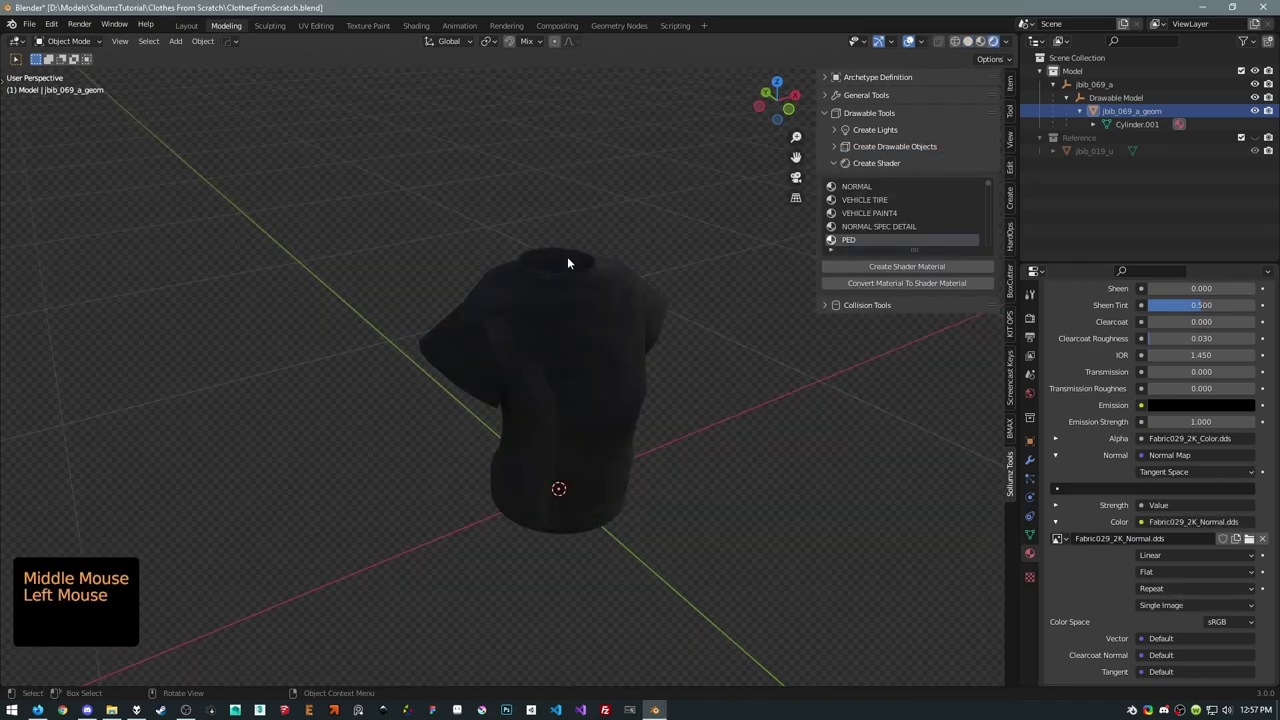
# Orbit and zoom around the shirt to check the fabric surface, then select the shirt mesh.
pyautogui.middleClick(575, 270)
pyautogui.scroll(3)
pyautogui.middleClick(569, 286)
pyautogui.scroll(3)
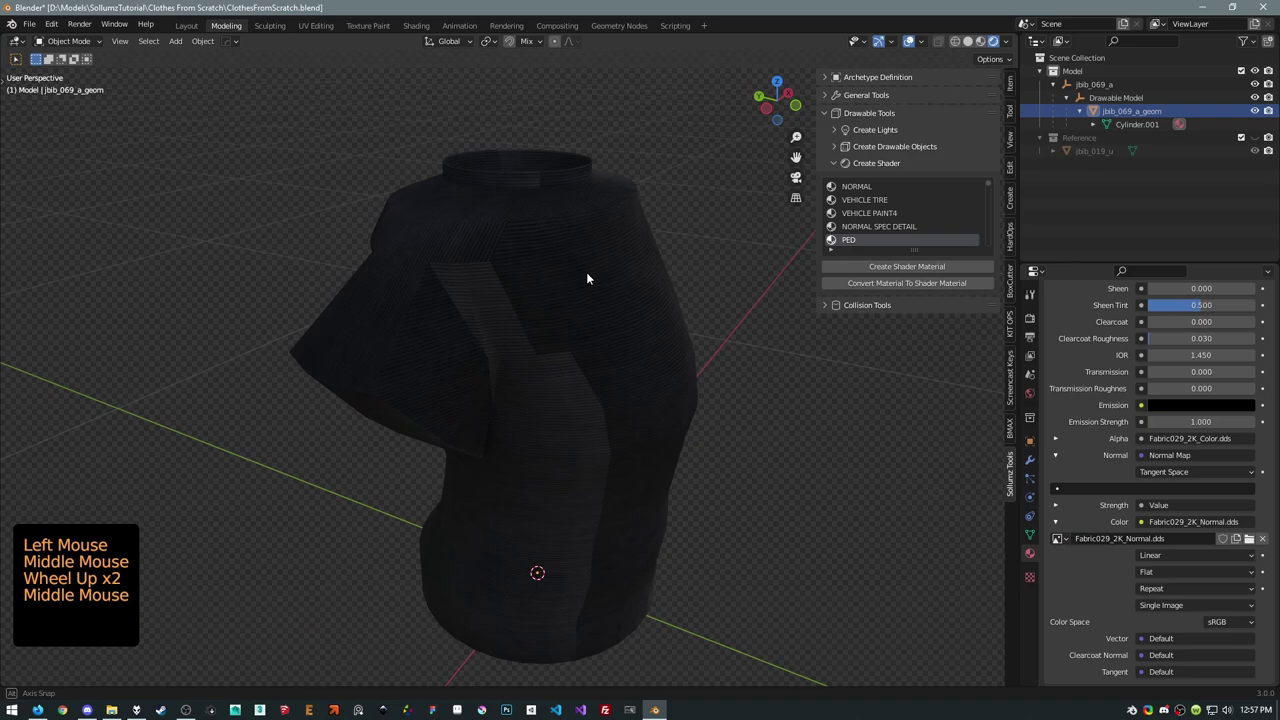
pyautogui.scroll(-3)
pyautogui.scroll(3)
pyautogui.middleClick(438, 271)
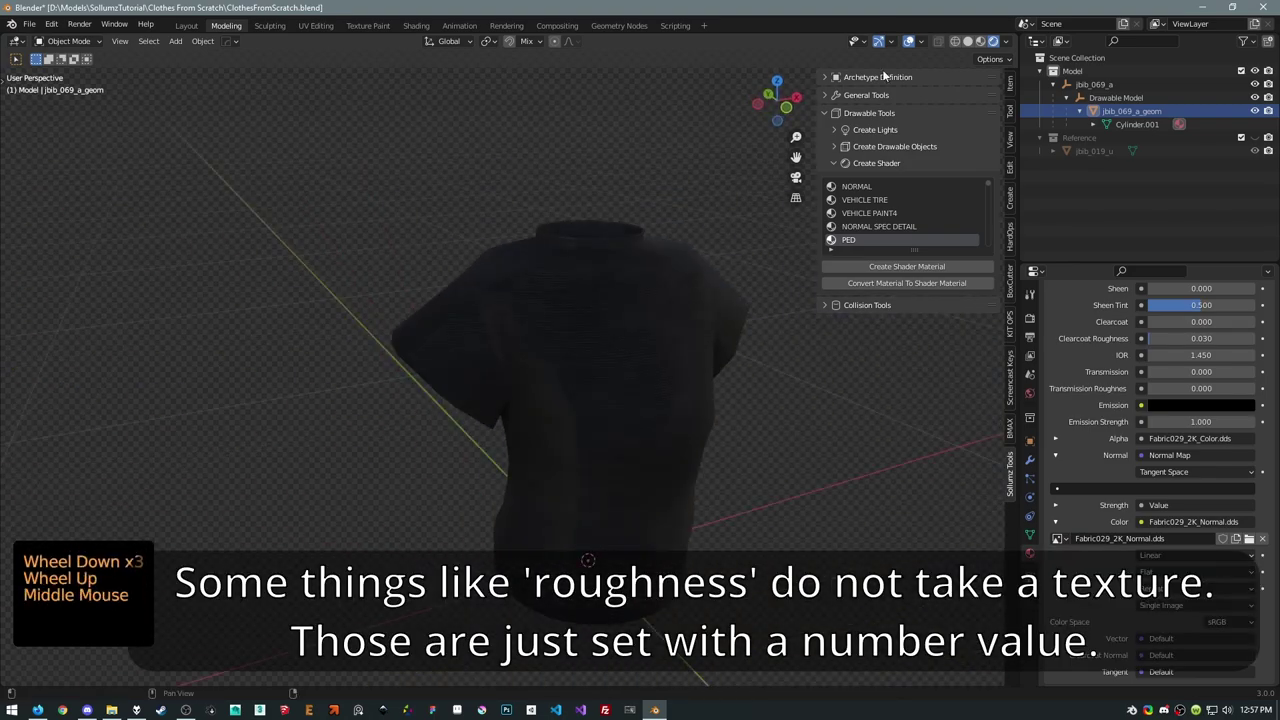
pyautogui.click(973, 46)
pyautogui.middleClick(562, 242)
pyautogui.scroll(-3)
pyautogui.middleClick(590, 244)
pyautogui.click(602, 348)
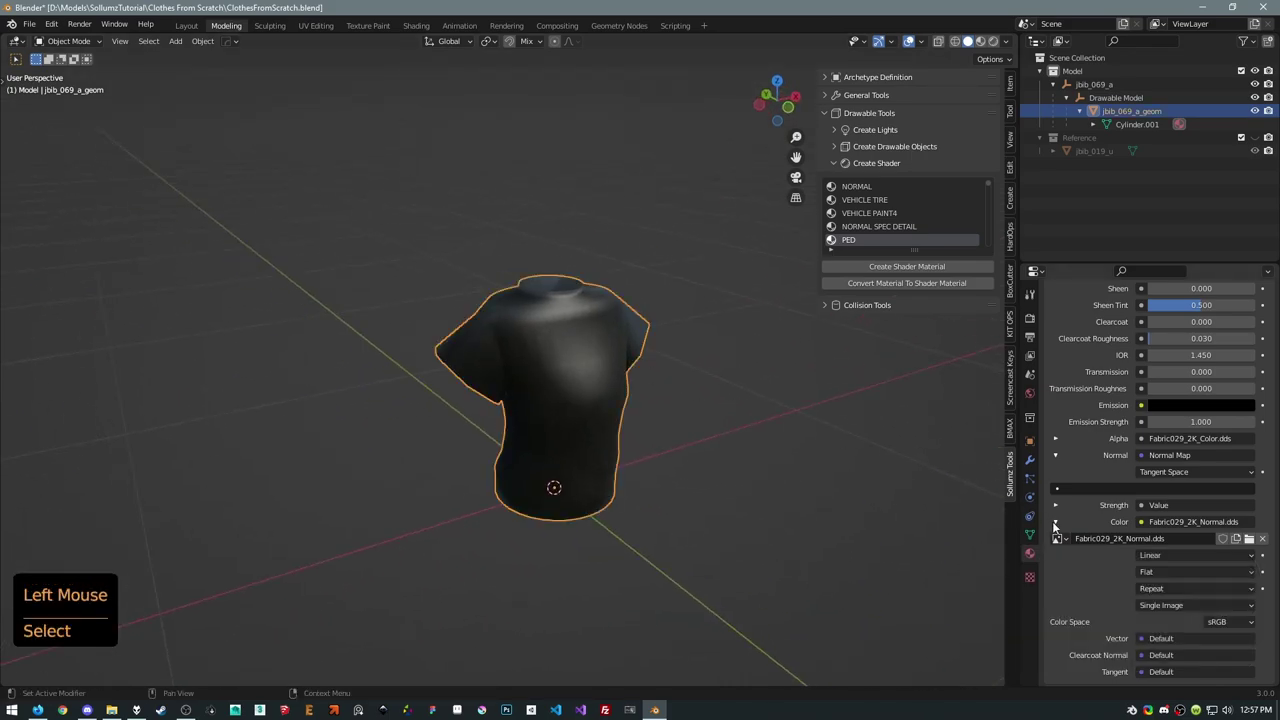
# Collapse the normal texture and Create Shader panels and expand Create Drawable Objects.
pyautogui.click(1058, 526)
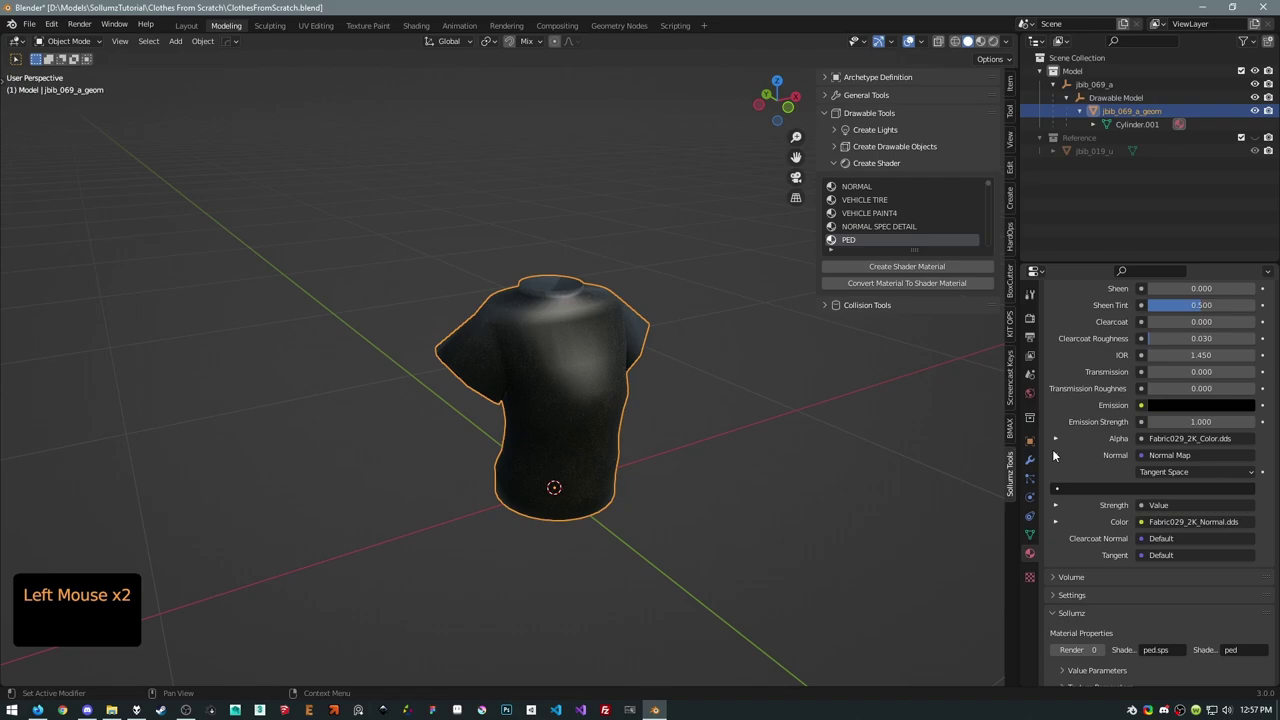
pyautogui.click(1058, 460)
pyautogui.scroll(3)
pyautogui.click(1061, 492)
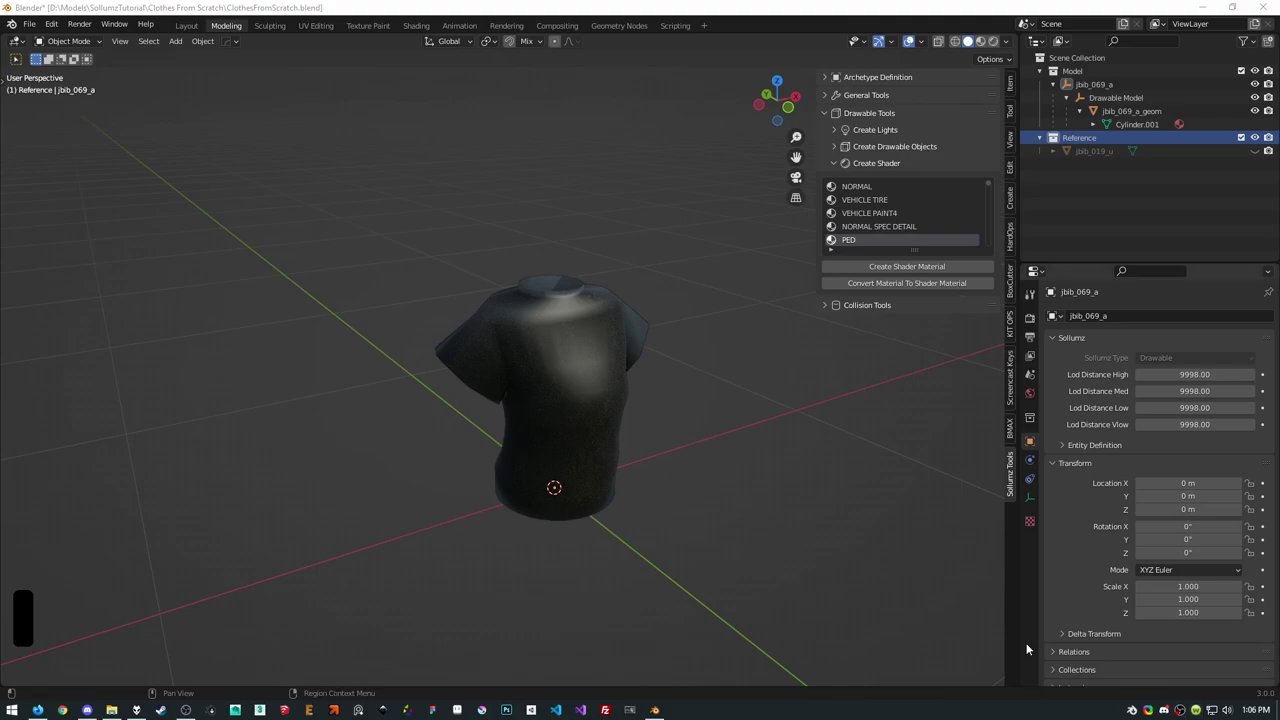
pyautogui.click(843, 165)
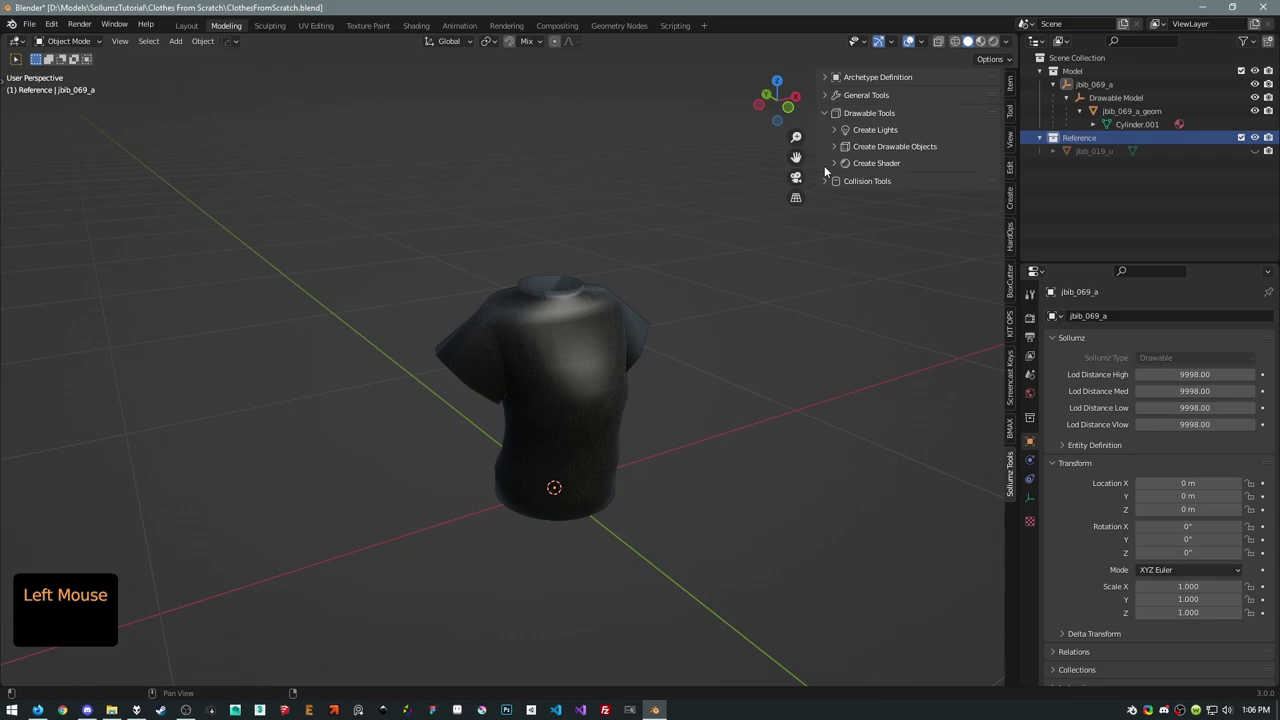
pyautogui.click(840, 145)
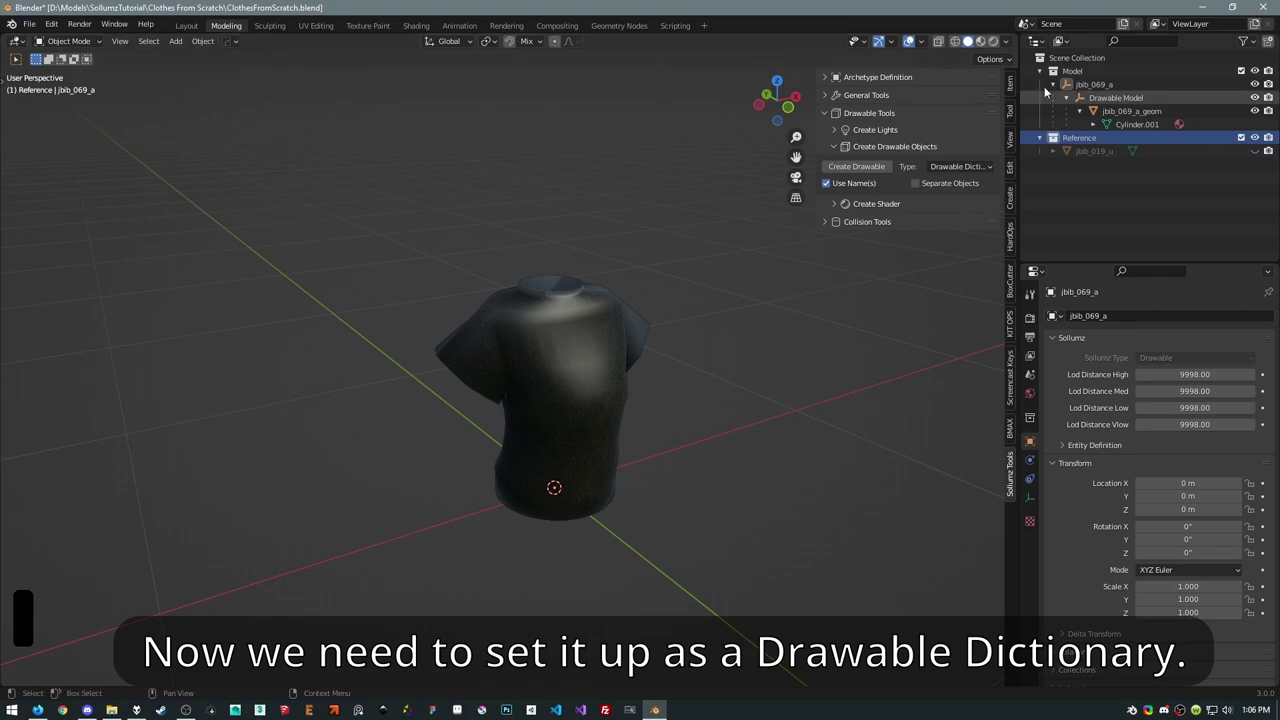
# Create a new Drawable Dictionary object in the Model collection.
pyautogui.click(1074, 78)
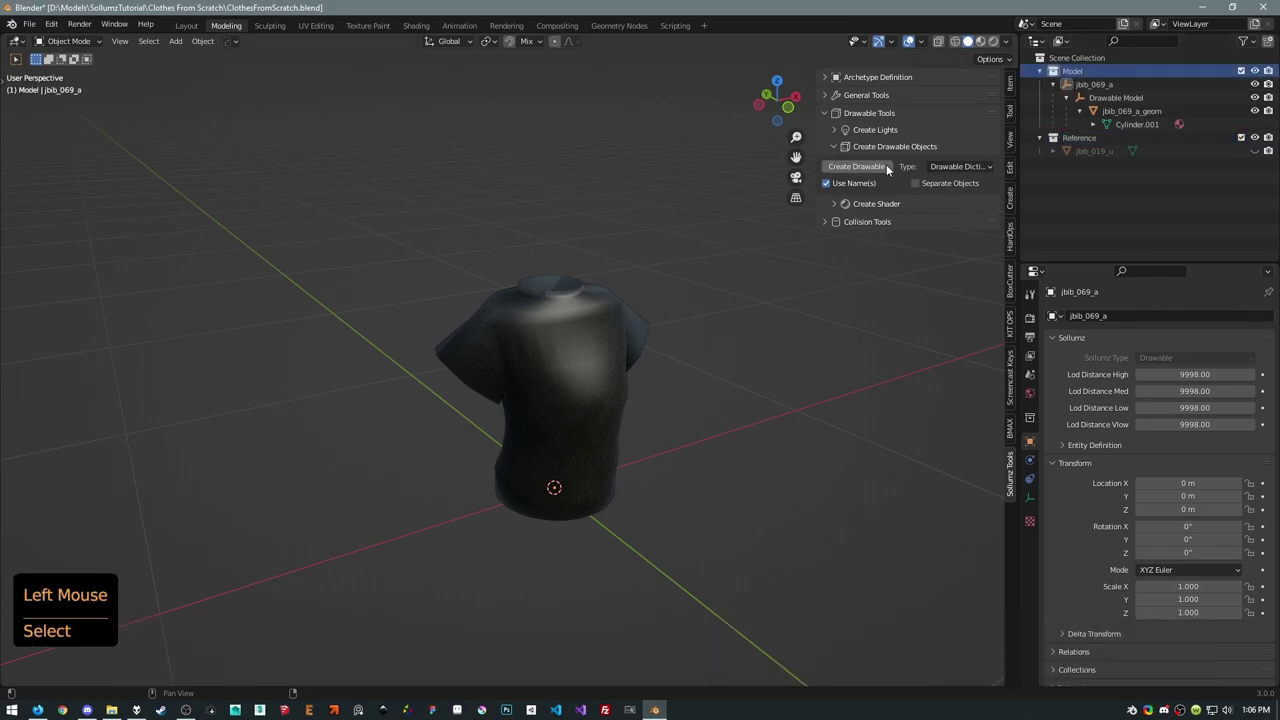
pyautogui.click(943, 168)
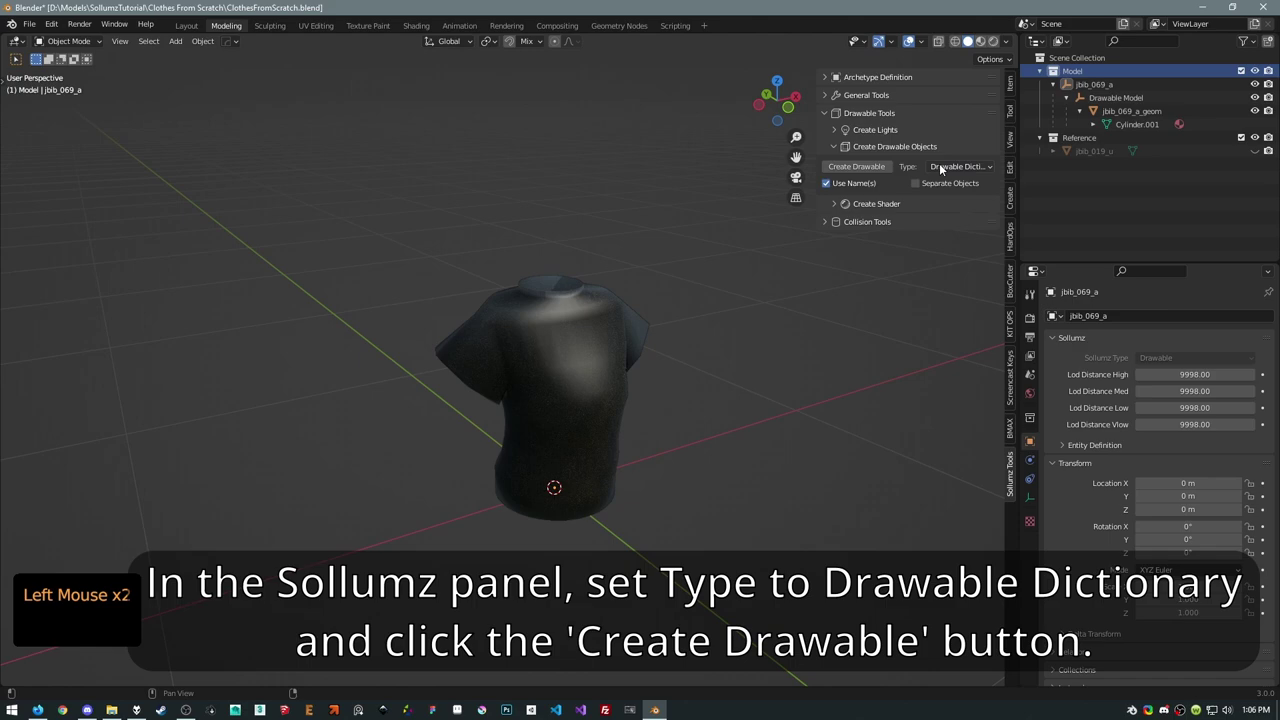
pyautogui.click(943, 168)
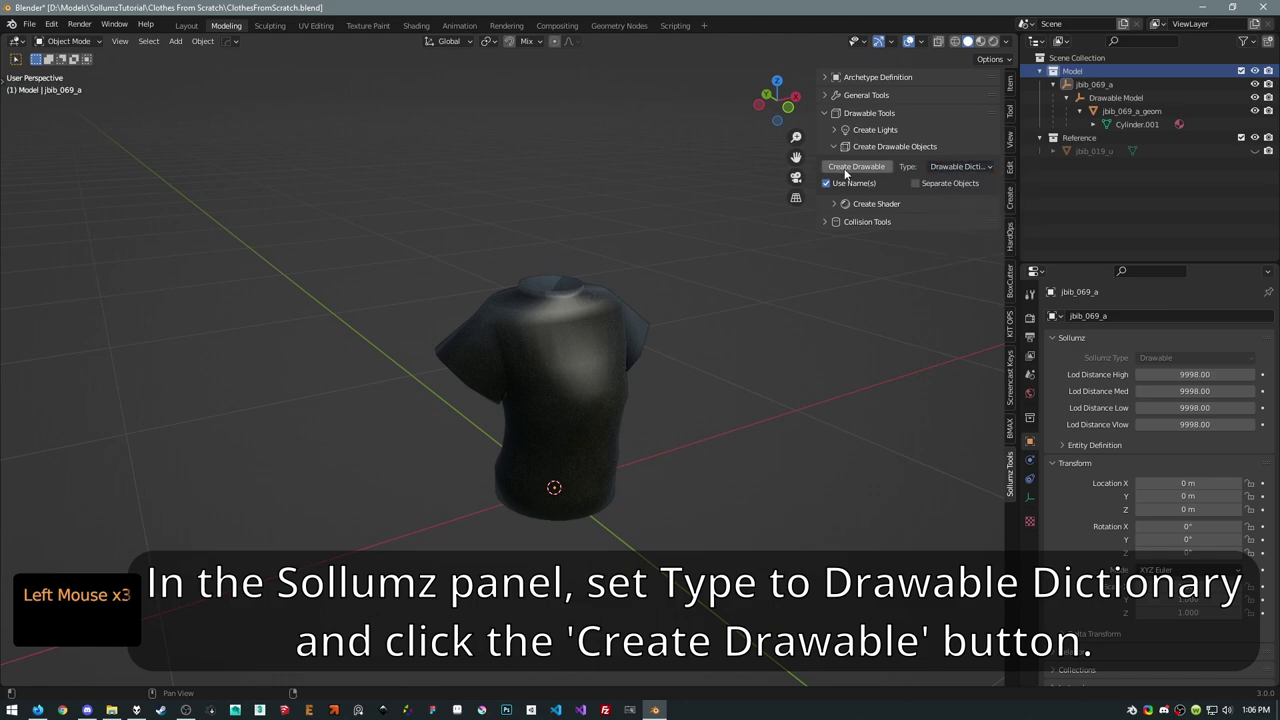
pyautogui.click(849, 171)
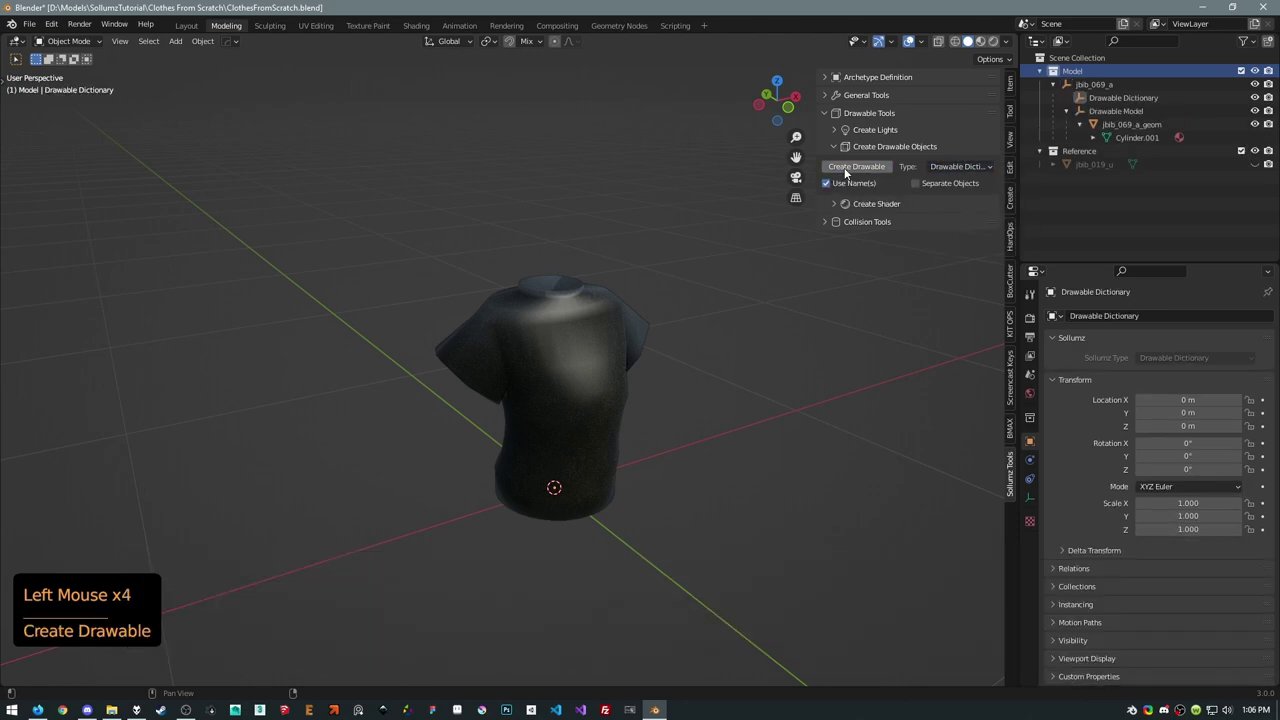
# Select the jbib_069_a drawable and bring up Select Hierarchy to include its children.
pyautogui.click(1081, 103)
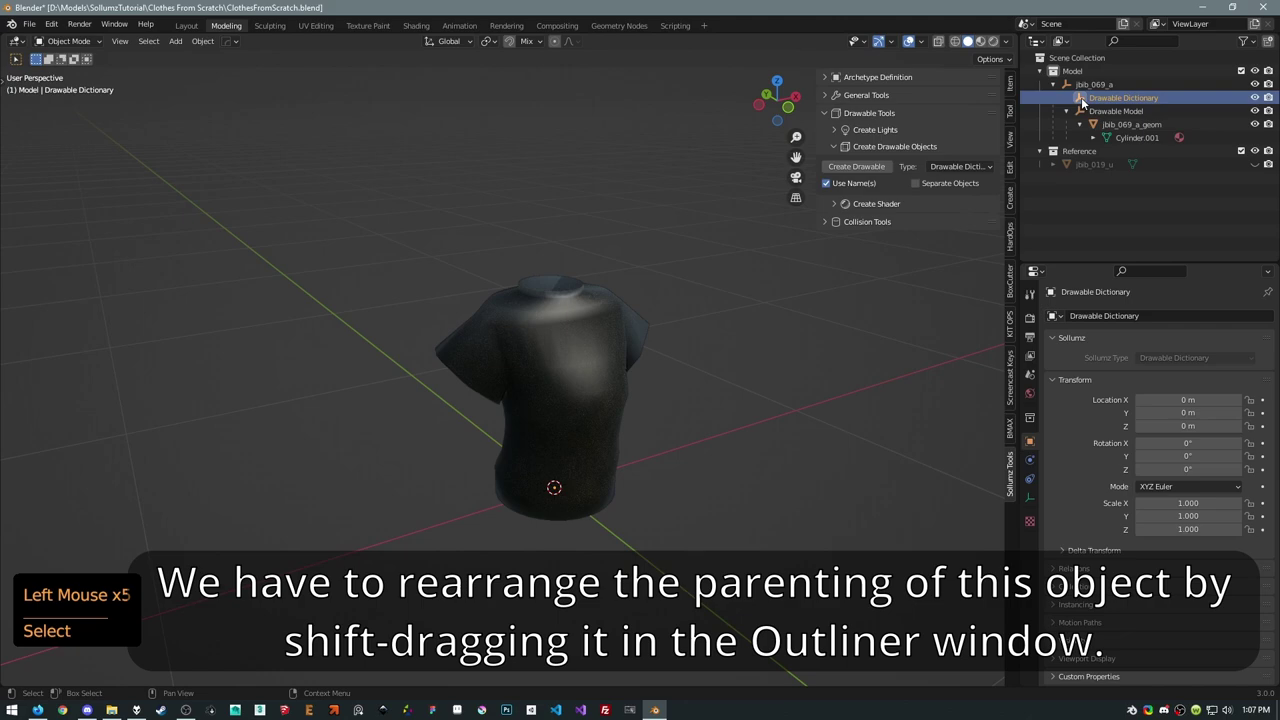
pyautogui.click(1086, 101)
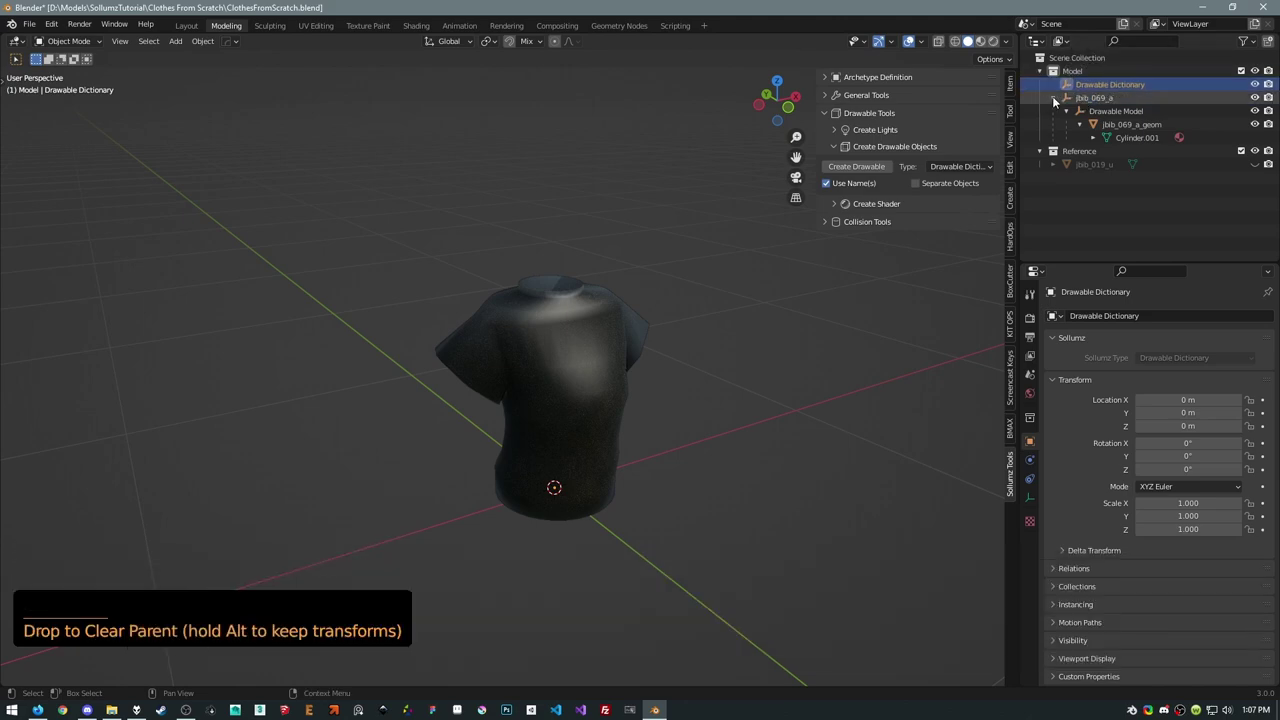
pyautogui.click(1074, 106)
pyautogui.rightClick(1074, 106)
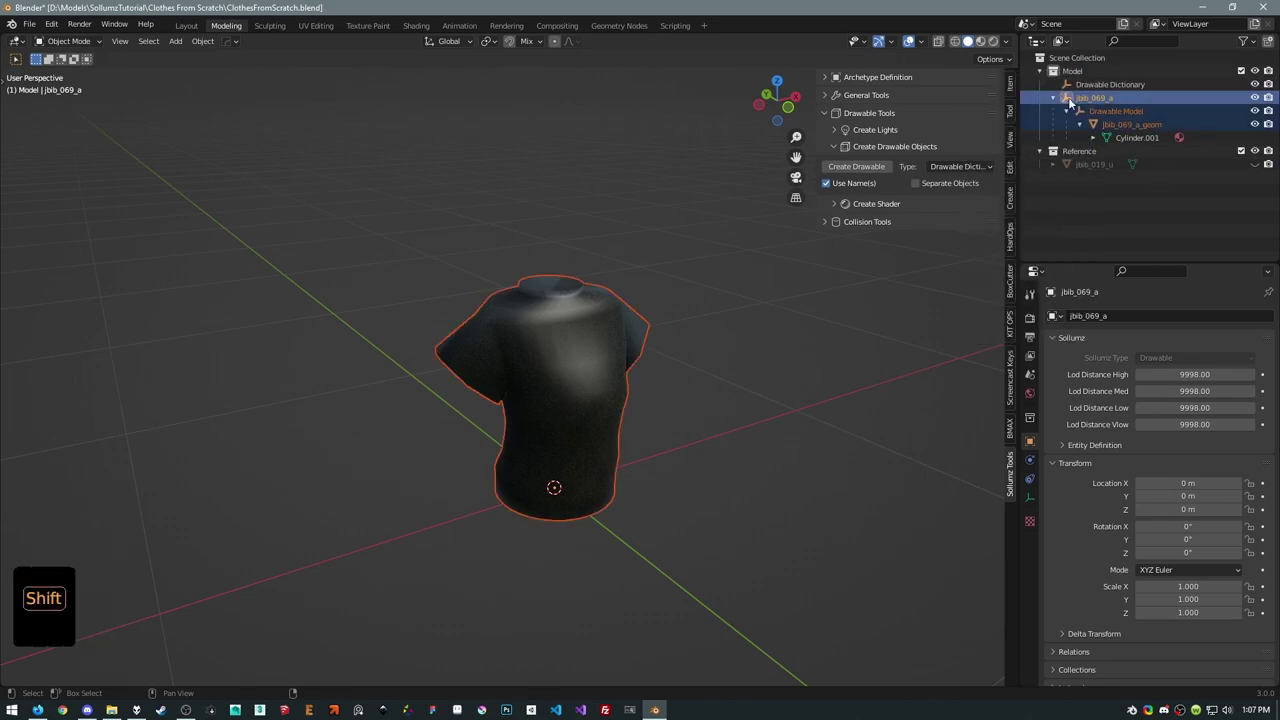
# Parent the jbib_069_a drawable under the Drawable Dictionary in the Outliner.
pyautogui.click(1073, 101)
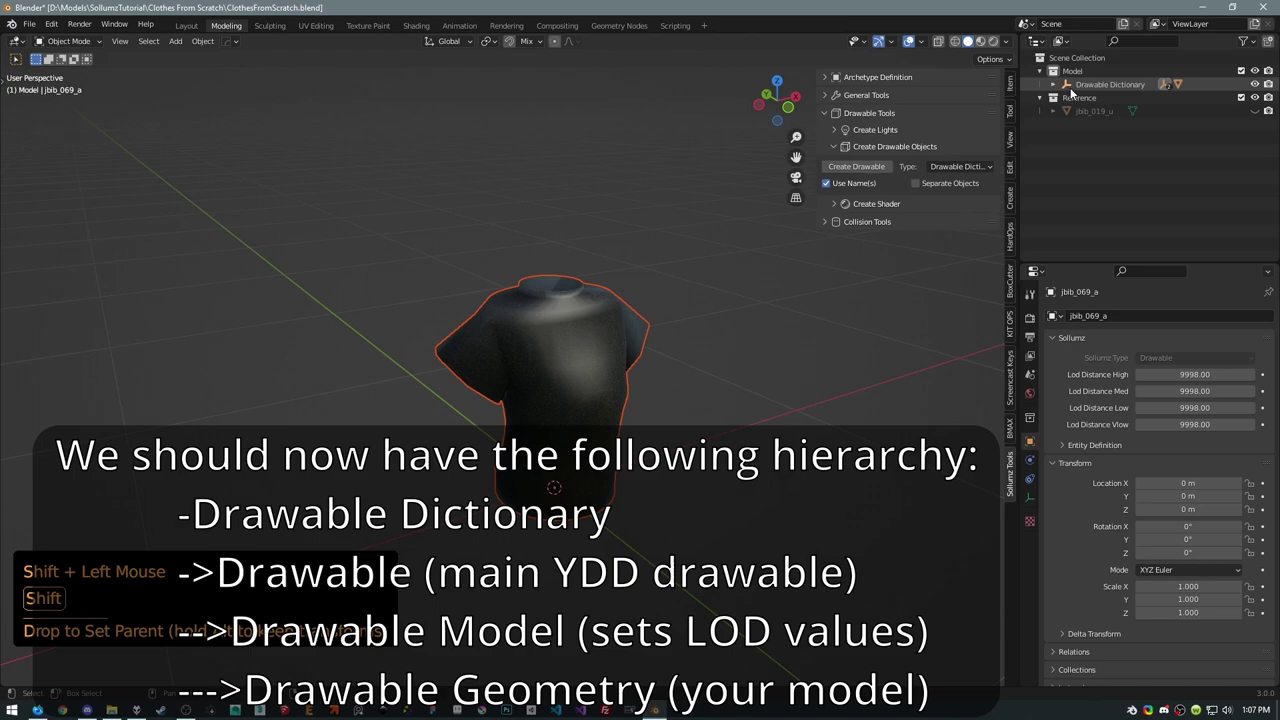
pyautogui.click(1052, 88)
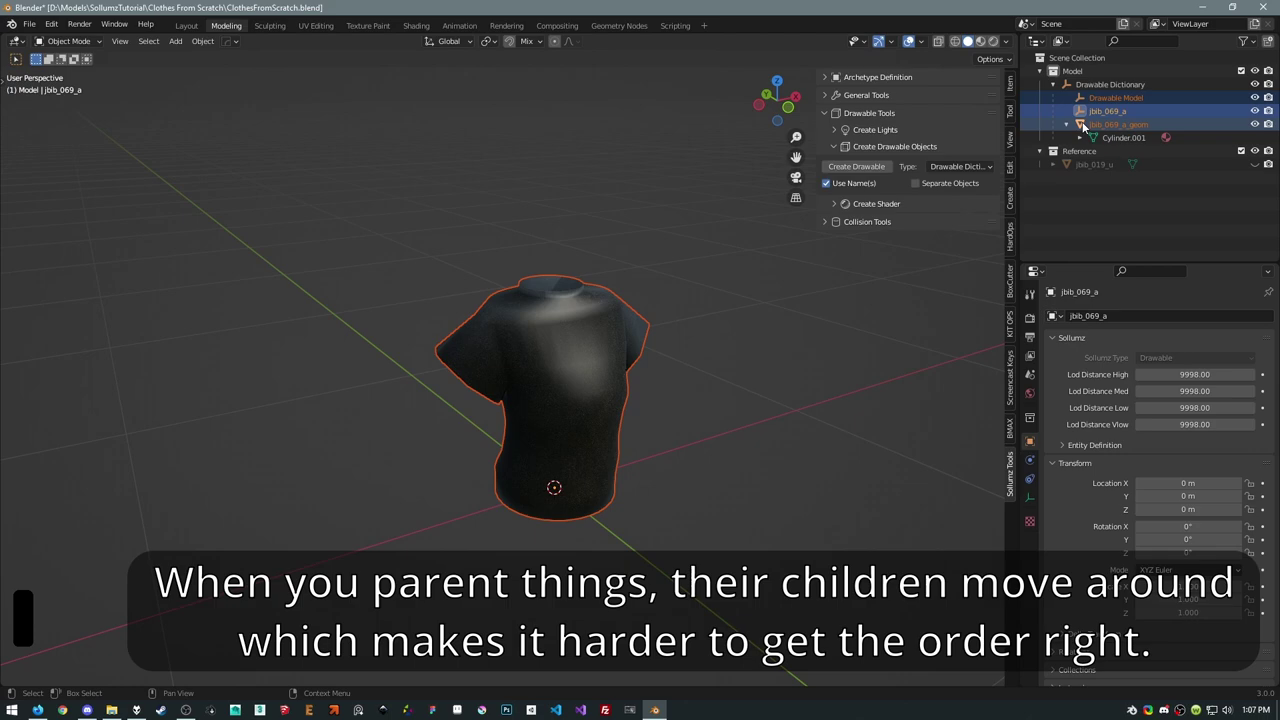
pyautogui.click(1086, 113)
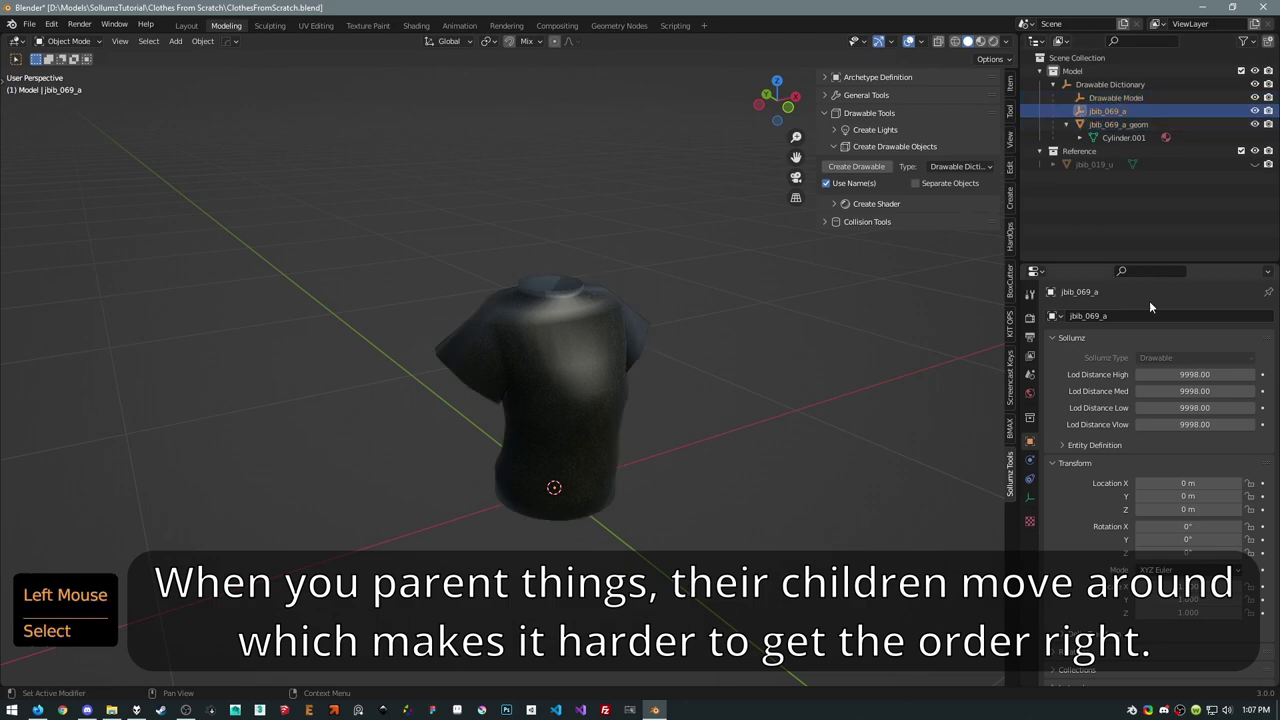
# Check that the Drawable Model and jbib_069_a_geom shirt geometry sit under the dictionary.
pyautogui.click(1085, 96)
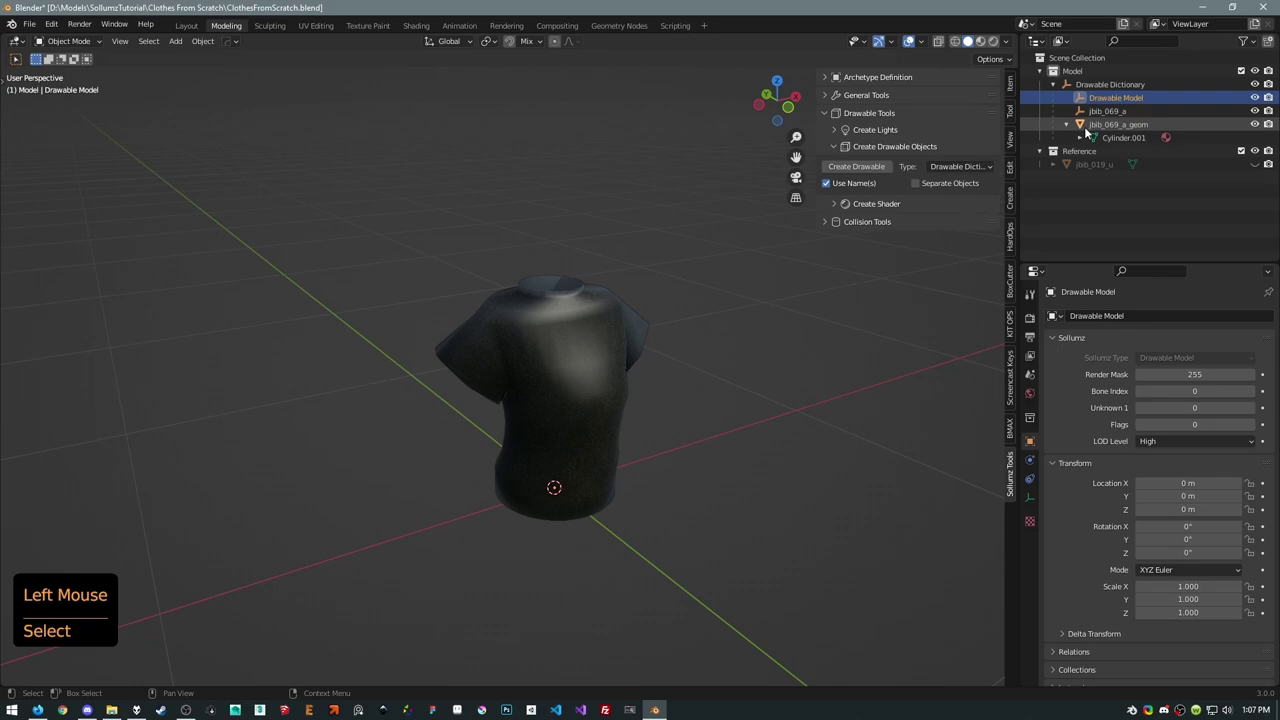
pyautogui.click(1092, 134)
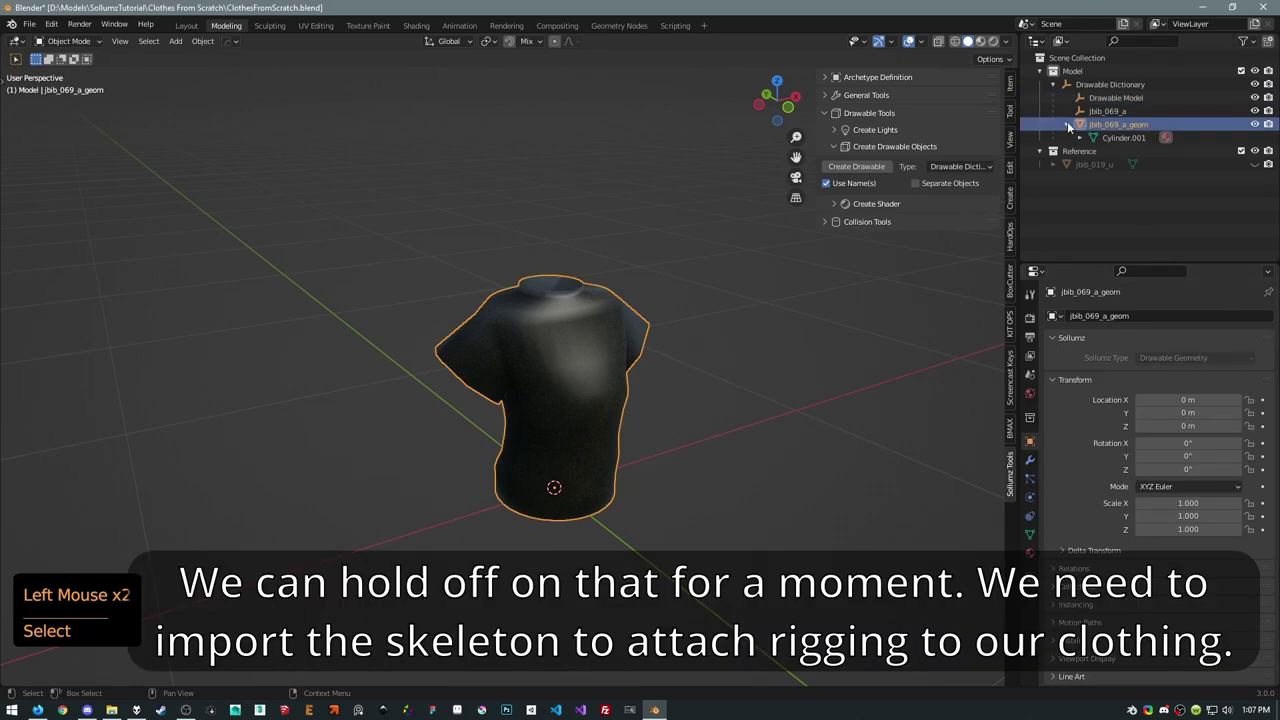
pyautogui.click(1086, 111)
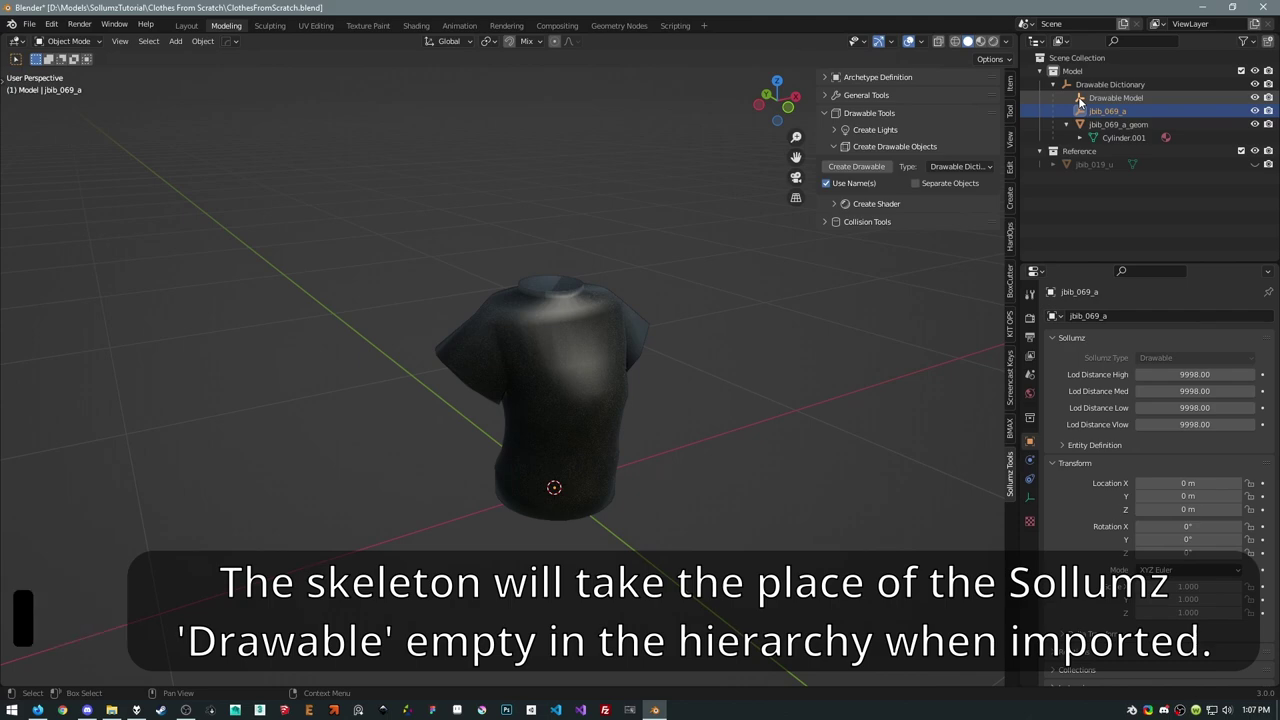
# Import the mp_f_freemode_01 skeleton XML and expand the new pack:mp_f_freemode_01 object.
pyautogui.click(1083, 90)
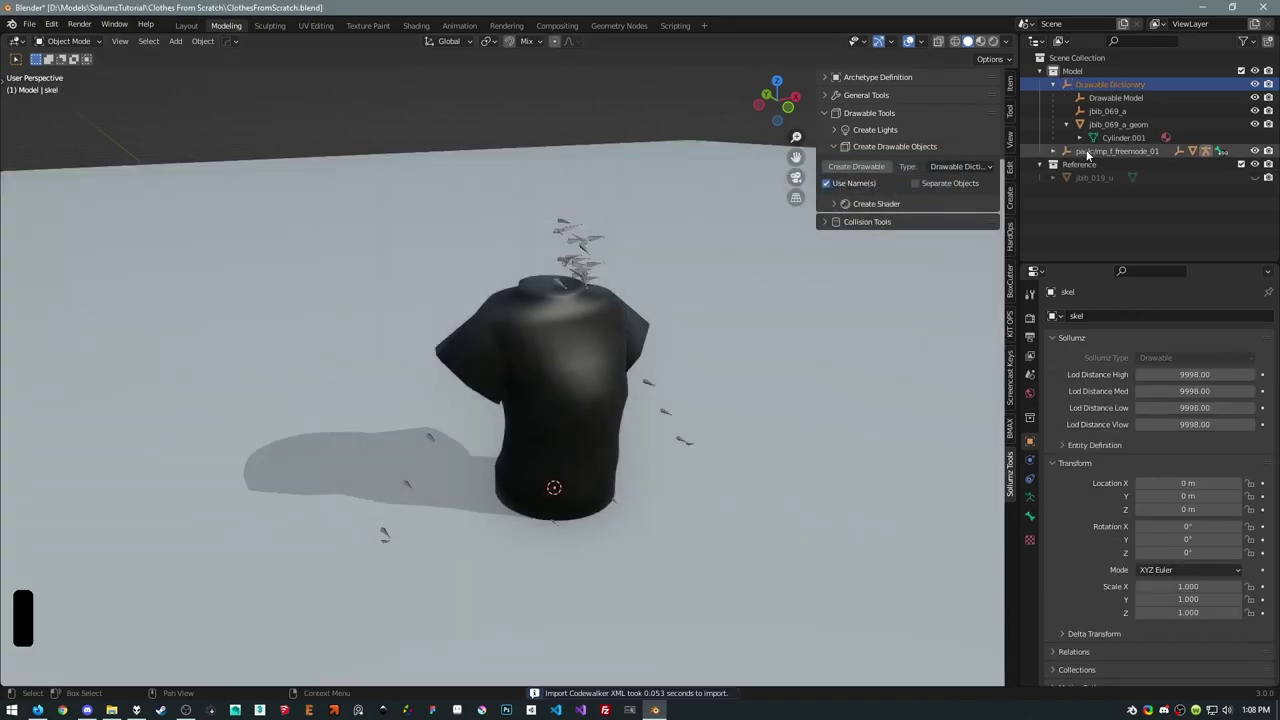
pyautogui.click(1091, 153)
pyautogui.click(1057, 158)
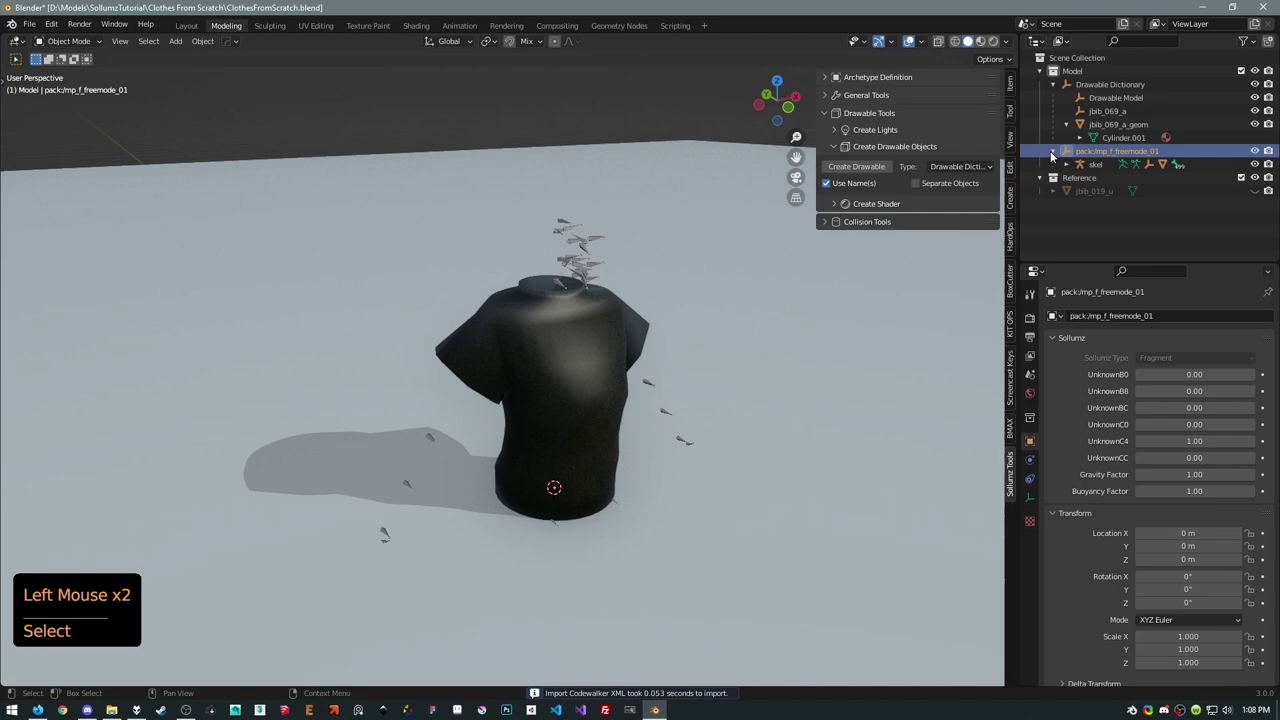
pyautogui.click(1070, 169)
# Expand Drawable Model.001 and select the large plane mesh skel.001 inside it.
pyautogui.click(1115, 202)
pyautogui.scroll(-3)
pyautogui.click(751, 326)
pyautogui.click(1090, 210)
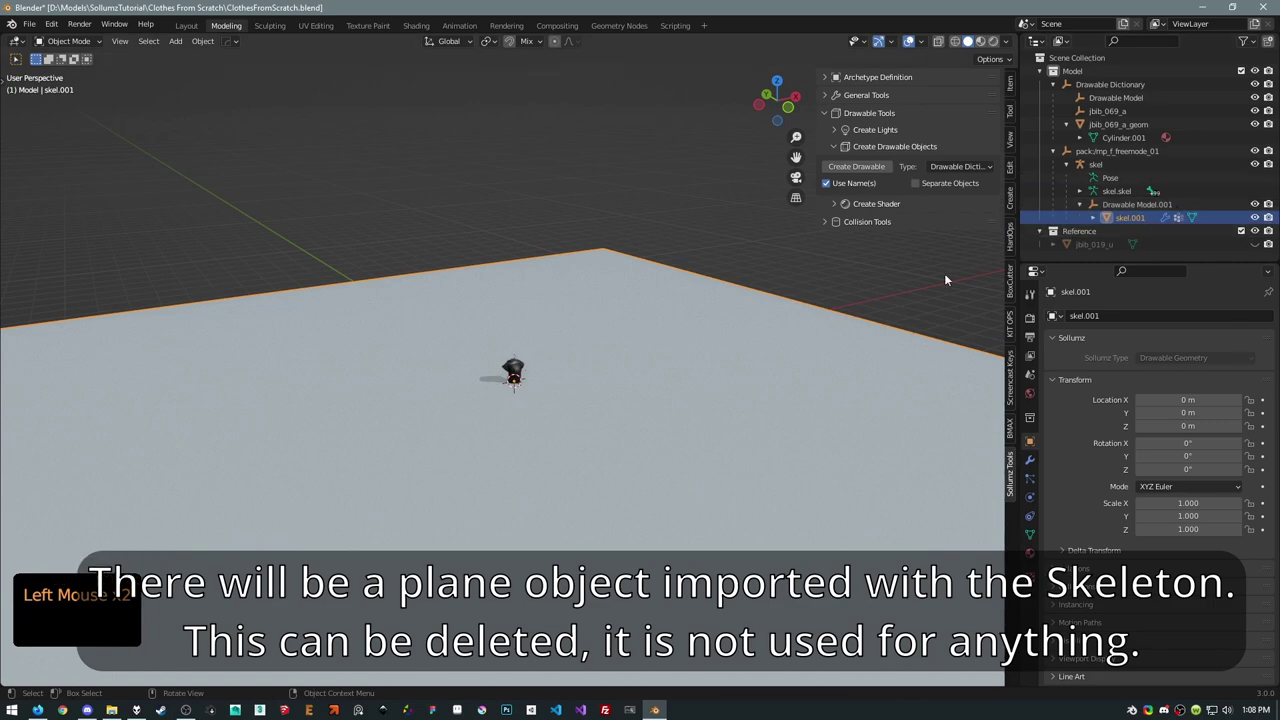
pyautogui.scroll(-3)
pyautogui.scroll(3)
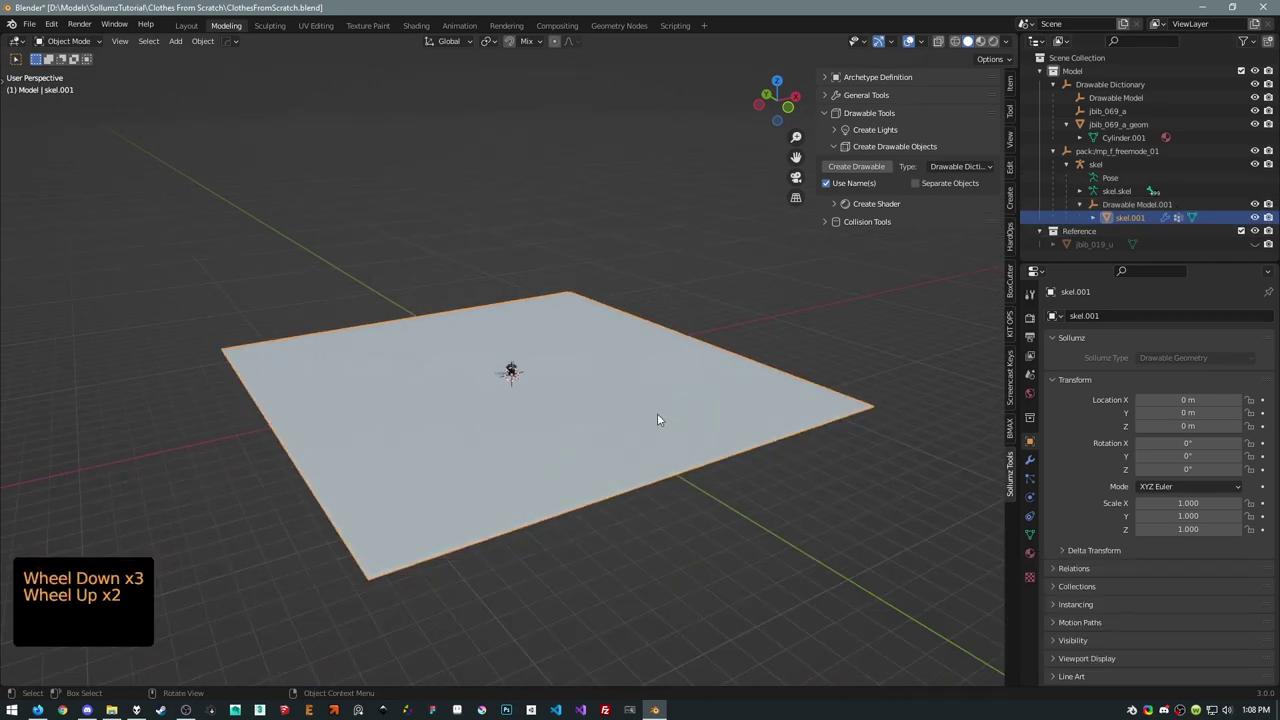
# Delete the unused skel.001 plane mesh and the empty Drawable Model.001.
pyautogui.press('x')
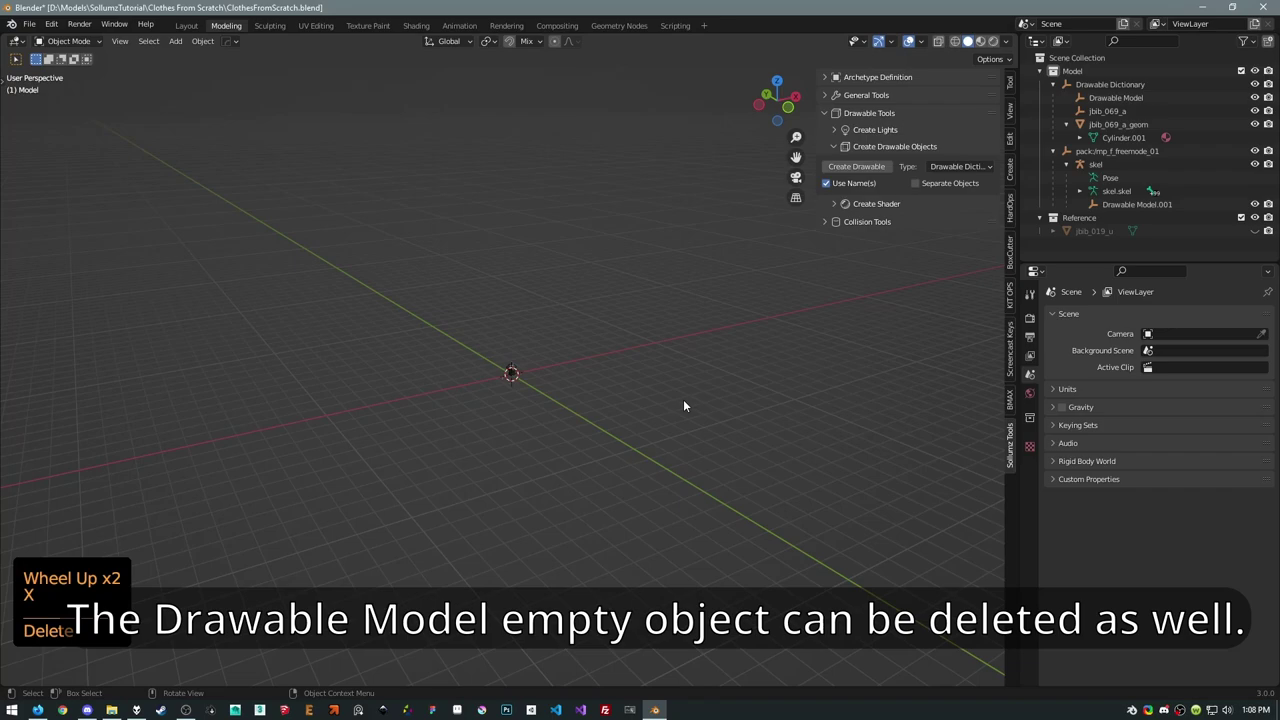
pyautogui.click(1124, 214)
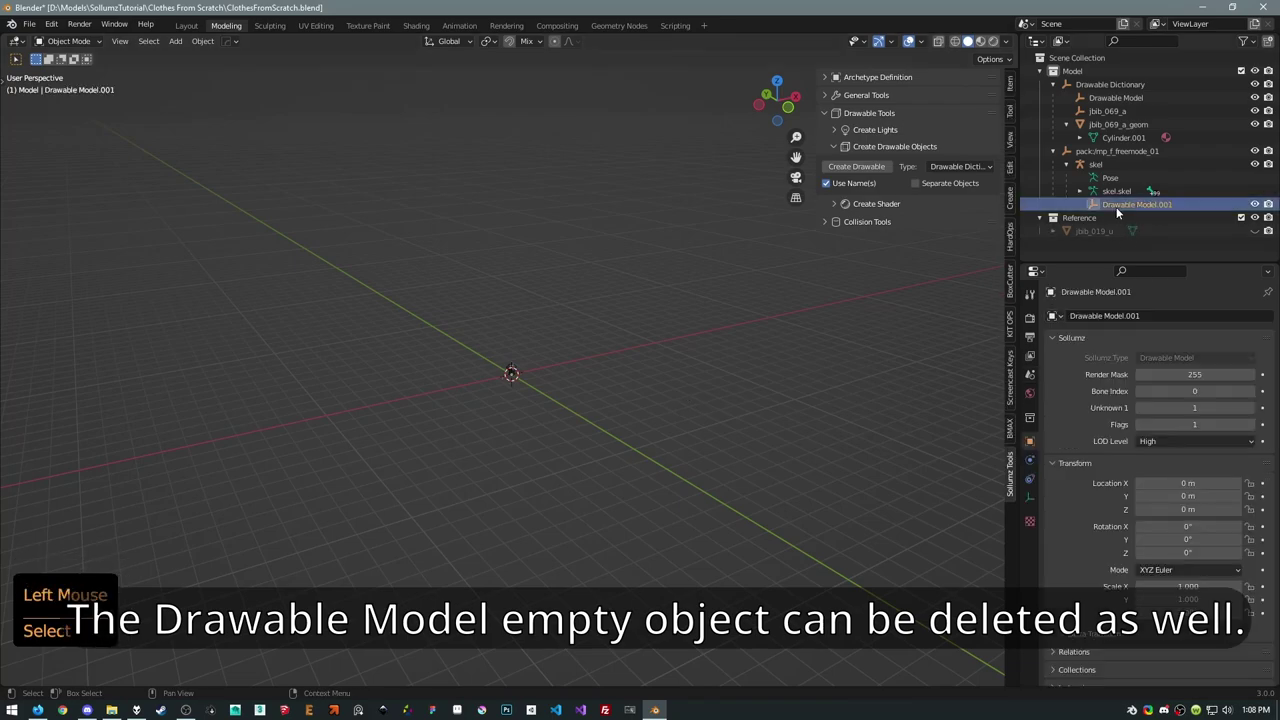
pyautogui.press('x')
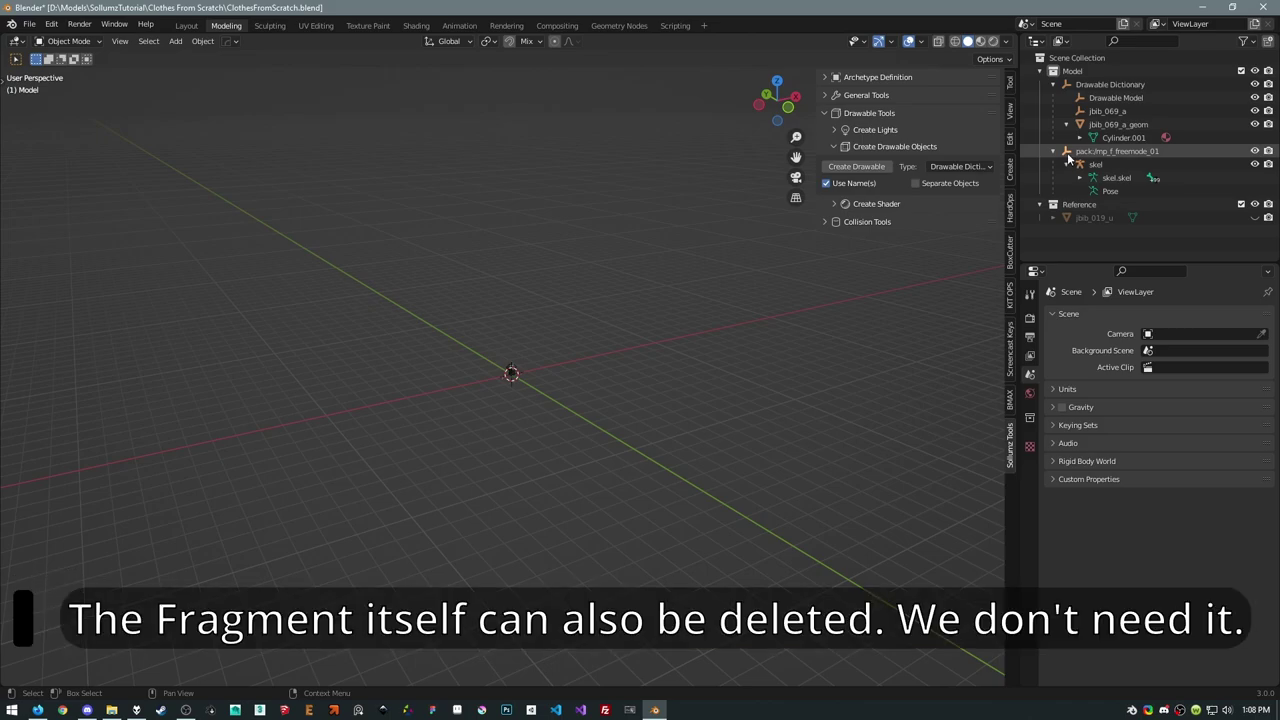
# Delete the pack:mp_f_freemode_01 fragment, leaving only skel from the import.
pyautogui.click(1072, 156)
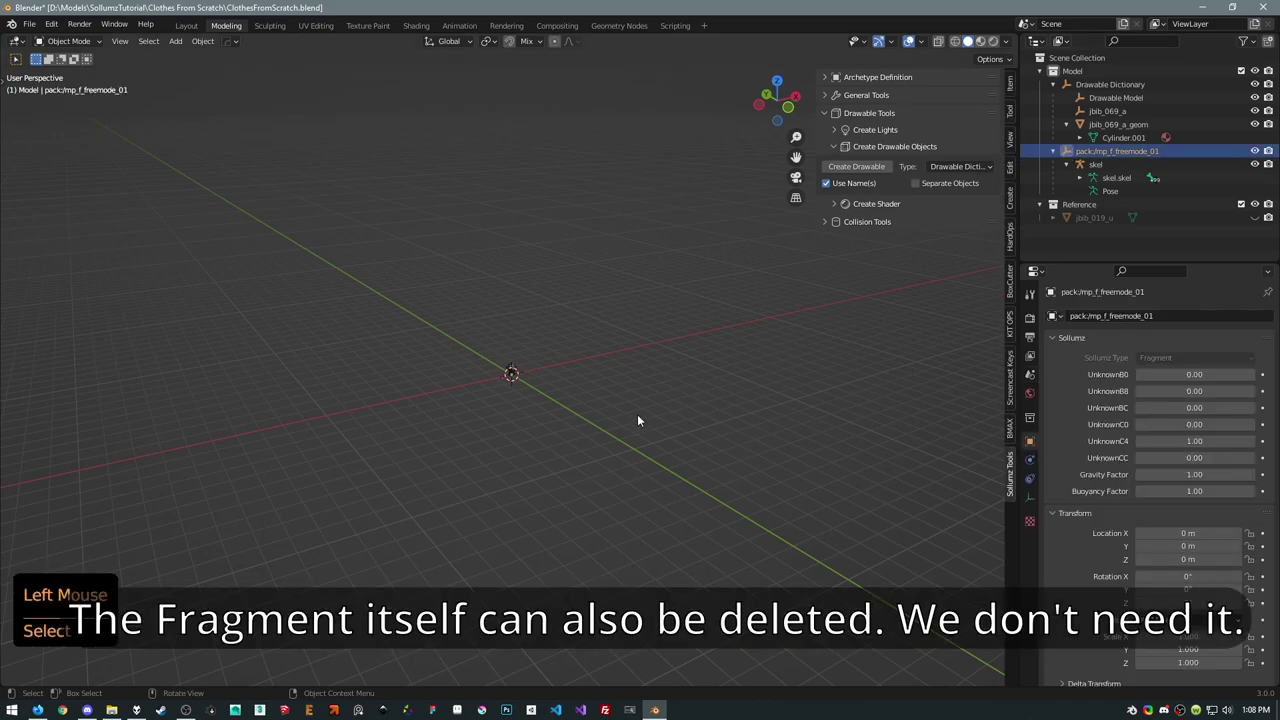
pyautogui.press('x')
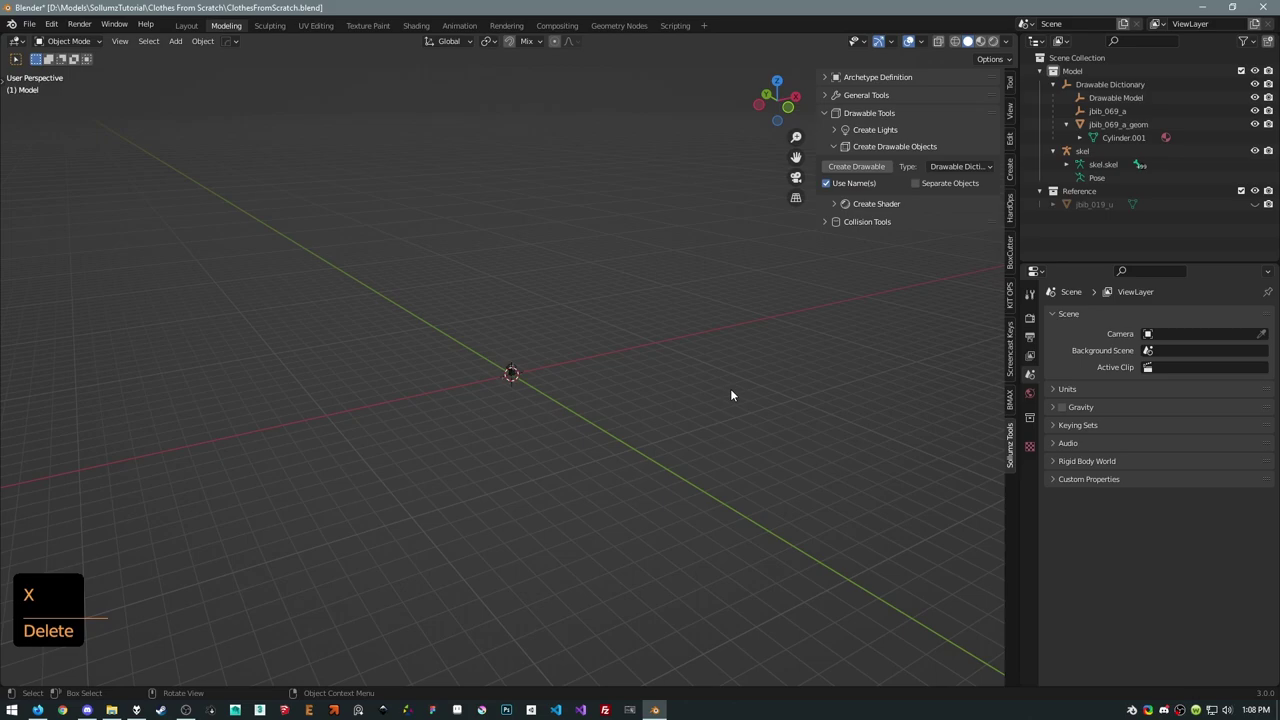
pyautogui.click(1073, 154)
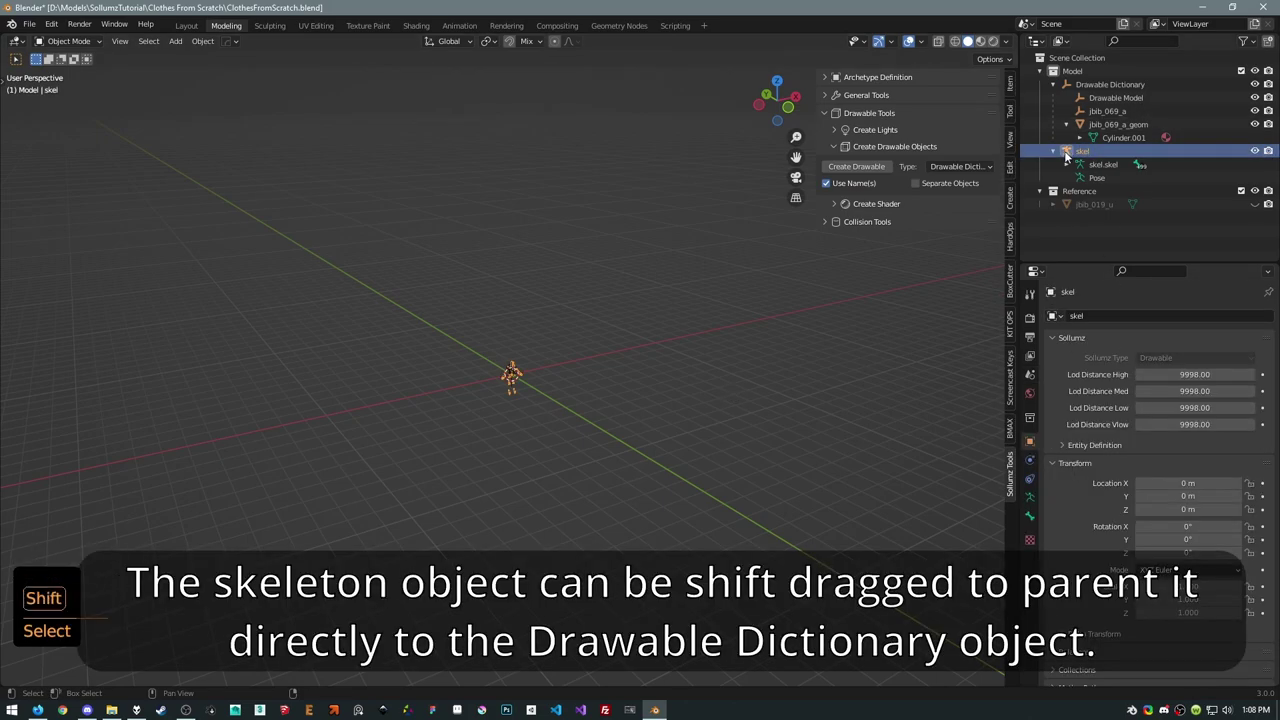
# Nest skel under the Drawable Dictionary and the Drawable Model under skel.
pyautogui.click(1072, 158)
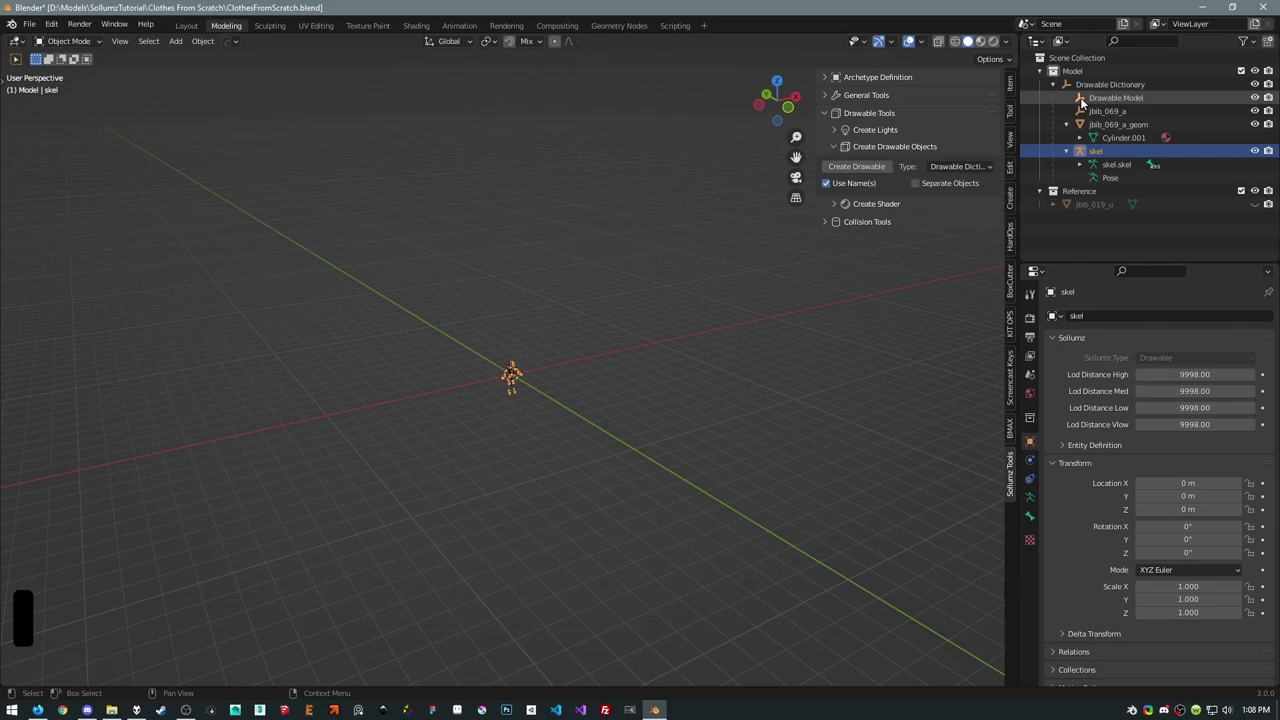
pyautogui.click(1085, 102)
pyautogui.click(1086, 103)
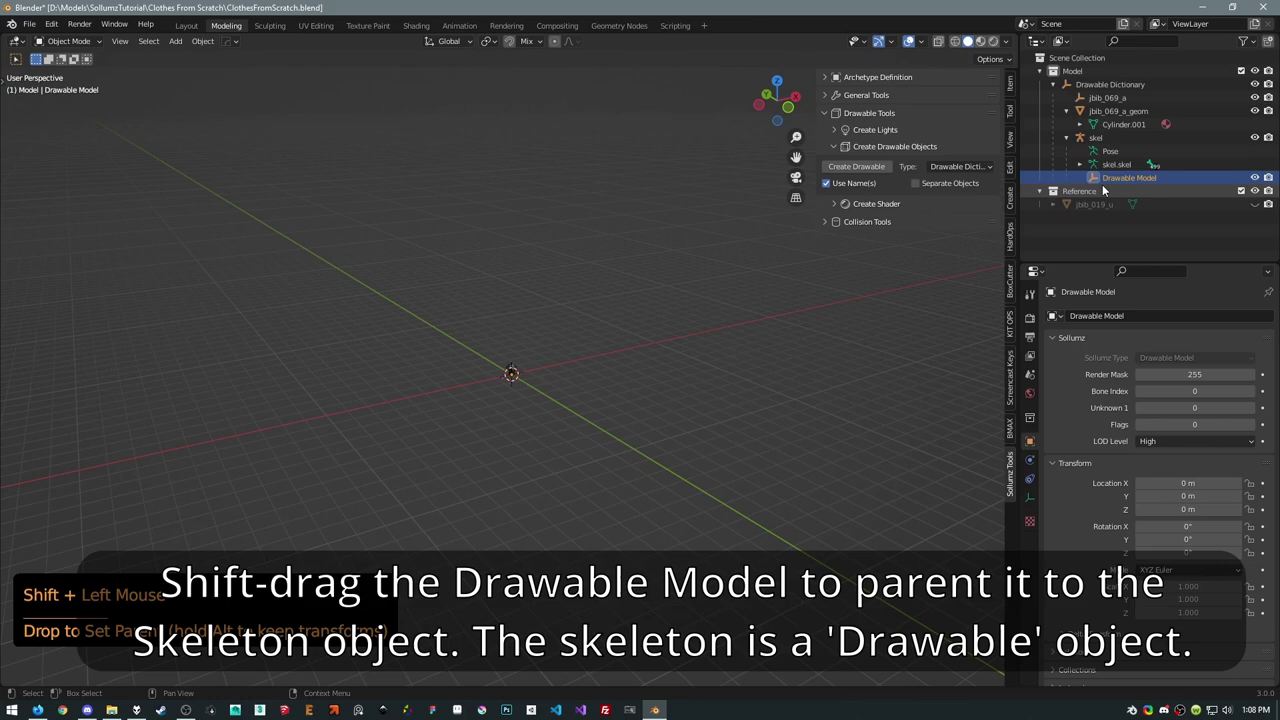
# Move jbib_069_a_geom under the Drawable Model and delete the leftover jbib_069_a drawable.
pyautogui.click(1083, 110)
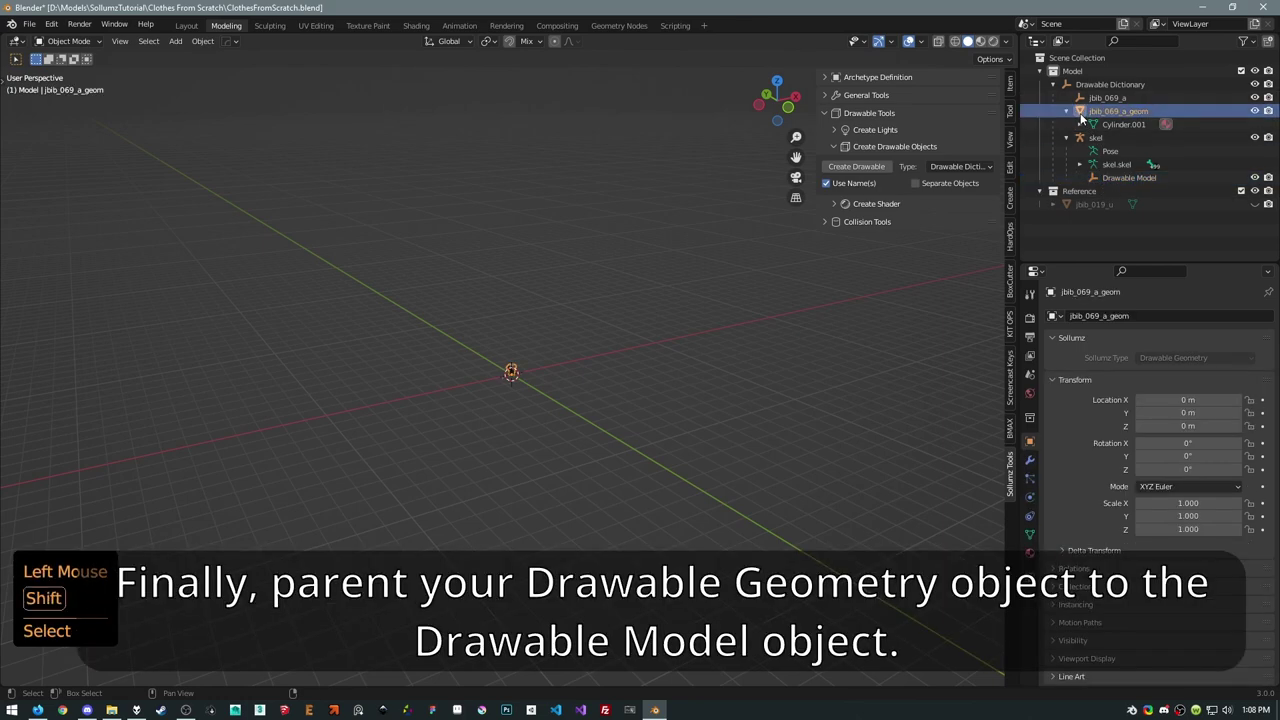
pyautogui.click(1084, 116)
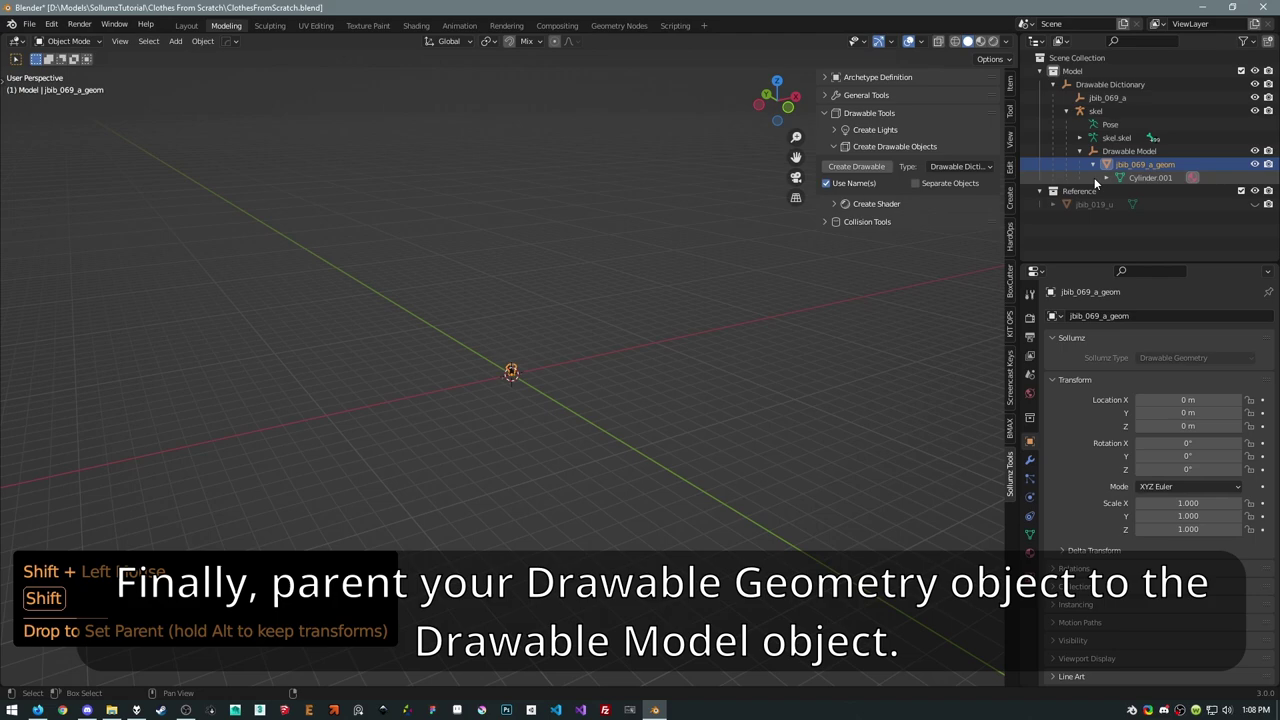
pyautogui.click(1083, 104)
pyautogui.press('x')
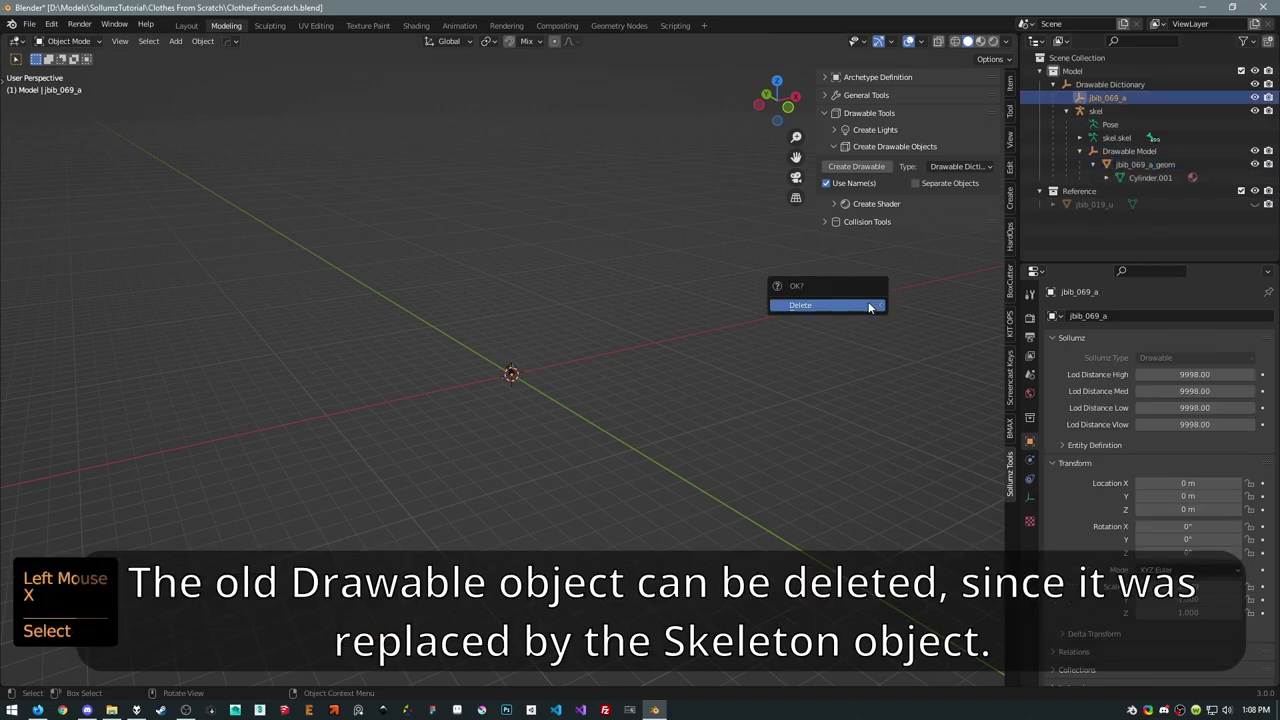
# Confirm deleting jbib_069_a and check skel, the Drawable Model and shirt geometry.
pyautogui.click(1090, 89)
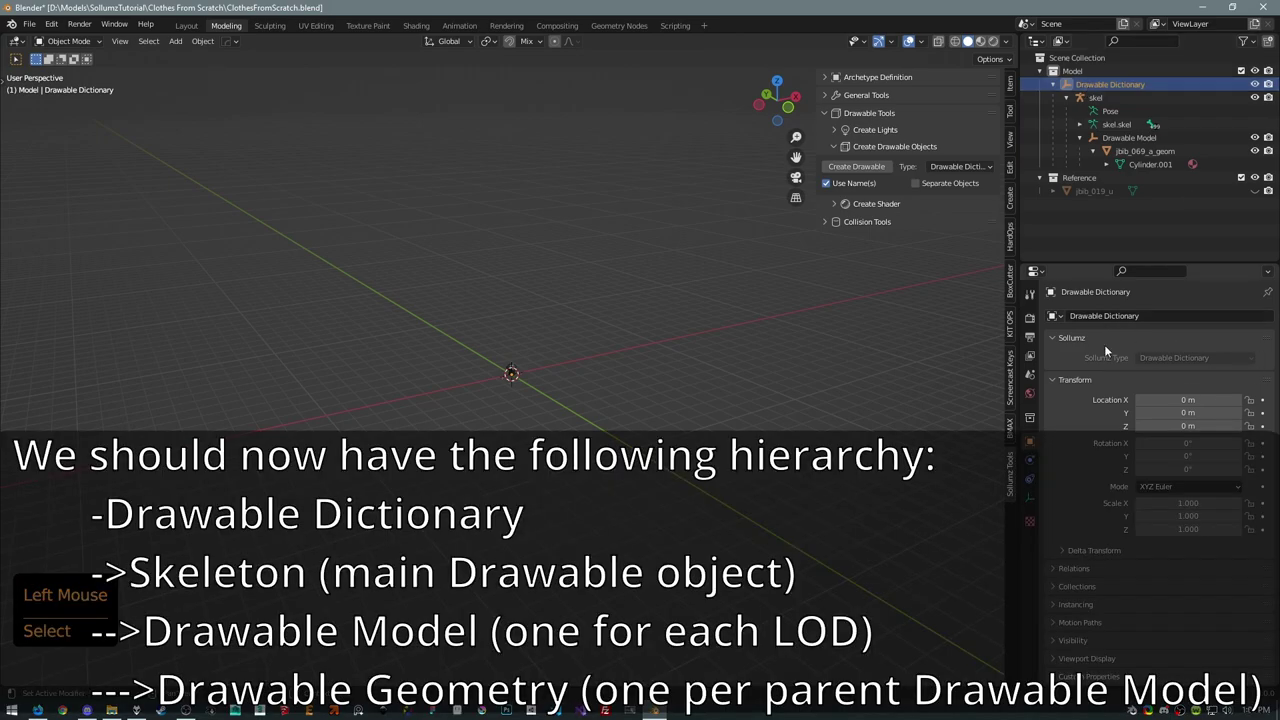
pyautogui.click(1093, 100)
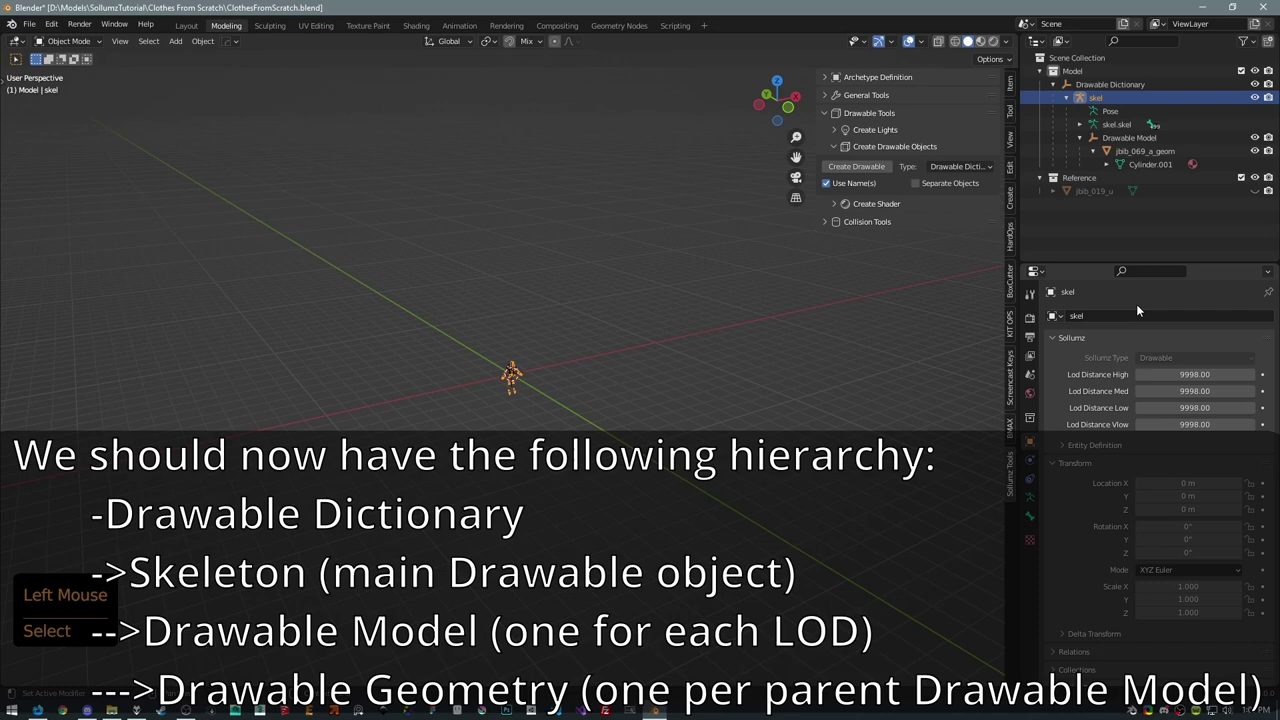
pyautogui.click(1098, 138)
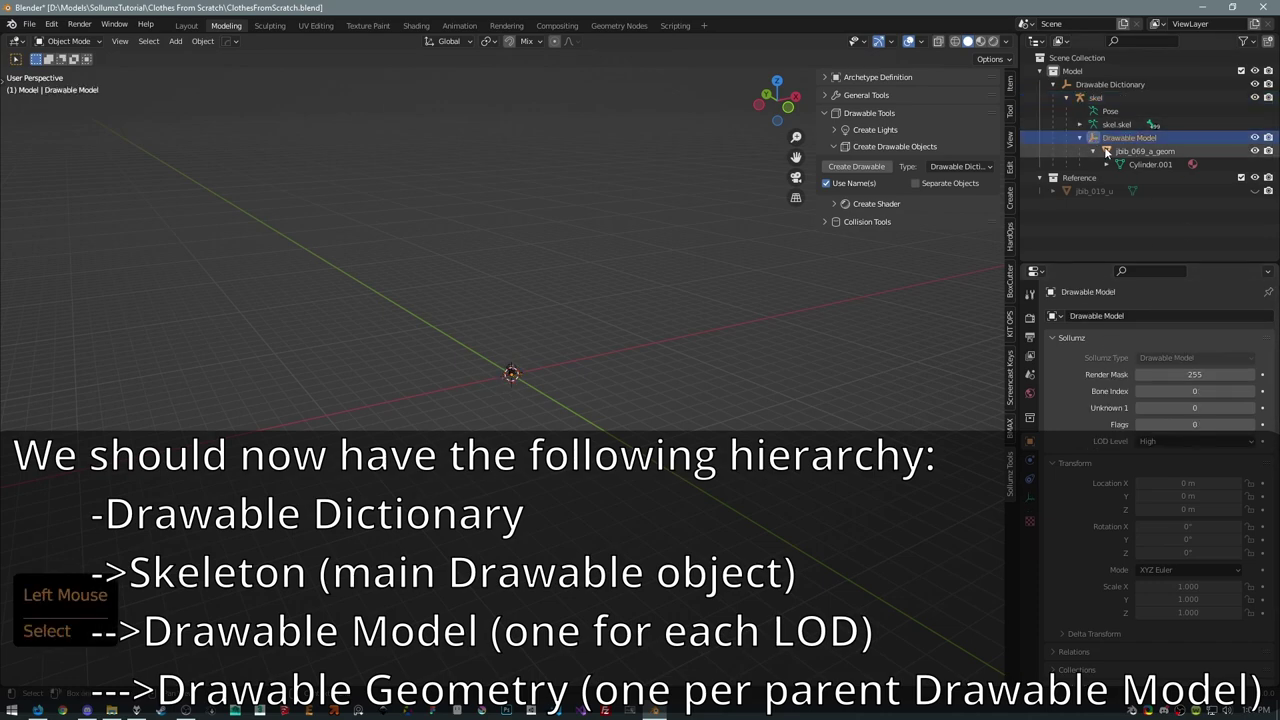
pyautogui.click(1113, 154)
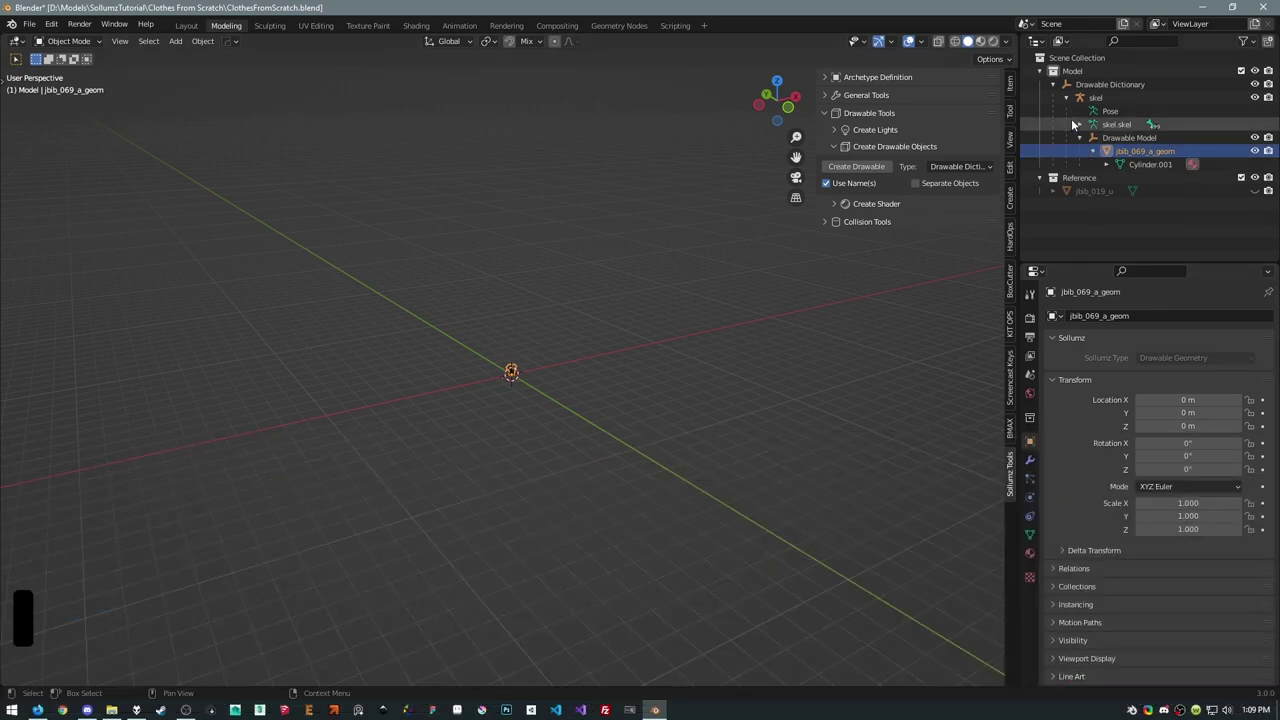
# Rename the Drawable Dictionary to jbib_069_a.
pyautogui.click(1069, 98)
pyautogui.click(1072, 90)
pyautogui.press('F2')
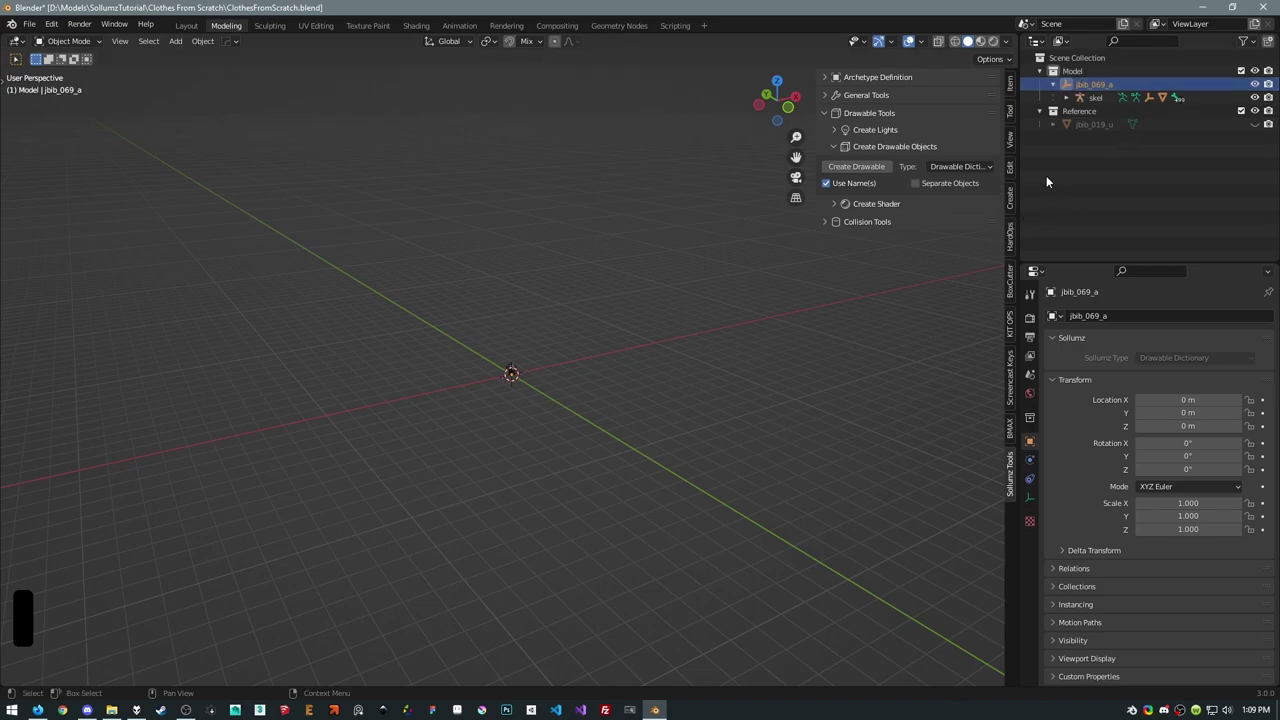
# Parent jbib_069_a_geom to the skel skeleton with automatic weights, giving it modifiers and vertex groups.
pyautogui.click(1070, 96)
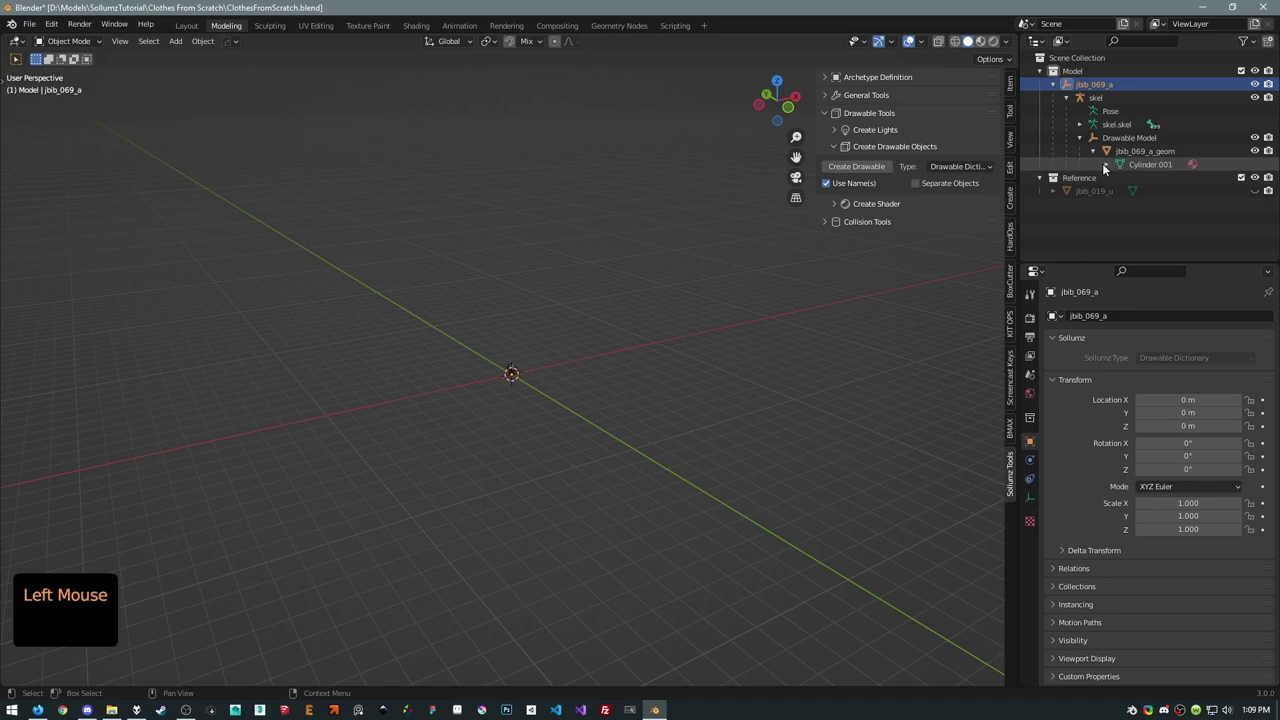
pyautogui.click(1110, 154)
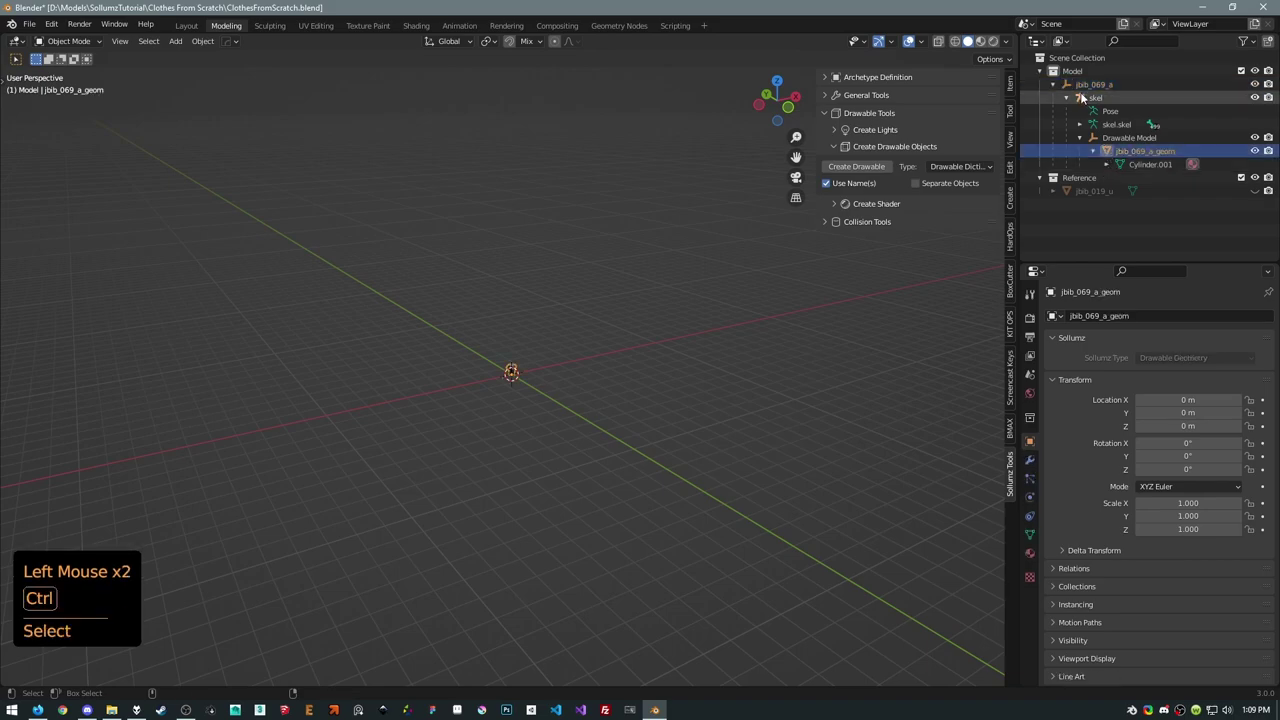
pyautogui.click(1084, 98)
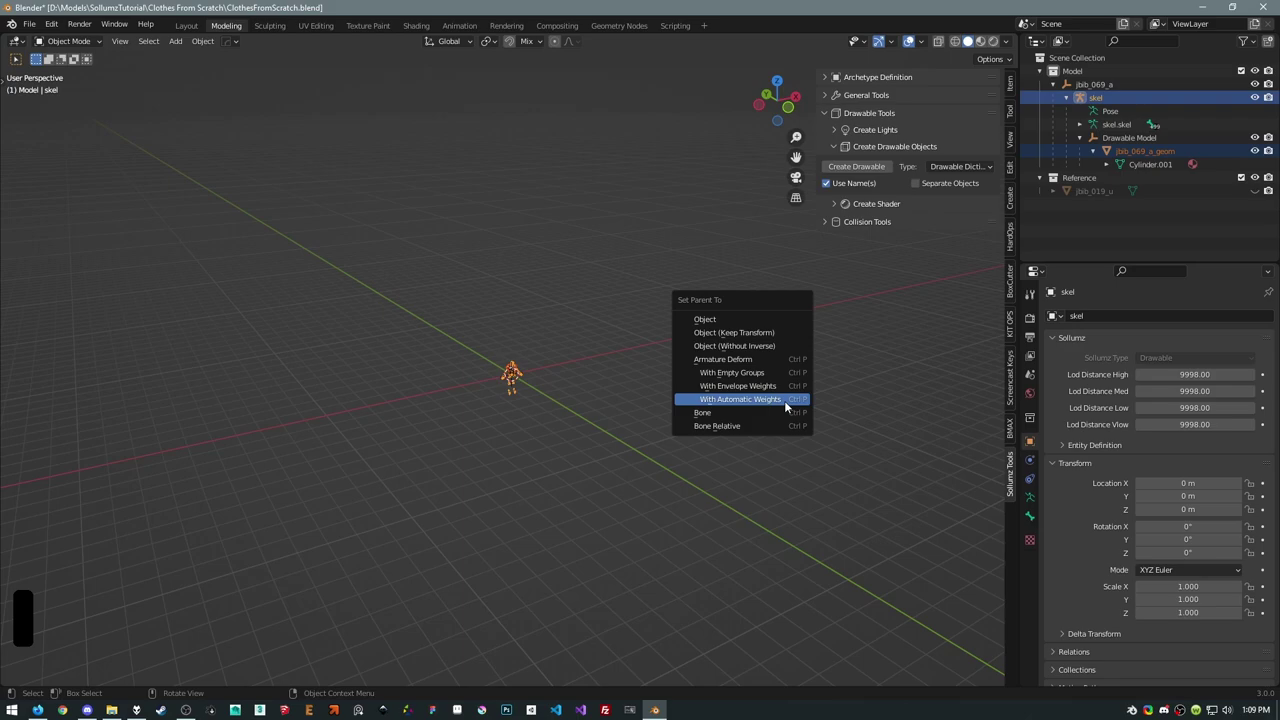
pyautogui.scroll(3)
pyautogui.middleClick(634, 314)
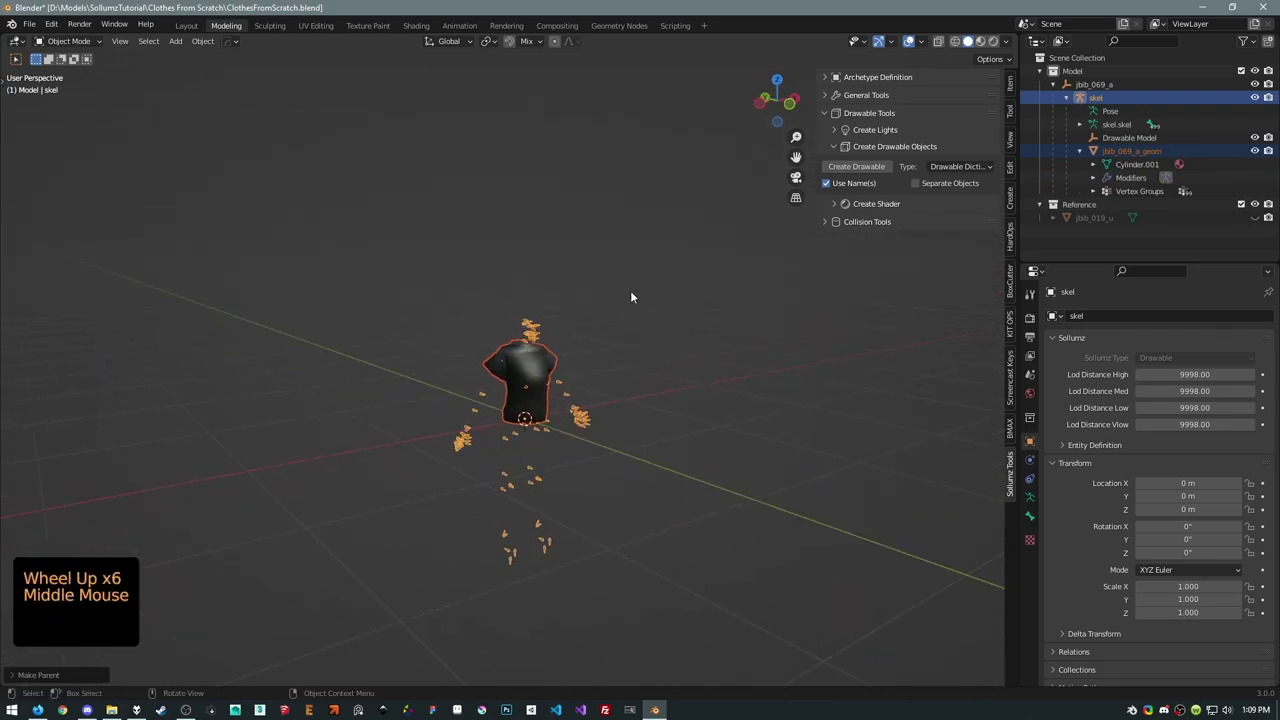
pyautogui.press('KP_Decimal')
pyautogui.middleClick(677, 266)
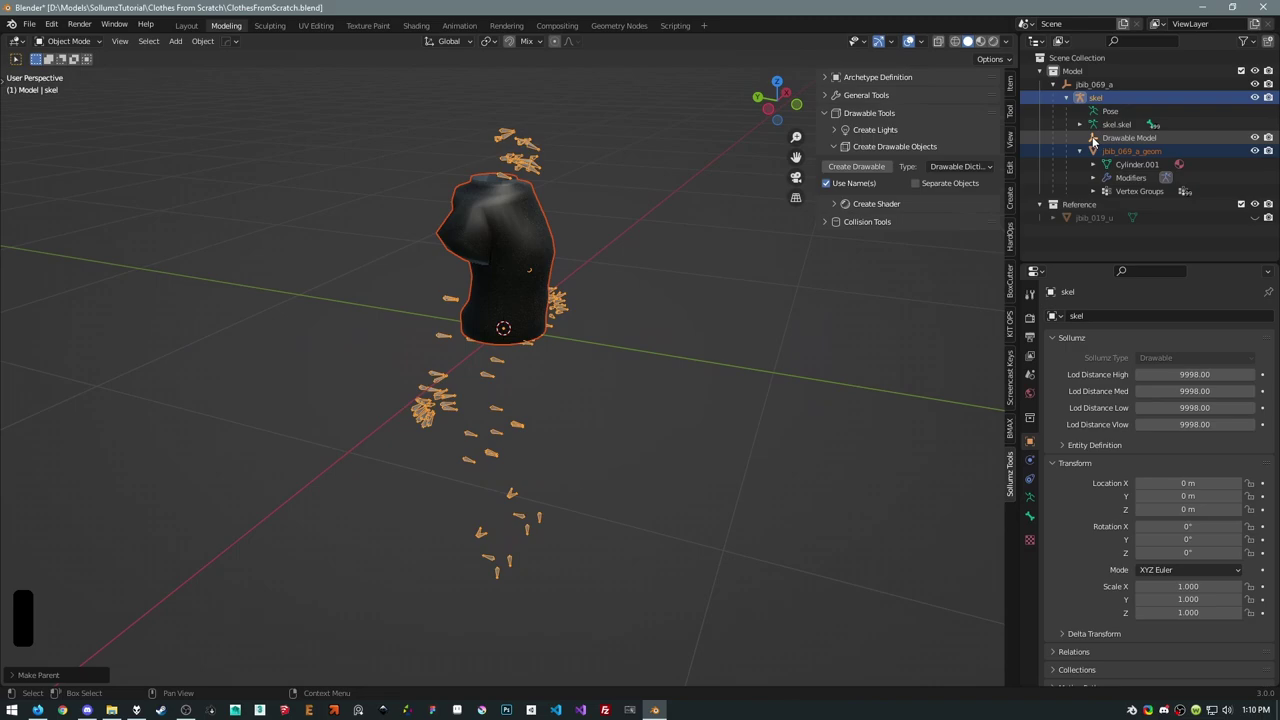
# Place the shirt geometry back under the Drawable Model and reveal its vertex groups.
pyautogui.click(1097, 155)
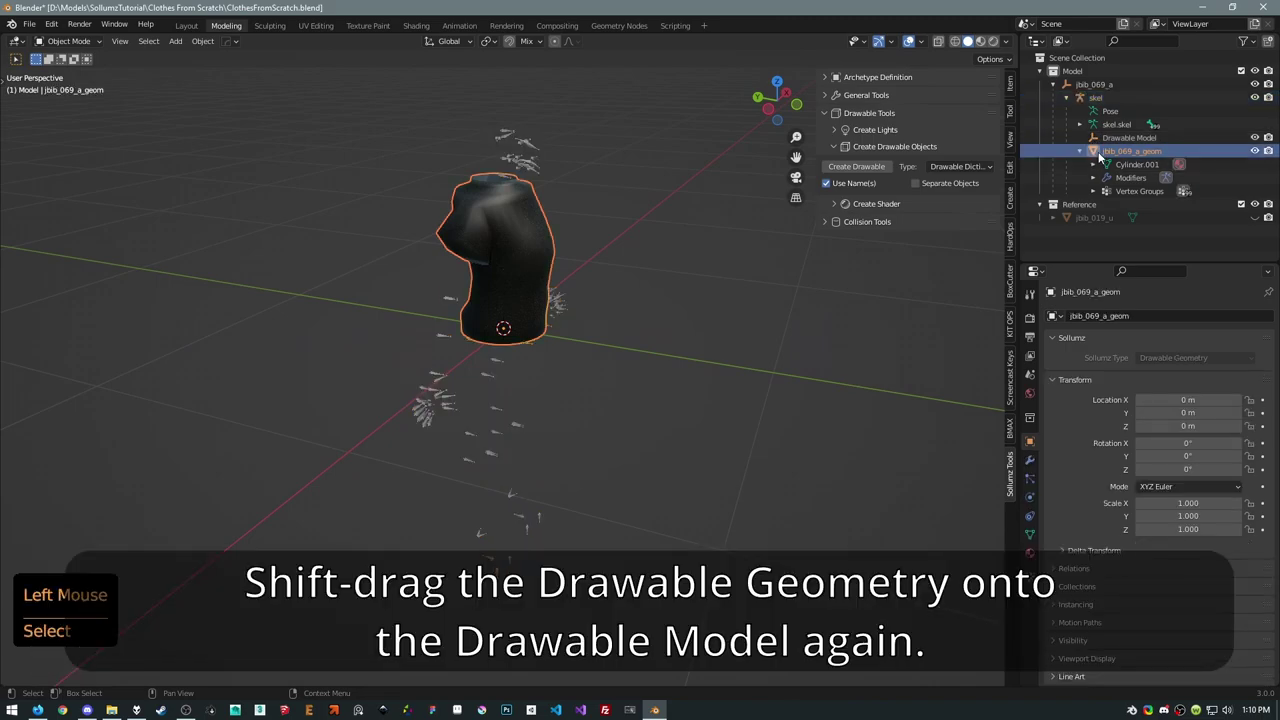
pyautogui.click(1098, 154)
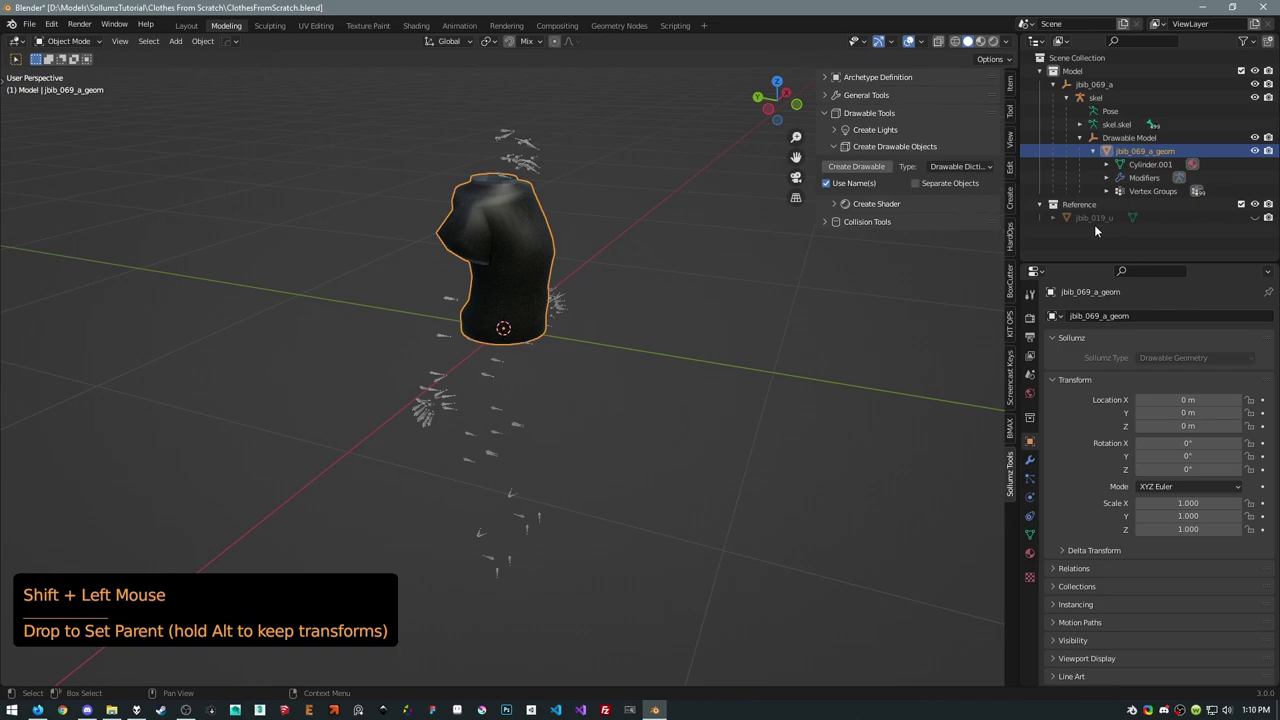
pyautogui.click(1111, 179)
pyautogui.click(1111, 179)
pyautogui.click(1109, 192)
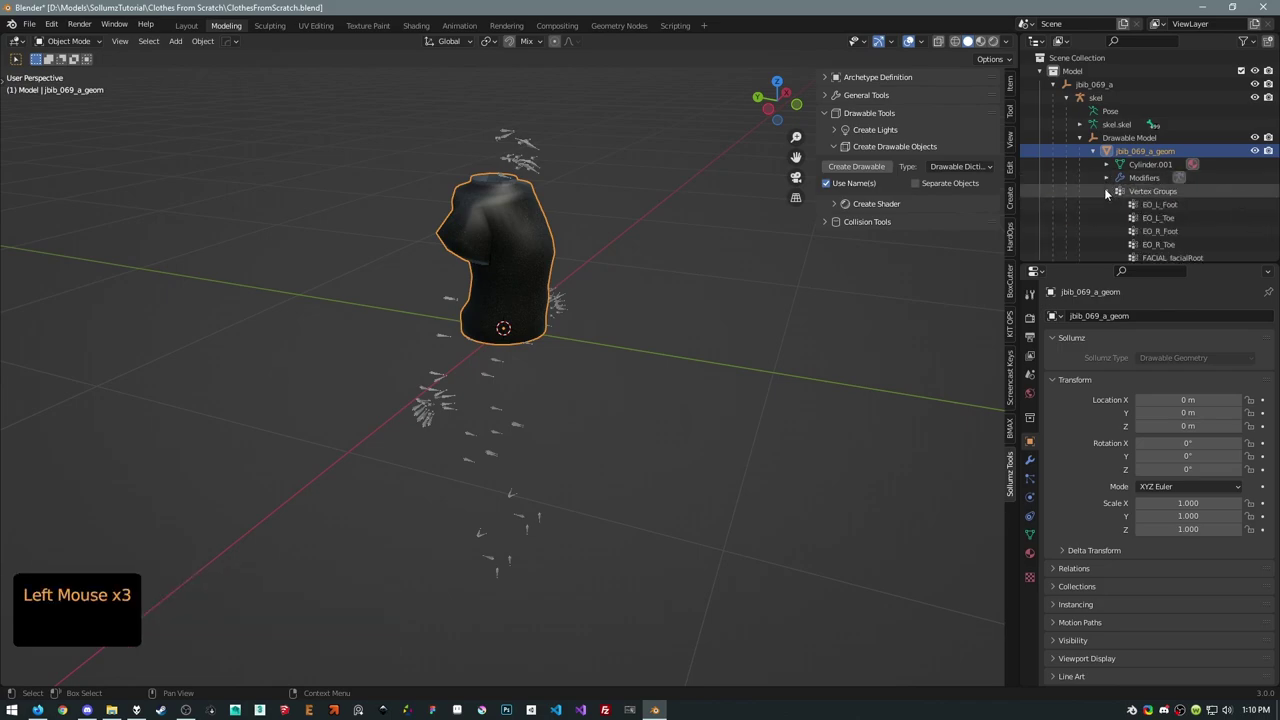
# Review the bone-named vertex groups, then collapse back up the hierarchy.
pyautogui.scroll(-3)
pyautogui.scroll(3)
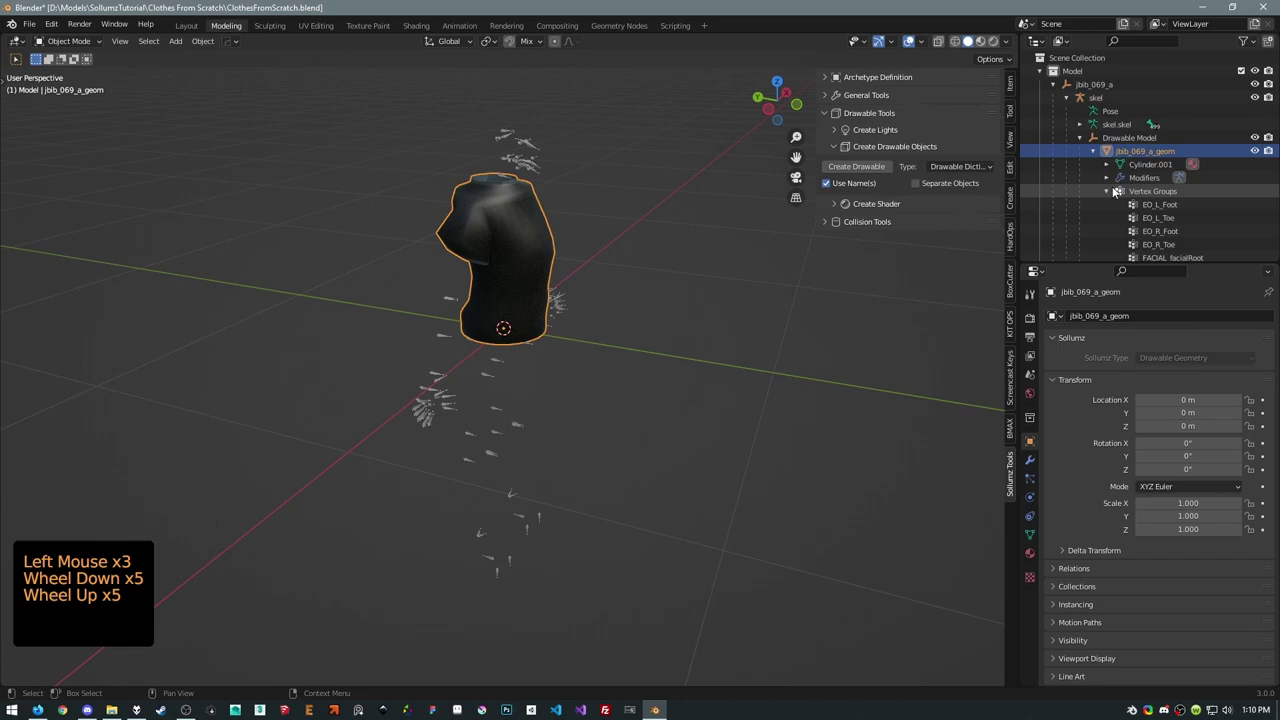
pyautogui.click(1109, 194)
pyautogui.click(1084, 142)
pyautogui.click(1080, 98)
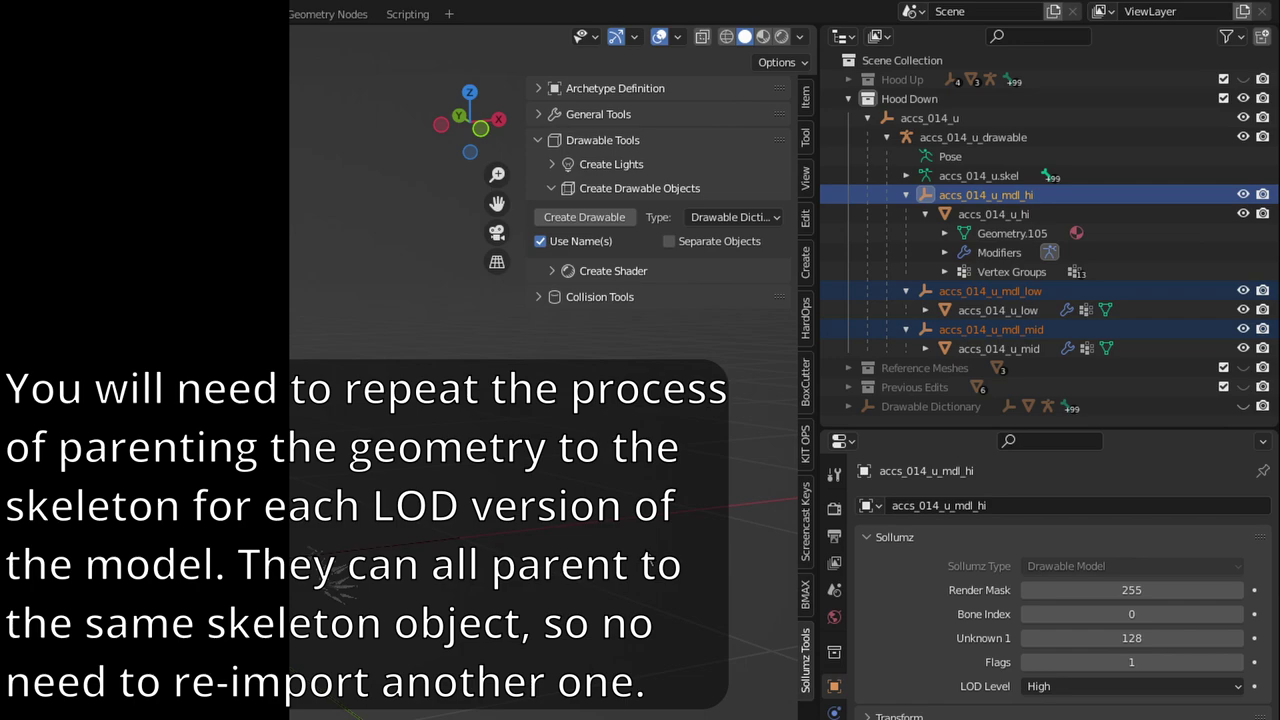
# Select skel, save ClothesFromScratch.blend and bring up the interaction mode choices.
pyautogui.click(1080, 100)
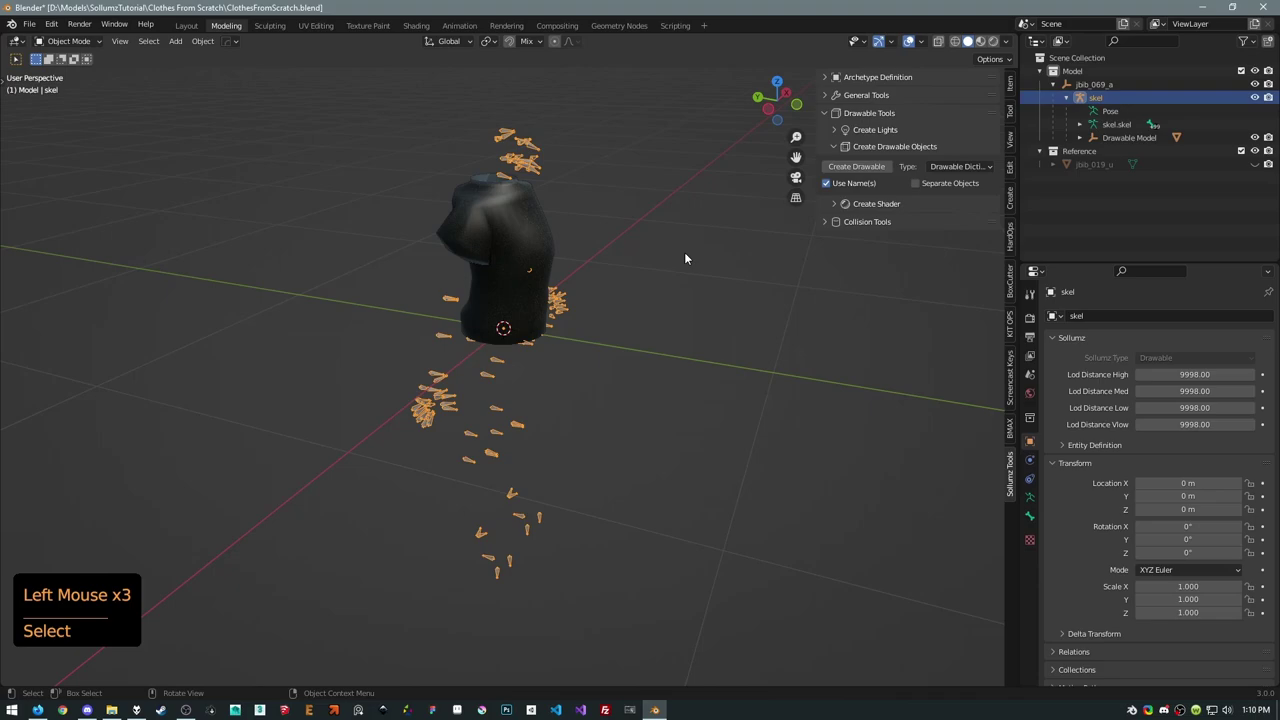
pyautogui.middleClick(690, 258)
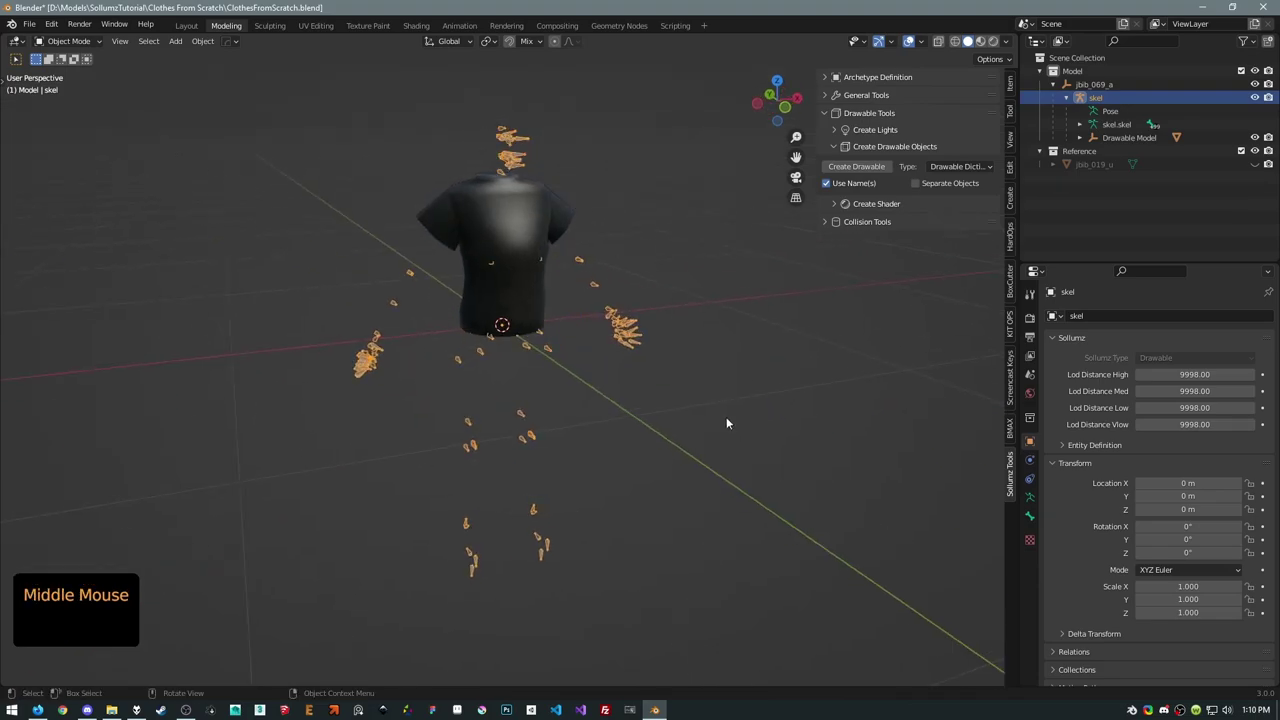
pyautogui.middleClick(673, 407)
pyautogui.press('ctrl+s')
pyautogui.middleClick(635, 329)
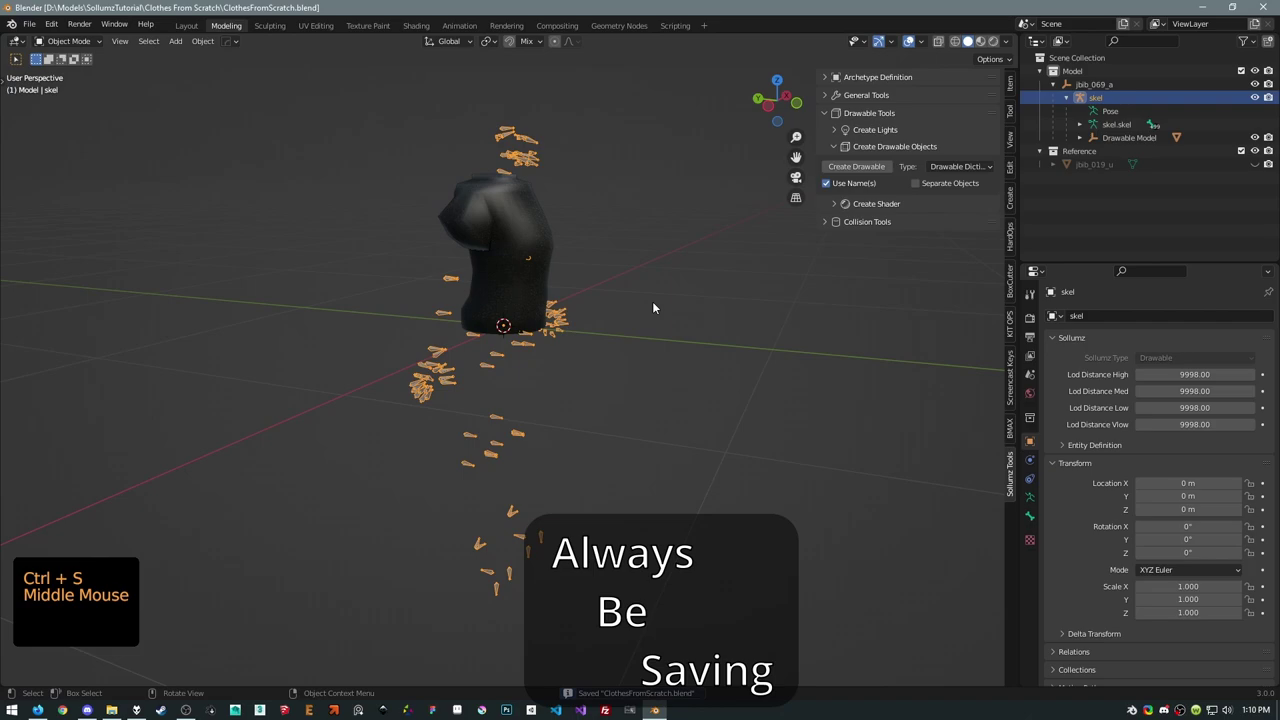
pyautogui.middleClick(655, 305)
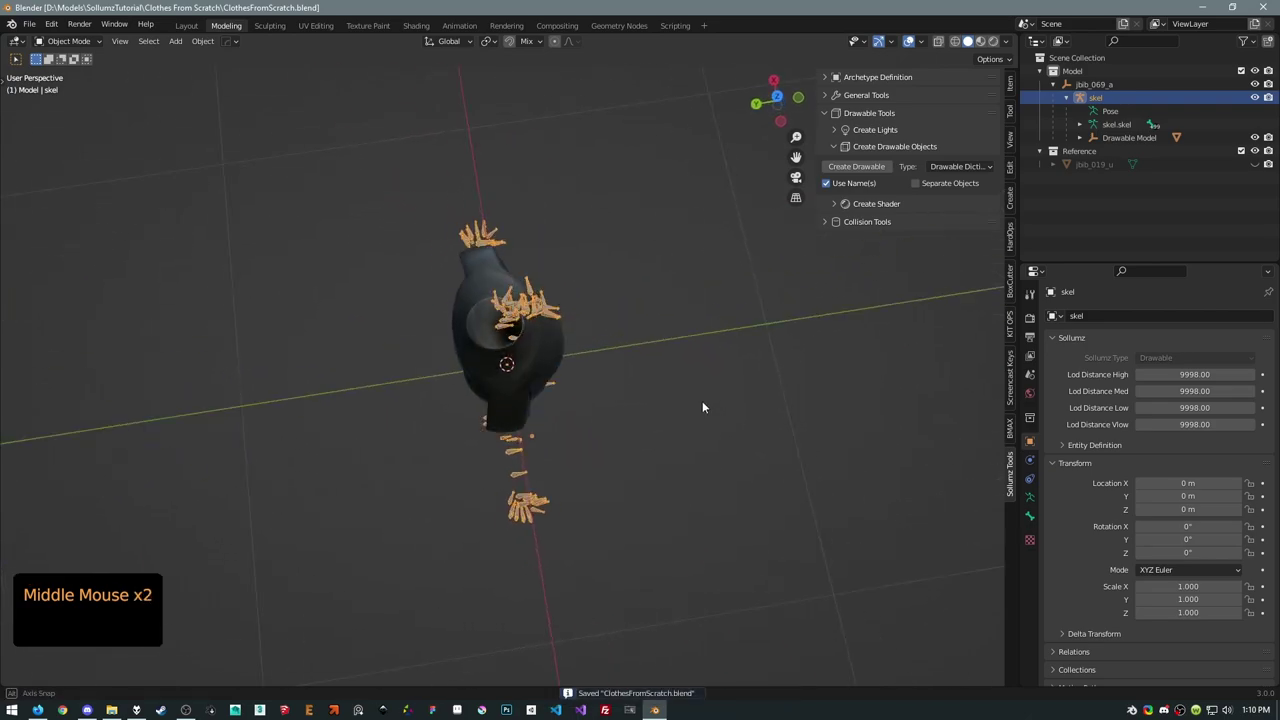
pyautogui.press('Tab')
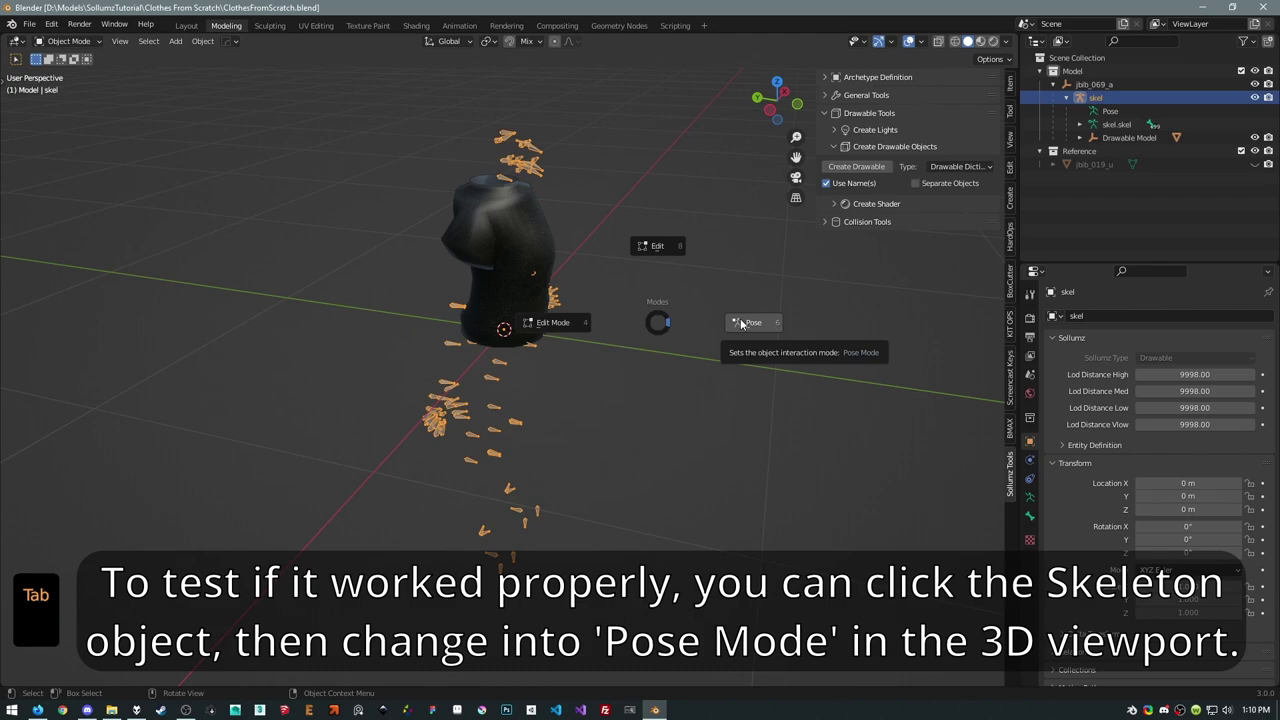
# In Pose Mode, expand SKEL_ROOT > SKEL_Spine_Root > SKEL_Spine0 and select the SKEL_Spine1 bone.
pyautogui.middleClick(663, 225)
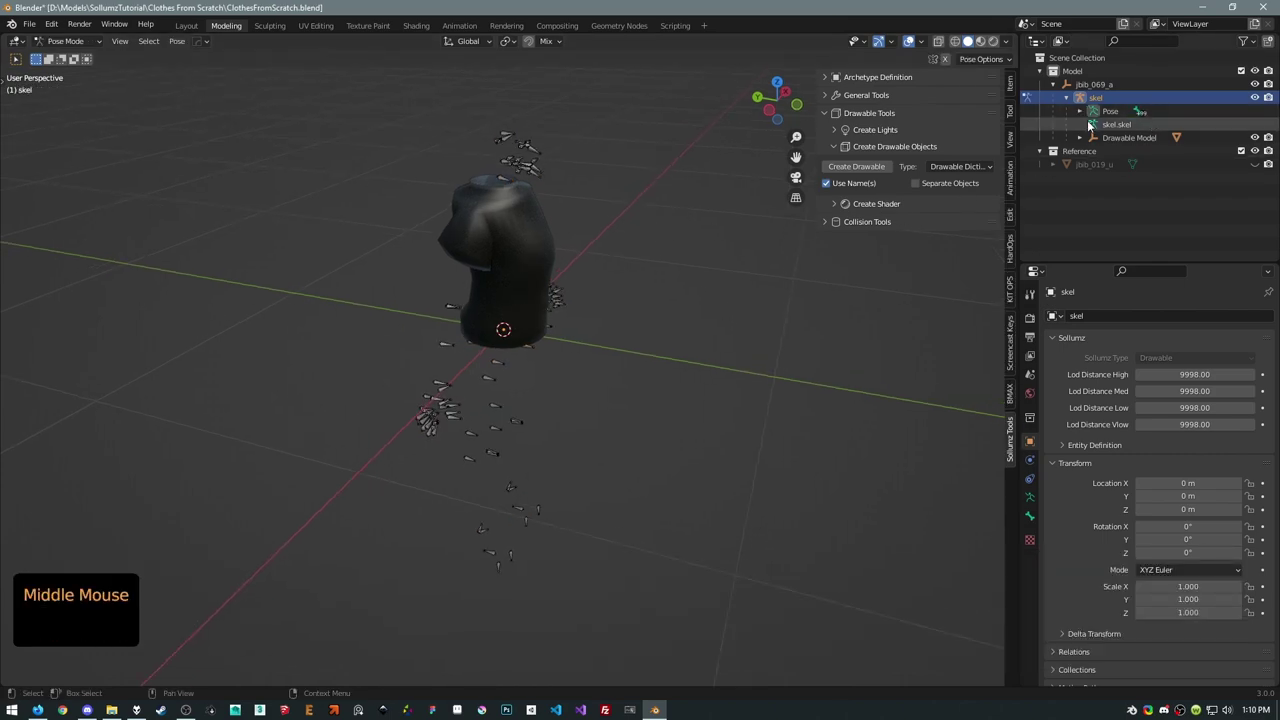
pyautogui.click(1085, 116)
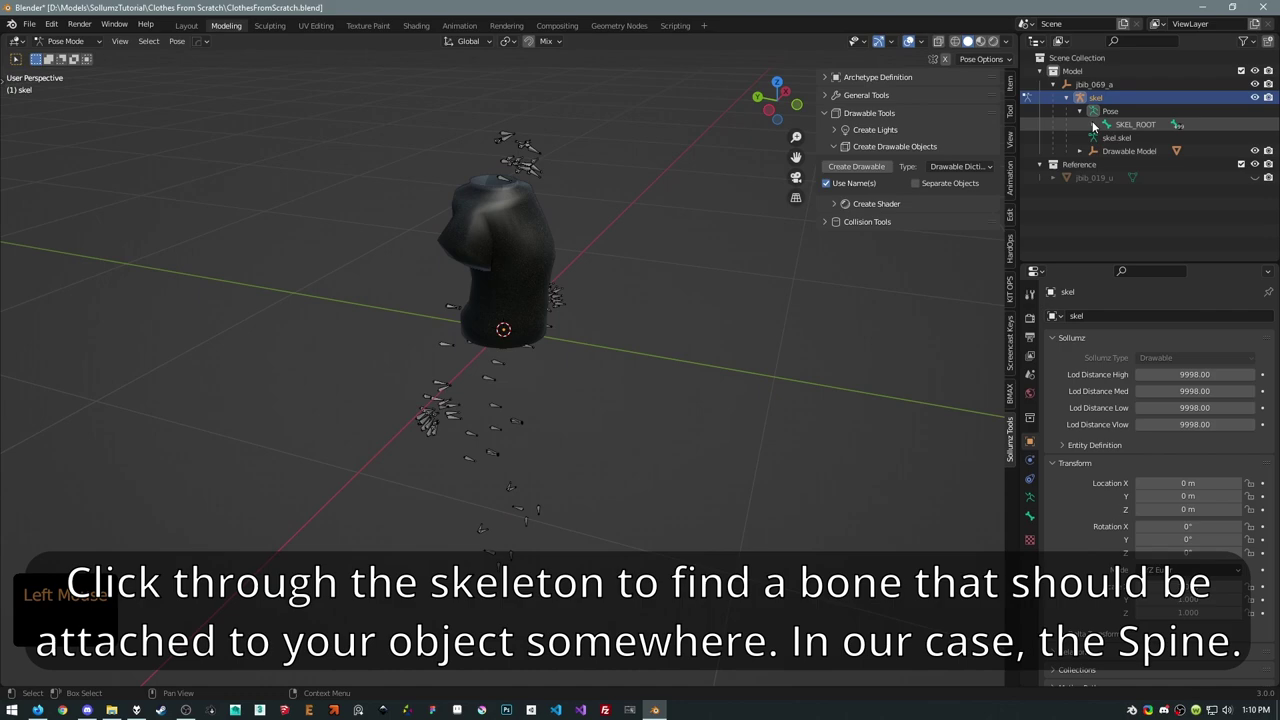
pyautogui.click(1096, 124)
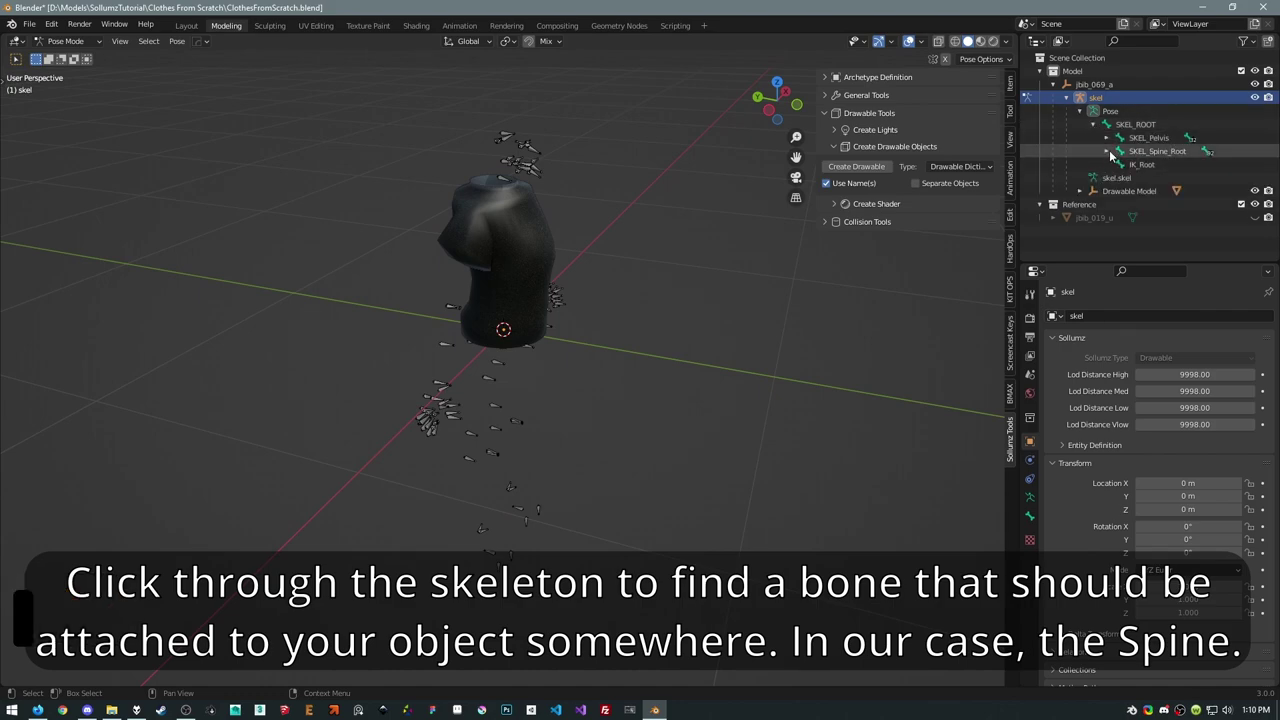
pyautogui.click(1112, 158)
pyautogui.click(1121, 165)
pyautogui.click(1154, 184)
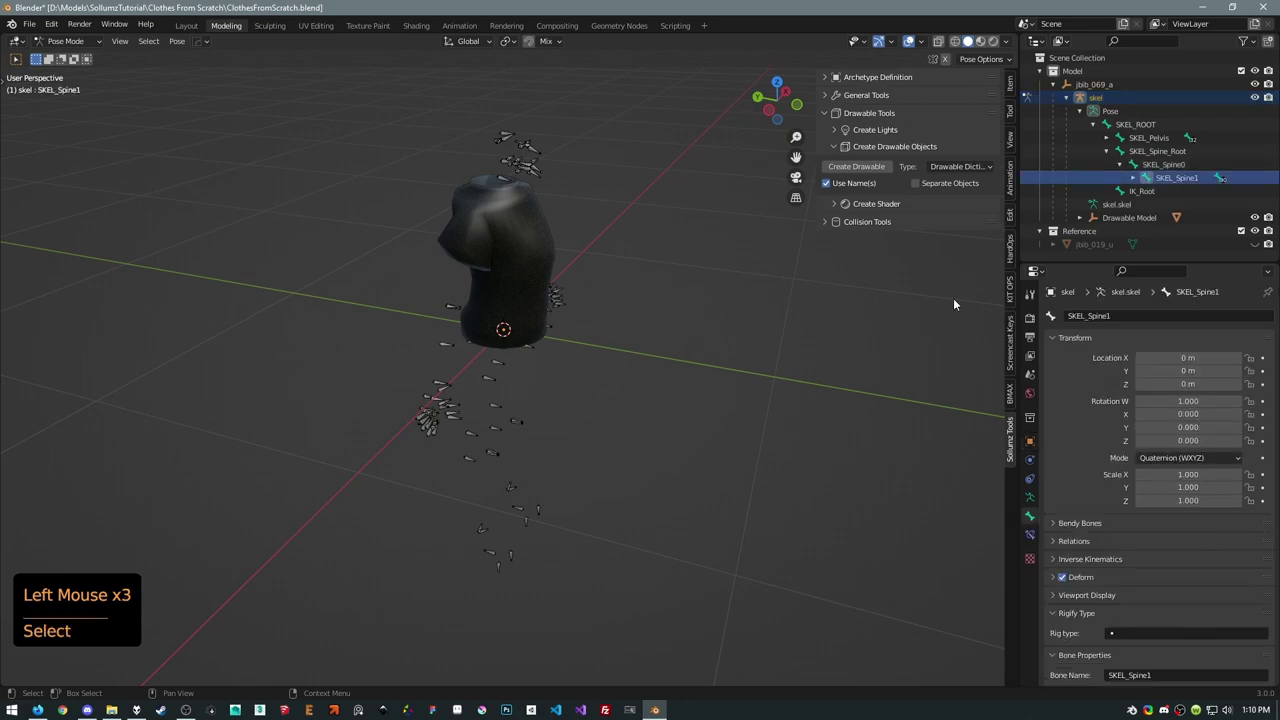
# Rotate SKEL_Spine1 to see the shirt bend, then restore the bone's original rotation.
pyautogui.middleClick(721, 300)
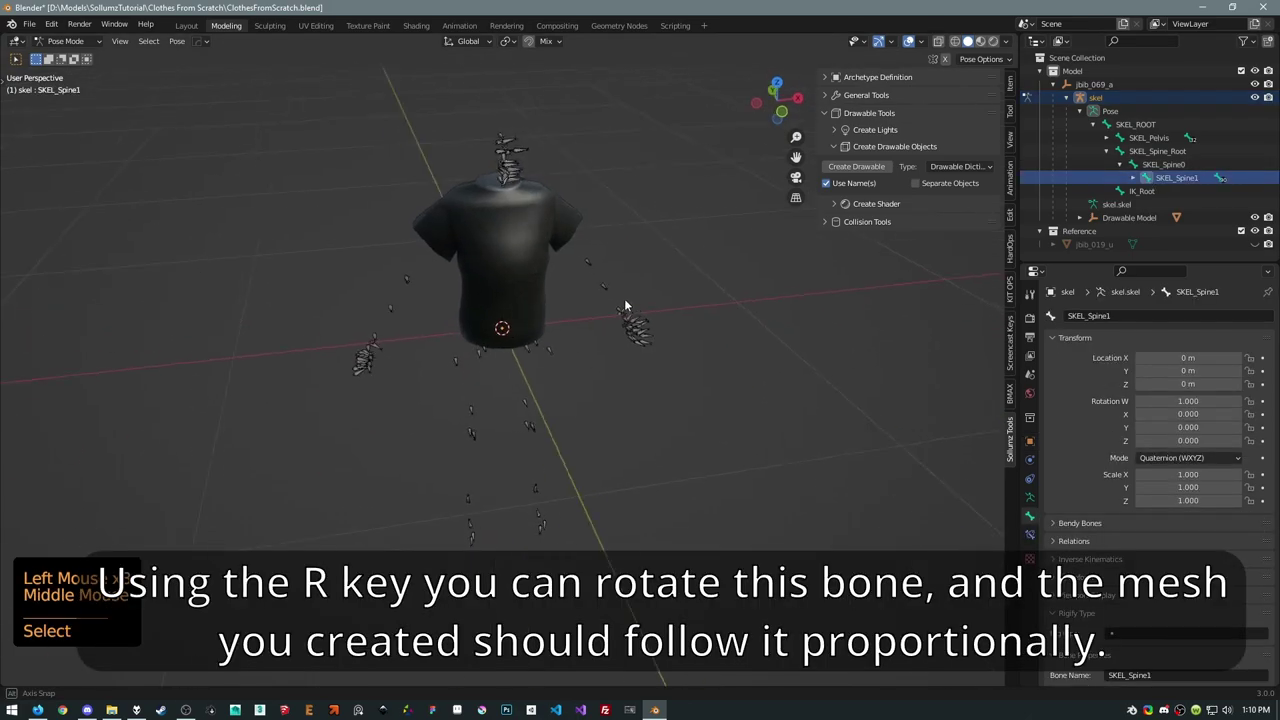
pyautogui.press('r')
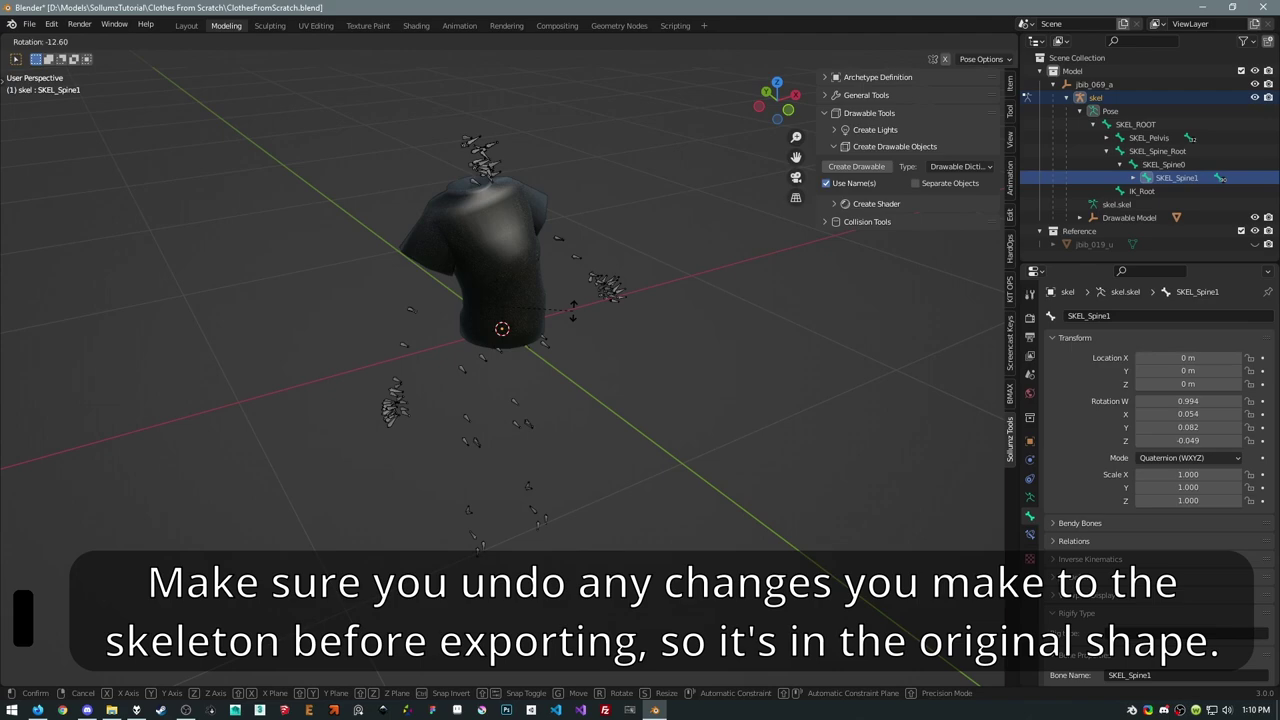
pyautogui.press('Escape')
pyautogui.middleClick(627, 375)
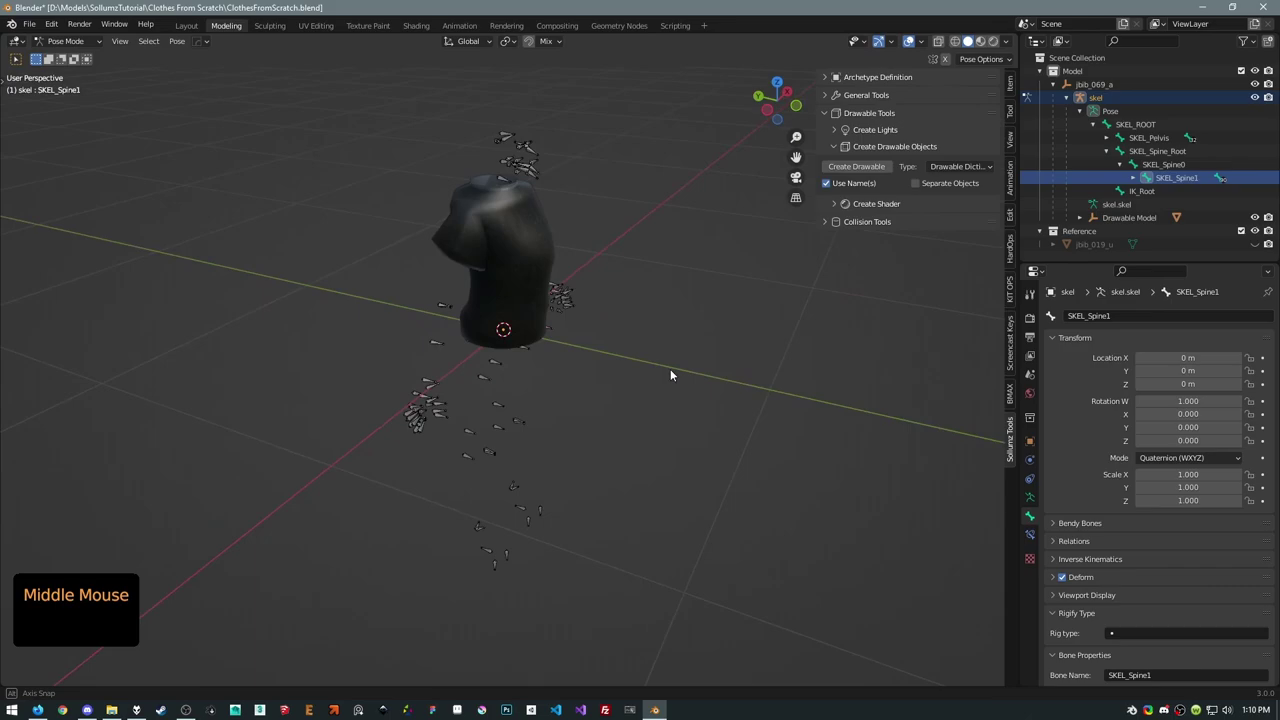
pyautogui.click(1070, 85)
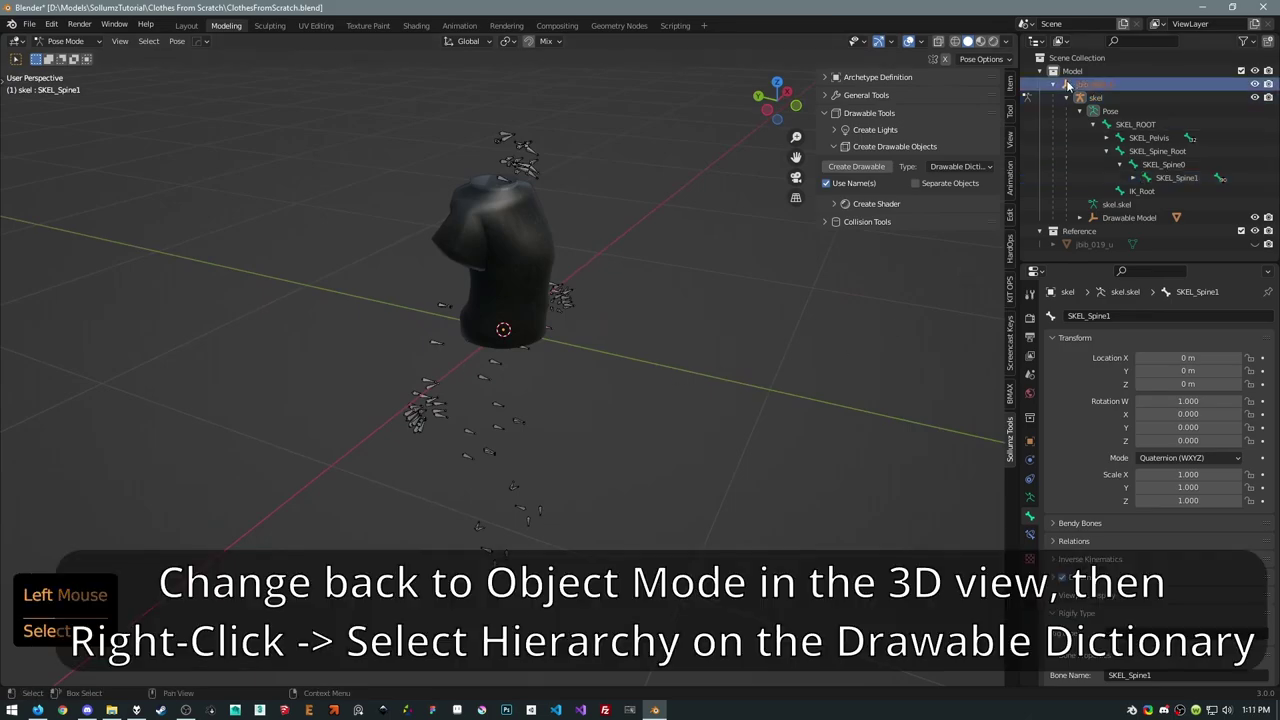
# Back in Object Mode, select the whole jsib_069_a hierarchy, save, and start the CodeWalker XML export.
pyautogui.press('Tab')
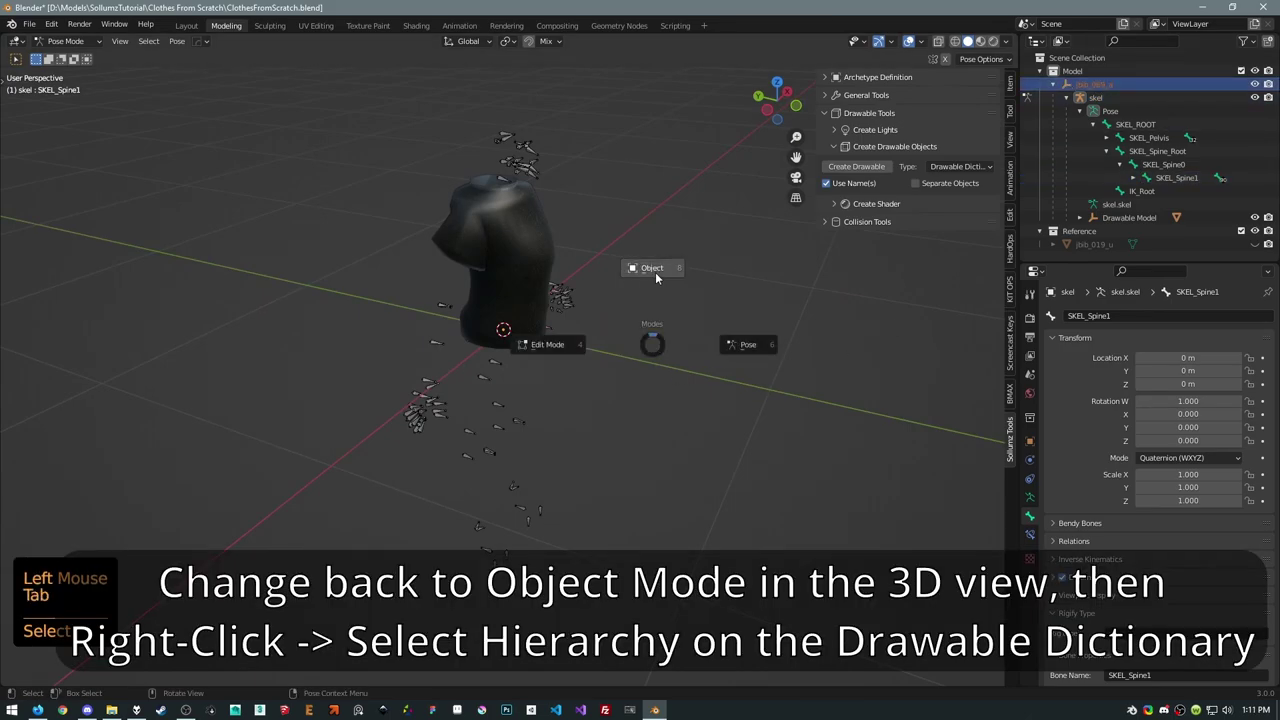
pyautogui.rightClick(1074, 89)
pyautogui.press('ctrl+s')
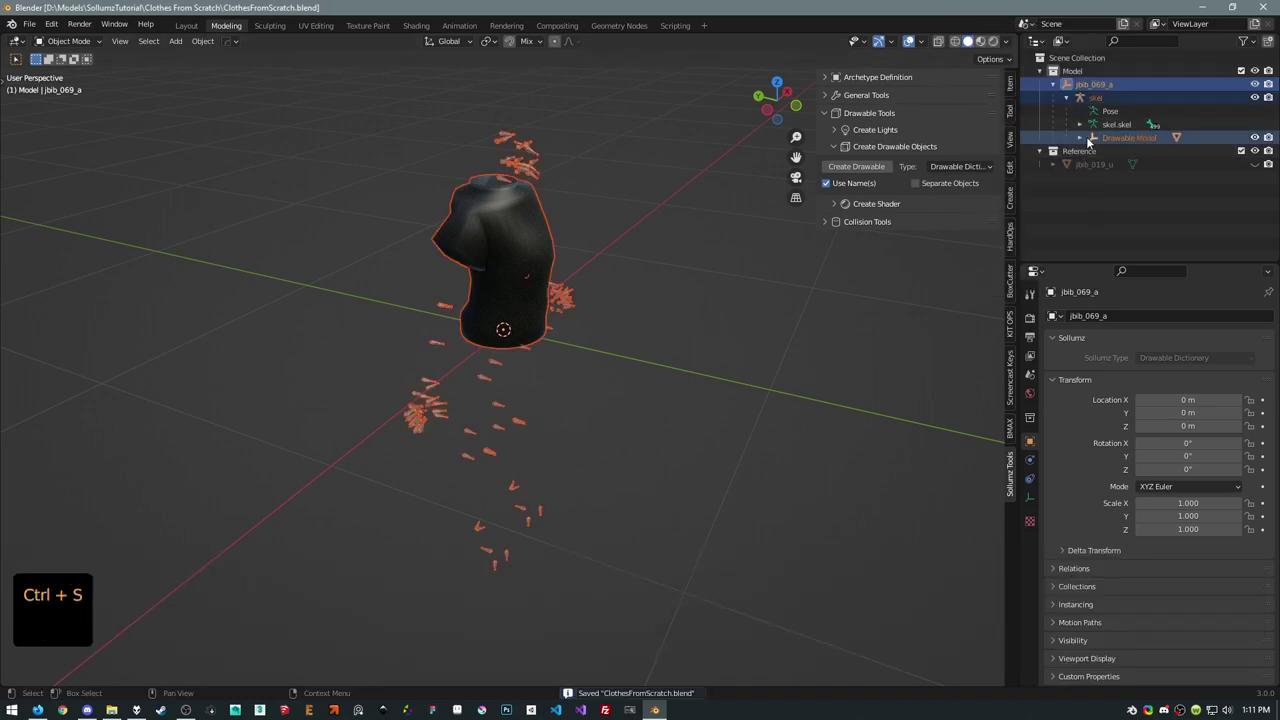
pyautogui.click(1088, 144)
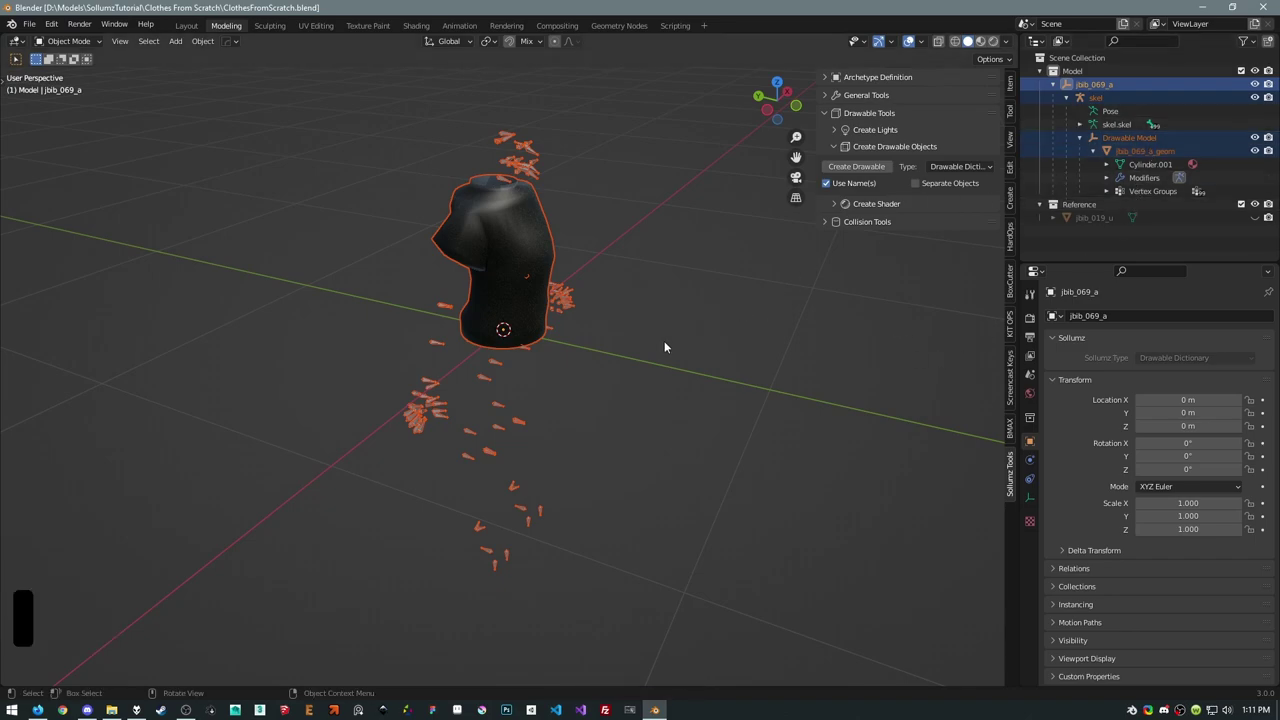
pyautogui.click(42, 25)
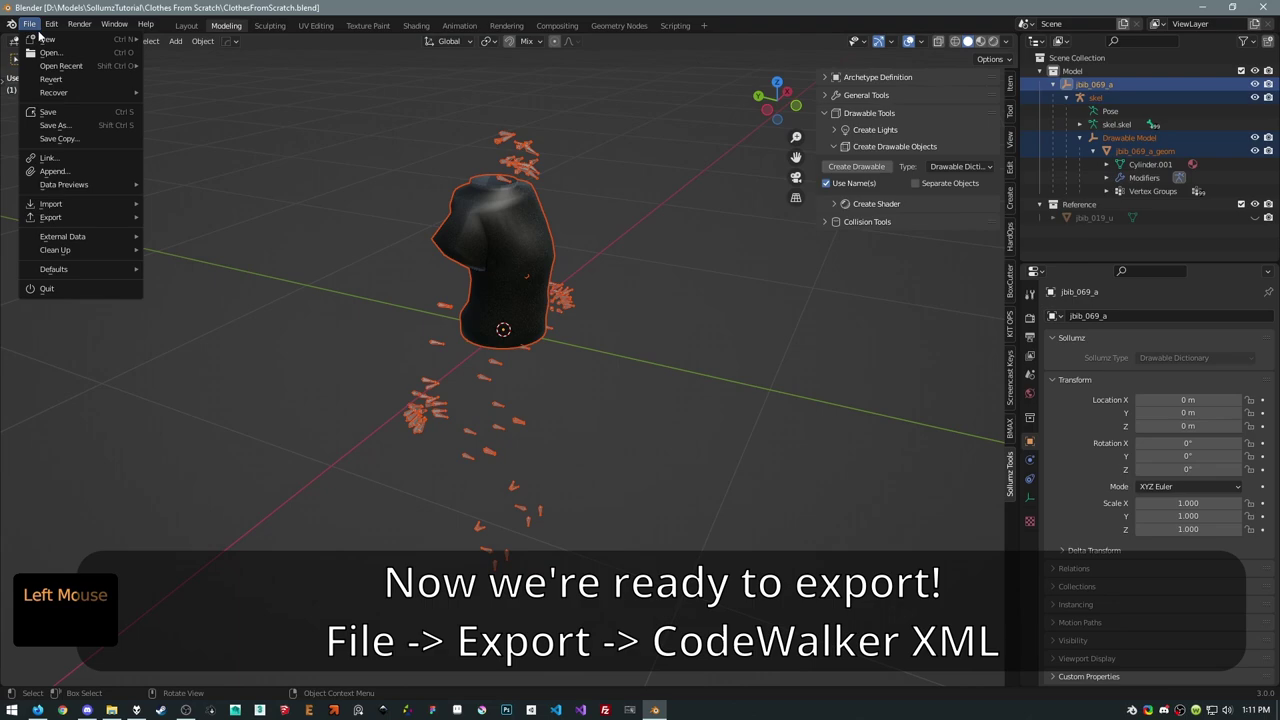